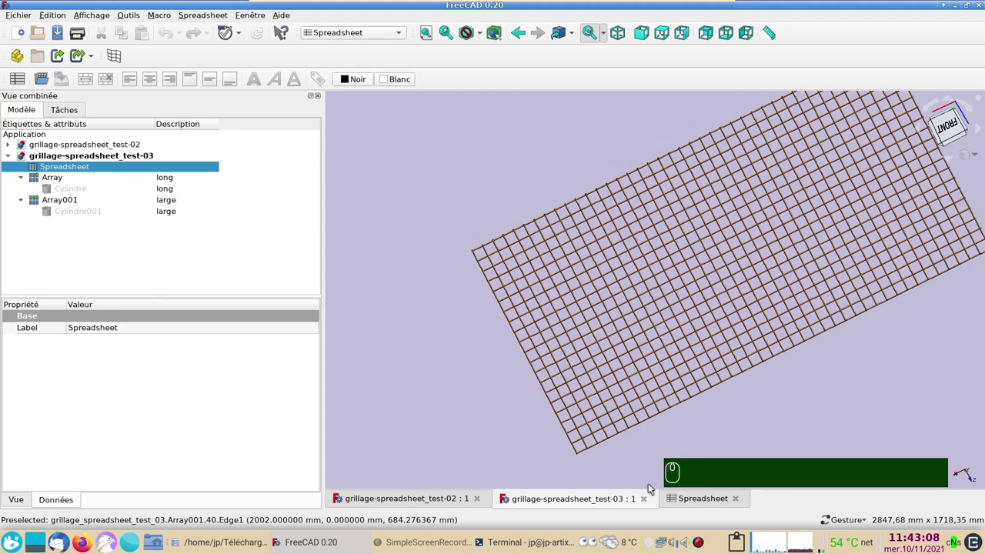
Change the grid's Large cell to 200 in the spreadsheet and view the regenerated grid.
scroll("up", 3)
right_click(519, 406)
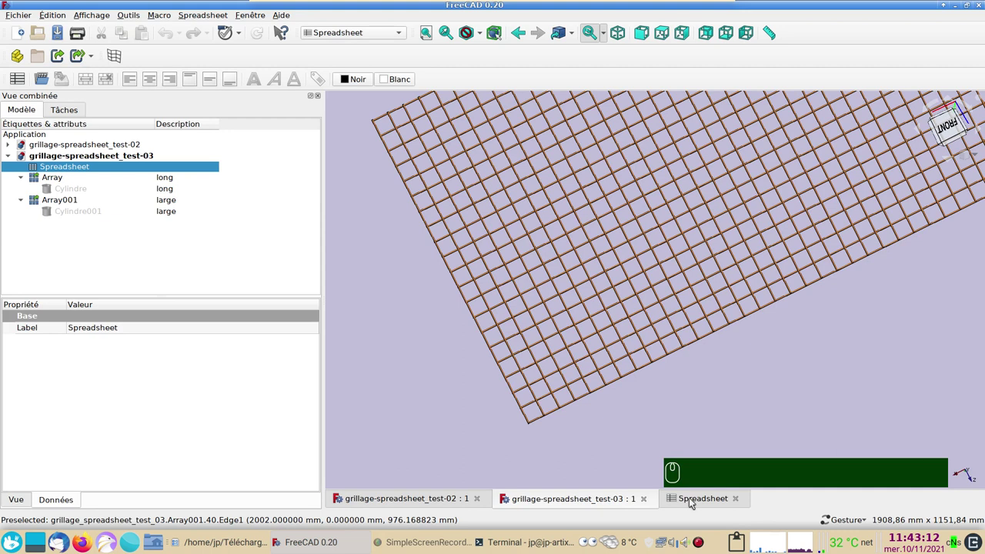
left_click(694, 501)
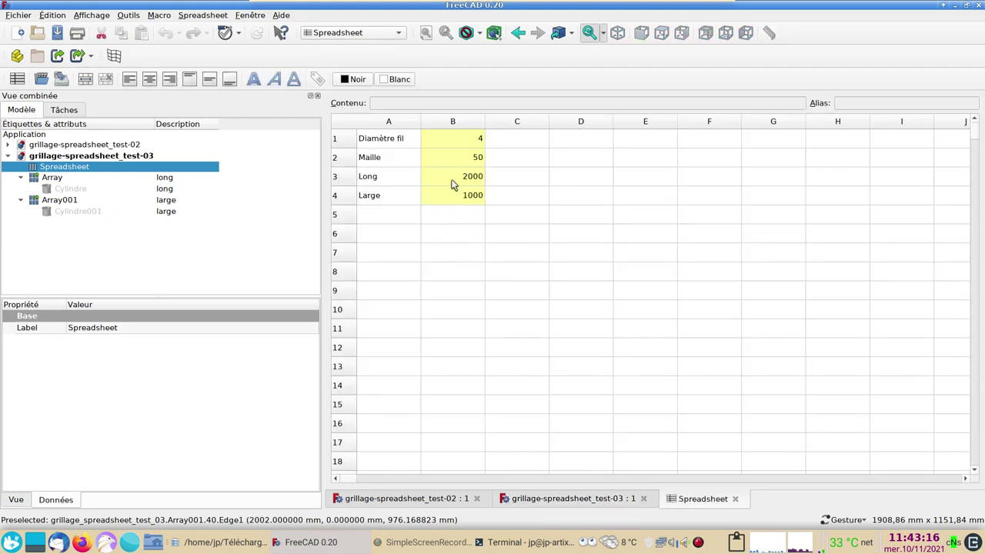
left_click(462, 200)
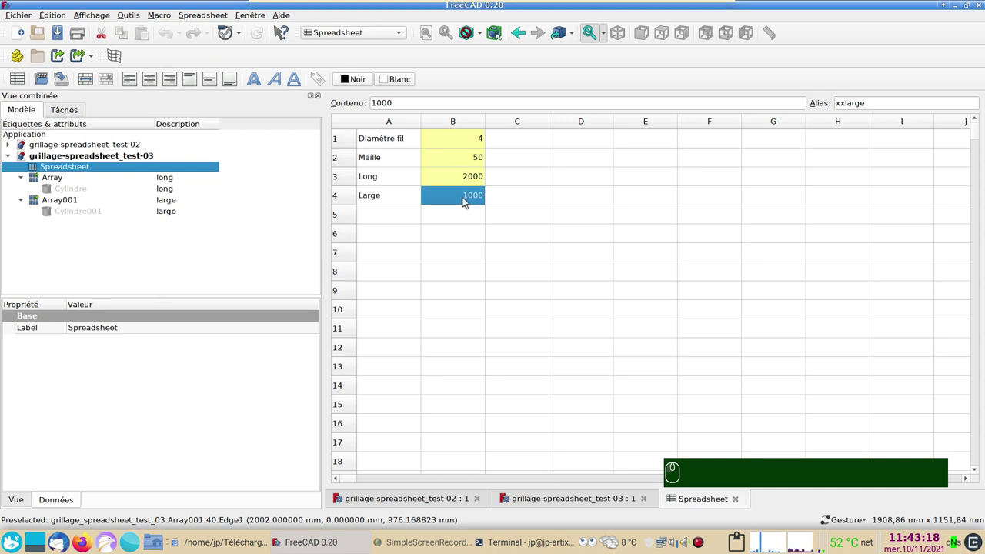
key("2")
type("00")
key("Return")
left_click(588, 505)
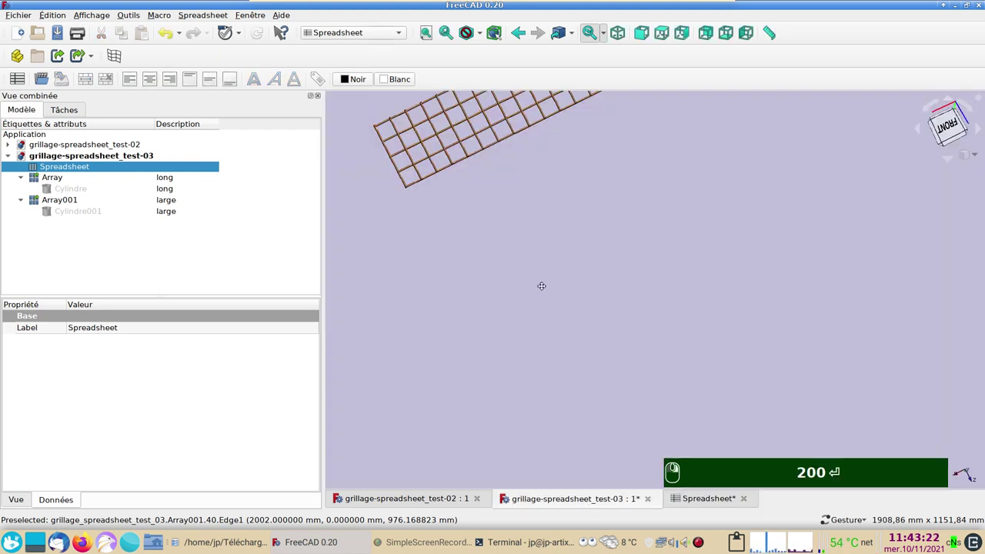
scroll("up", 3)
key("Return")
Set Maille to 25 and wire diameter to 2 in the parameter spreadsheet.
left_click(717, 502)
left_click(699, 490)
key("BackSpace")
left_click(460, 163)
key("BackSpace")
type("5")
left_click(471, 142)
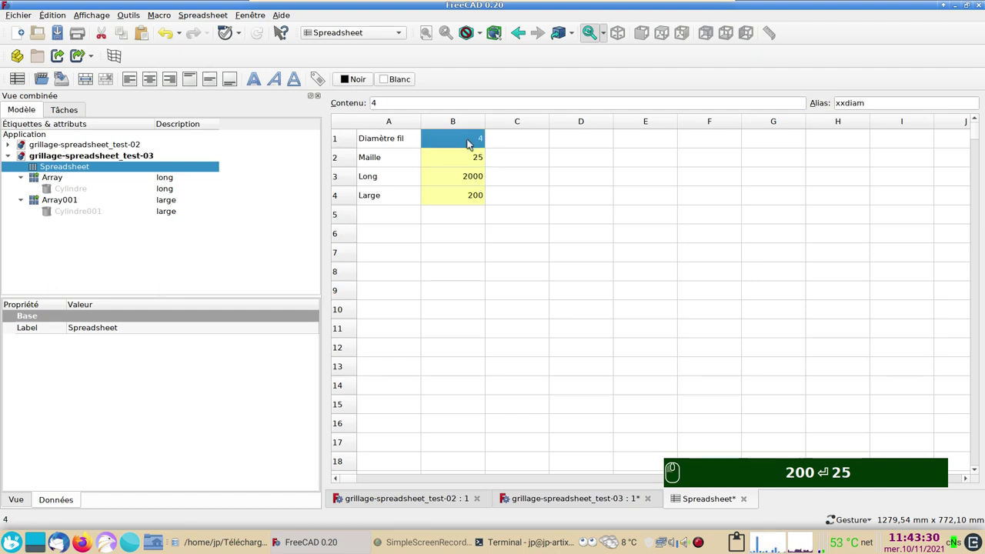
type("2")
key("Return")
Return to the 3D view and zoom around the denser, thinner regenerated mesh.
left_click(621, 506)
scroll("up", 3)
middle_click(473, 298)
scroll("down", 3)
scroll("up", 3)
scroll("up", 3)
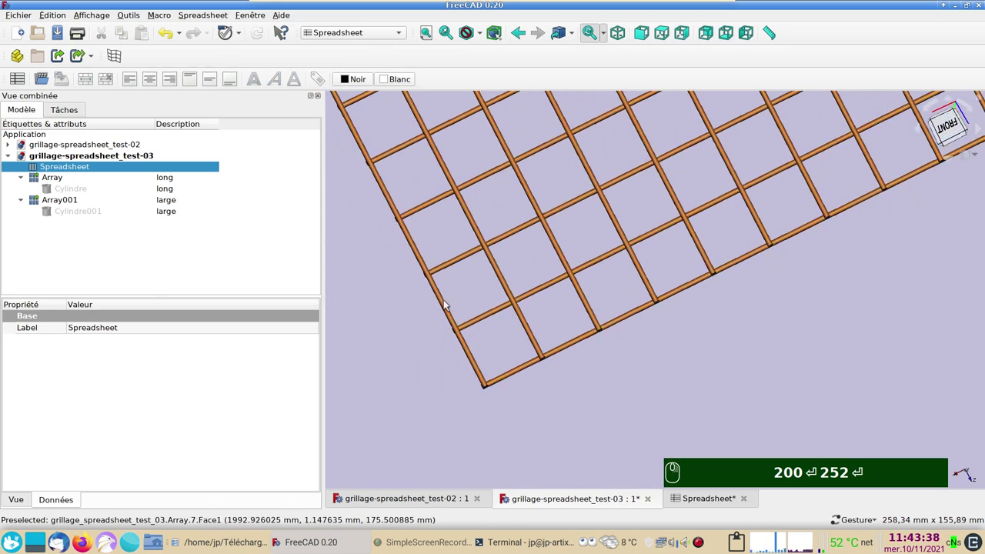
Close both grillage documents, leaving an empty FreeCAD session.
left_click(415, 499)
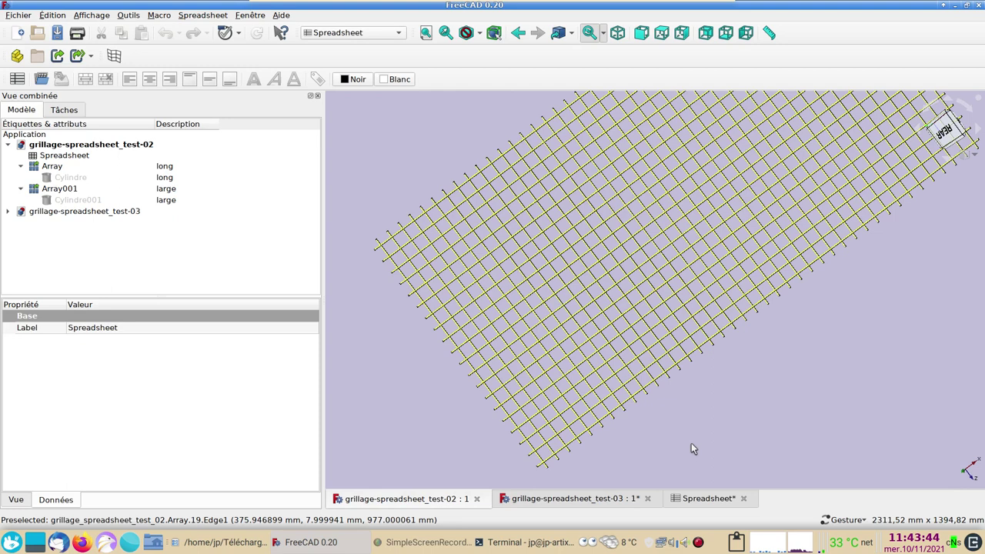
scroll("up", 3)
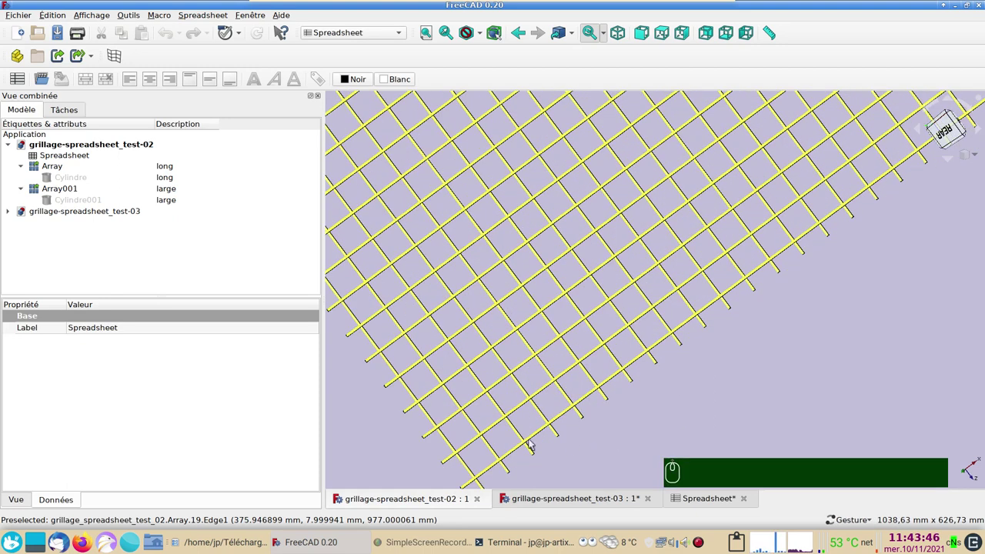
left_click(482, 502)
left_click(580, 505)
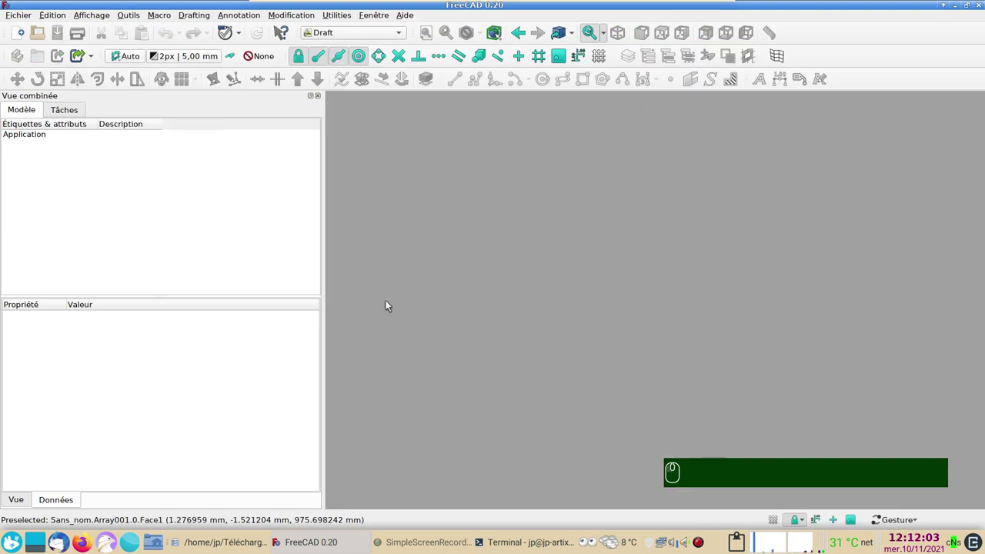
Create a new empty document and switch to the Spreadsheet workbench.
left_click(18, 36)
left_click(343, 34)
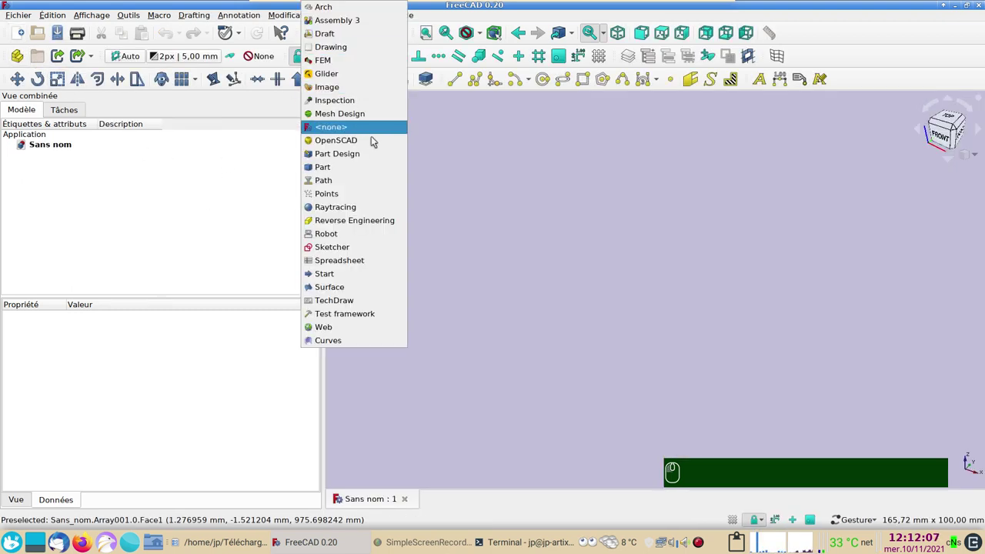
left_click(360, 263)
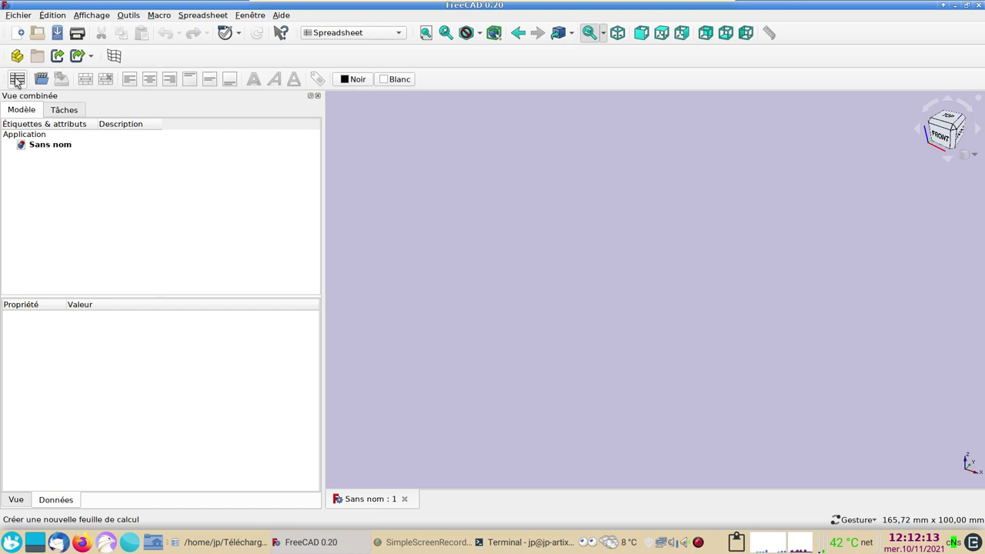
Add a spreadsheet and label A1 'diamètre fil' and A2 'maille'.
left_click(19, 76)
left_click_drag(19, 77, 381, 160)
left_click_drag(389, 140, 394, 144)
type("diamètre fil")
key("Return")
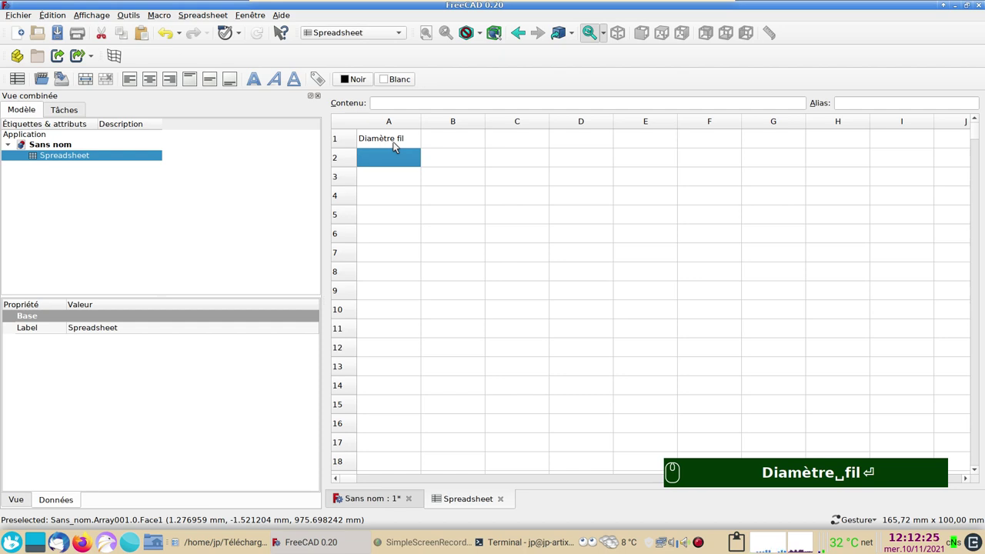
type("maille")
key("Return")
Label A3 'long' and A4 'largeur', then move to cell B1.
type("long")
key("Return")
type("largeur")
key("Return")
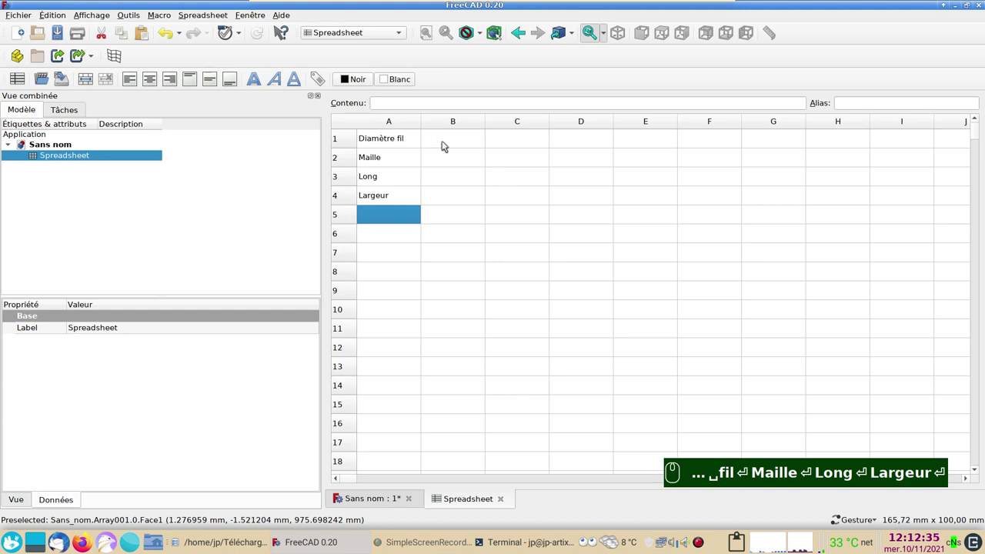
left_click(446, 143)
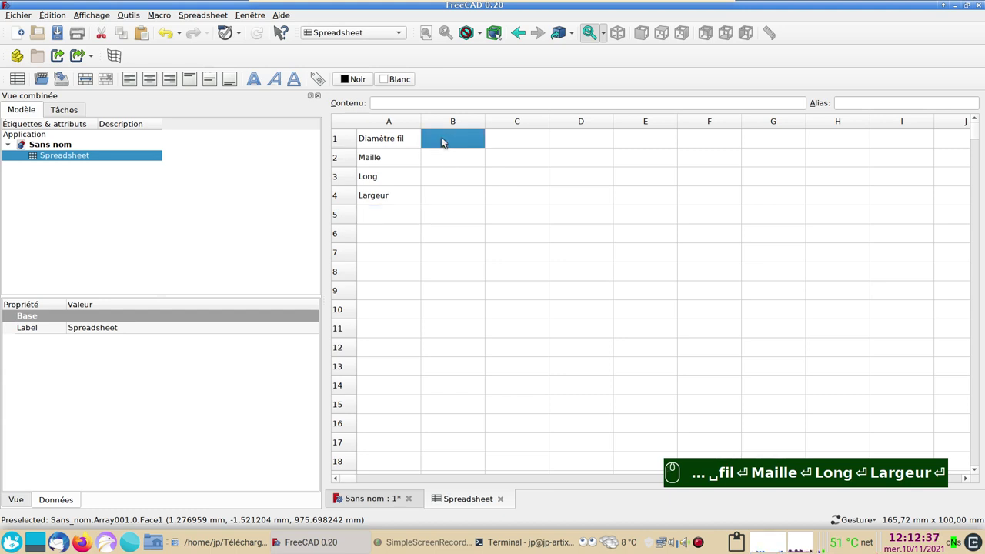
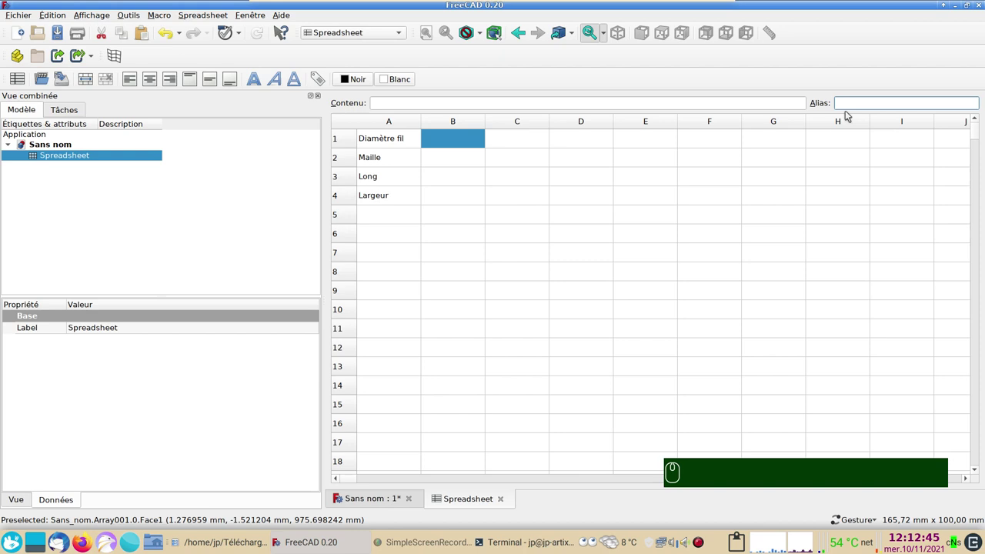
Give cell B1 the alias xxdiam and select the following value cells for aliasing.
type("xx")
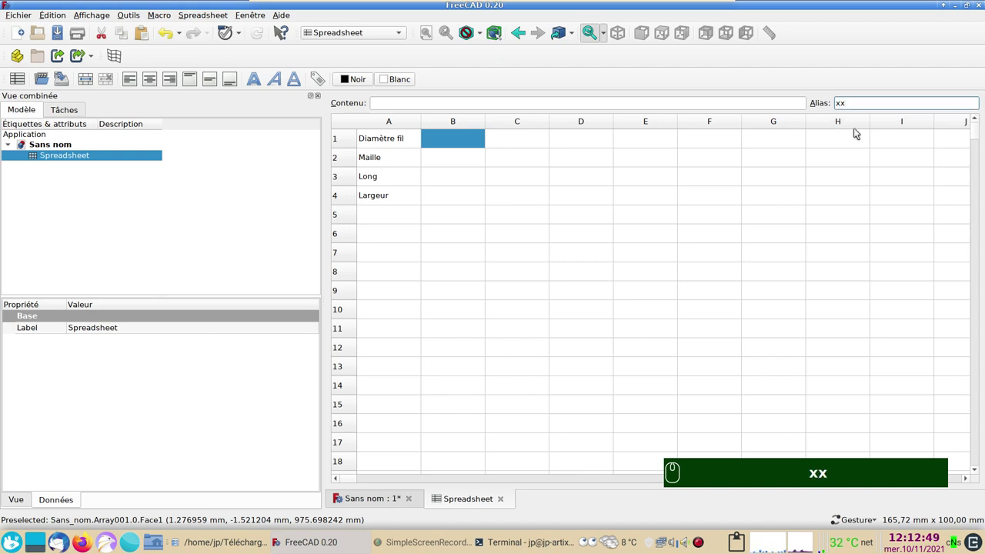
type("diam")
key("Return")
key("Return")
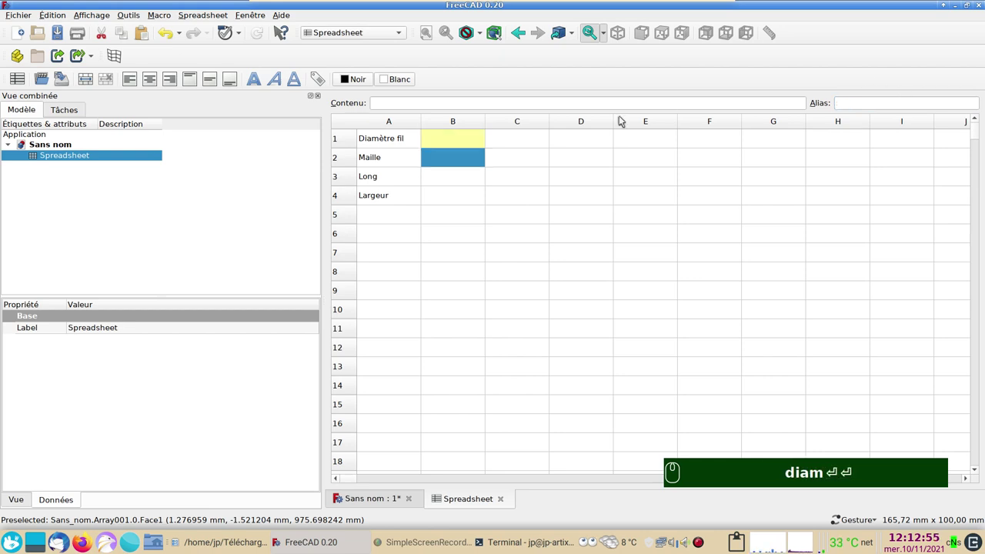
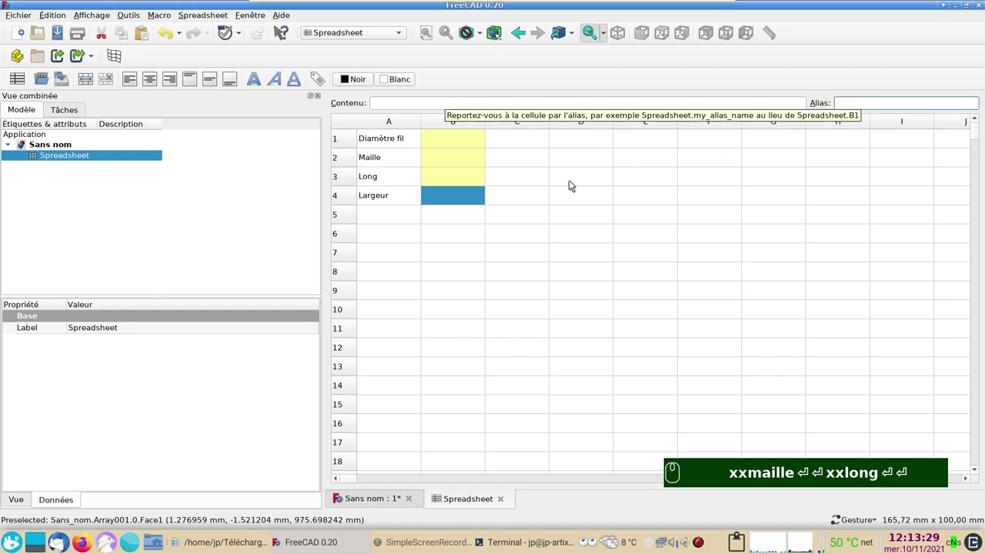
left_click(471, 216)
left_click(462, 200)
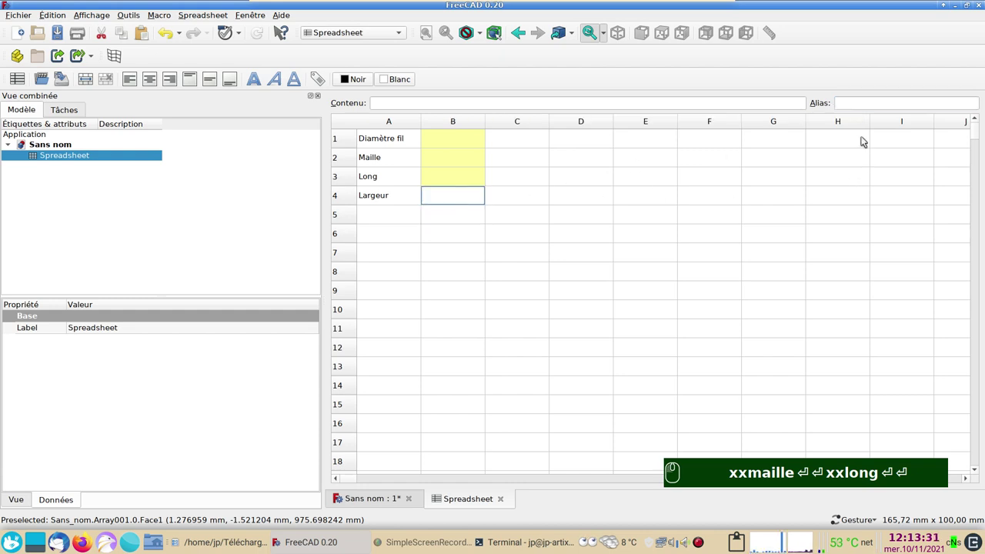
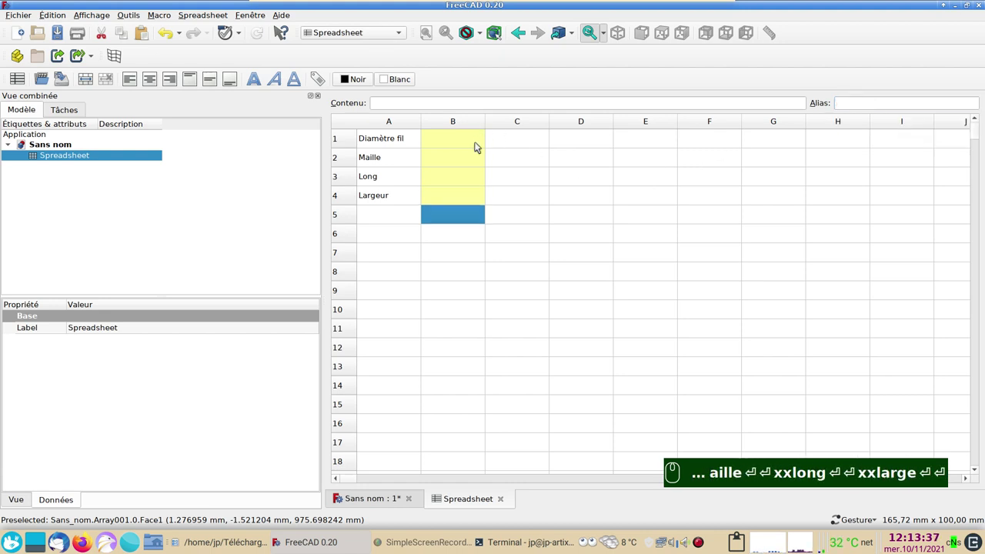
Enter the diameter value 4 in B1 and return to the document's 3D view.
left_click(468, 144)
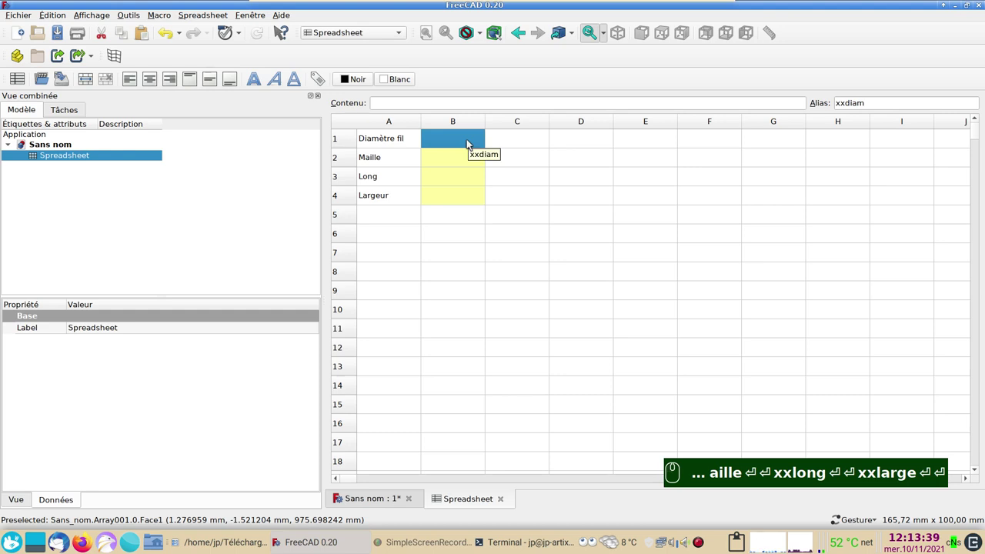
type("4")
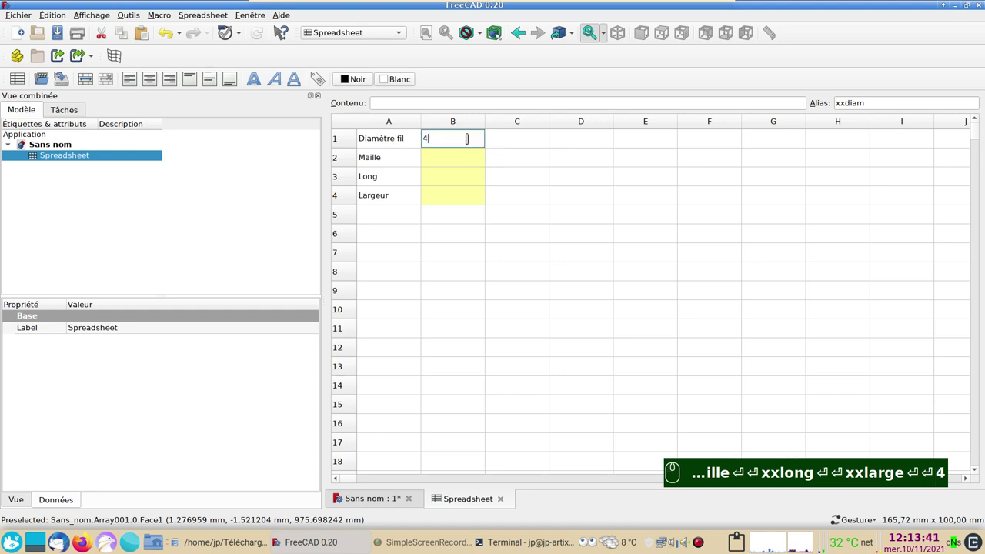
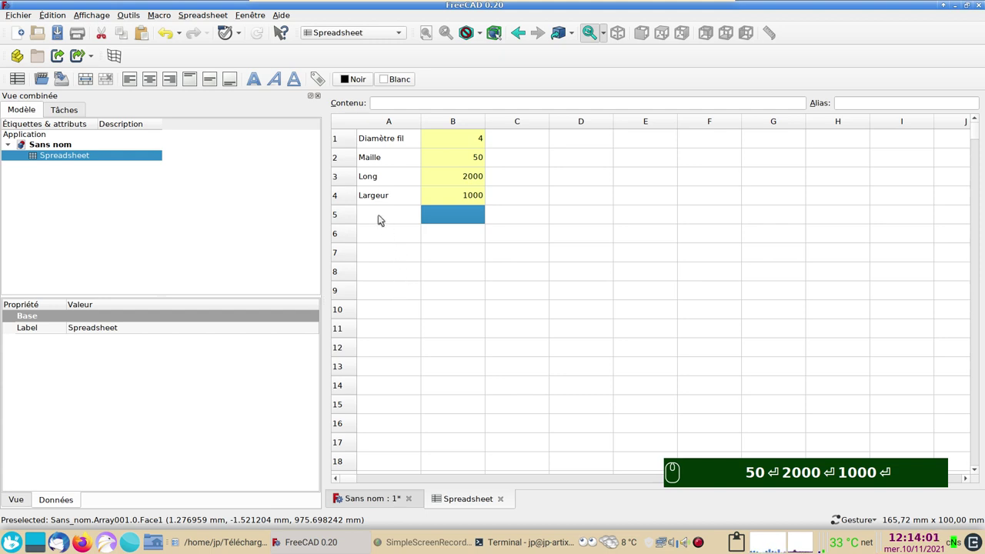
left_click(380, 217)
left_click(370, 501)
left_click_drag(381, 476, 401, 458)
left_click_drag(489, 319, 454, 282)
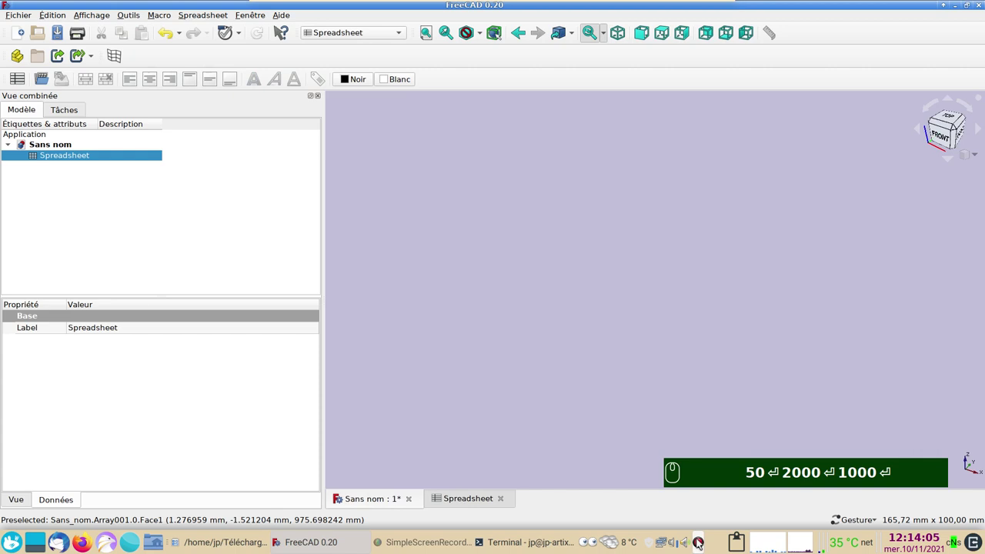
Switch to the Part workbench and add a cylinder to the document.
left_click(544, 357)
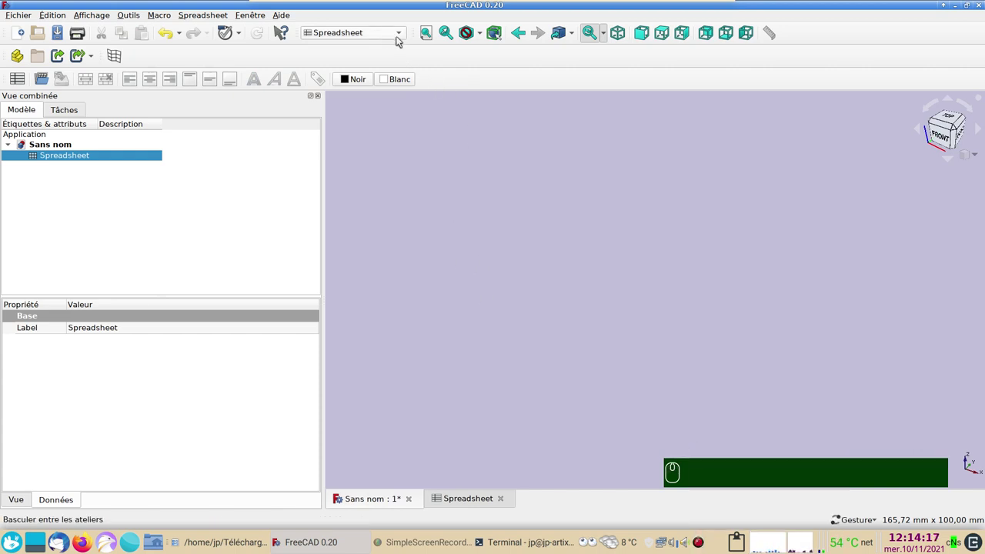
left_click(405, 38)
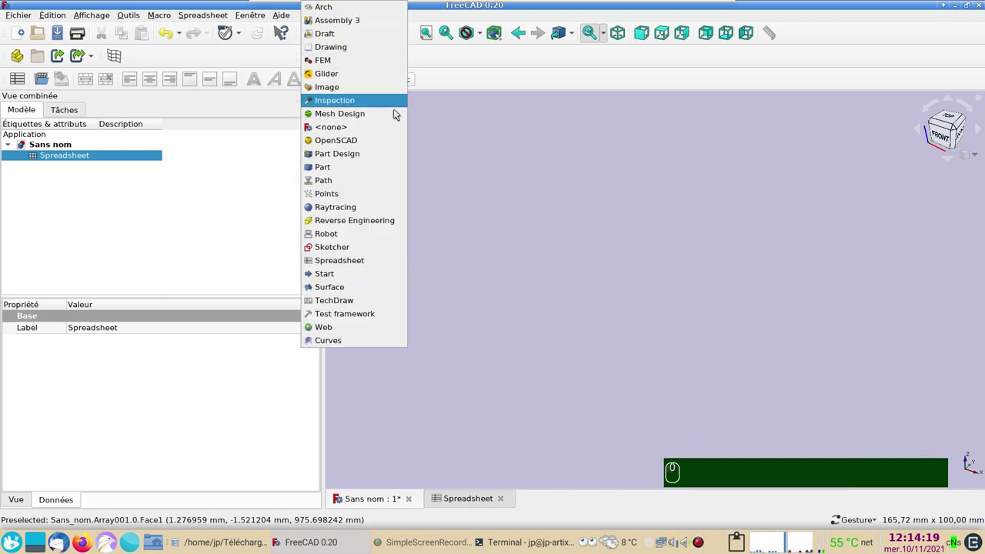
left_click(374, 166)
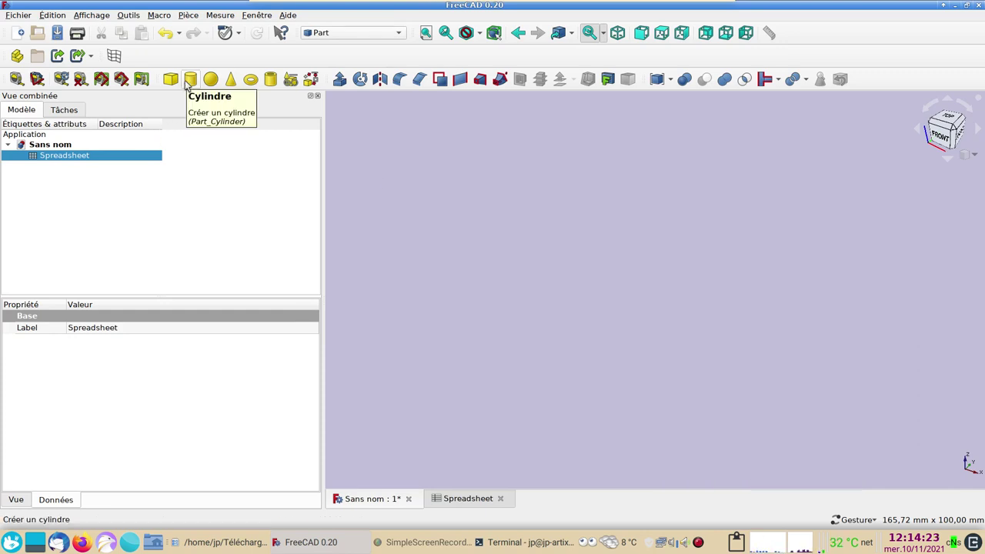
left_click(193, 84)
left_click(184, 187)
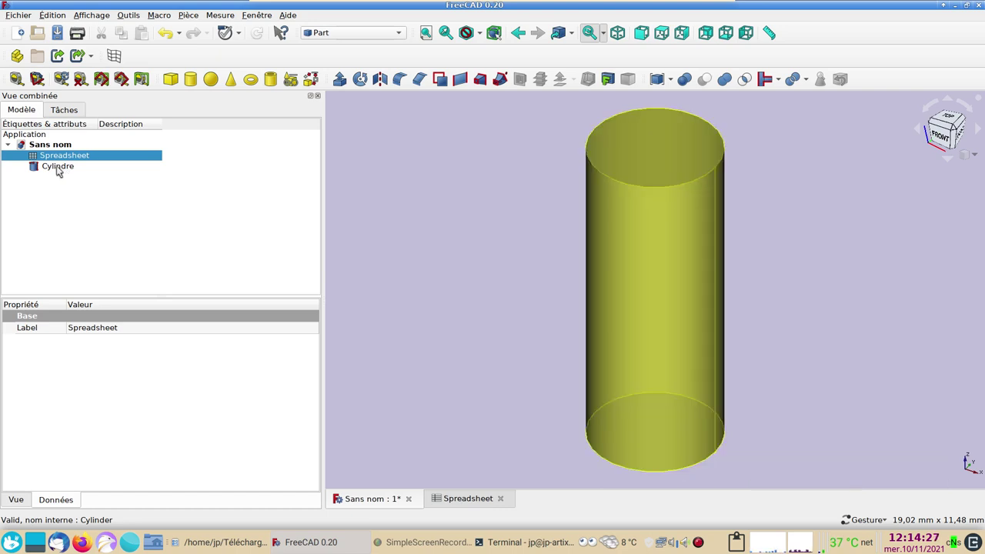
Set the new Cylindre object's description to 'long'.
left_click(65, 167)
left_click(125, 170)
key("F2")
type("long")
key("Return")
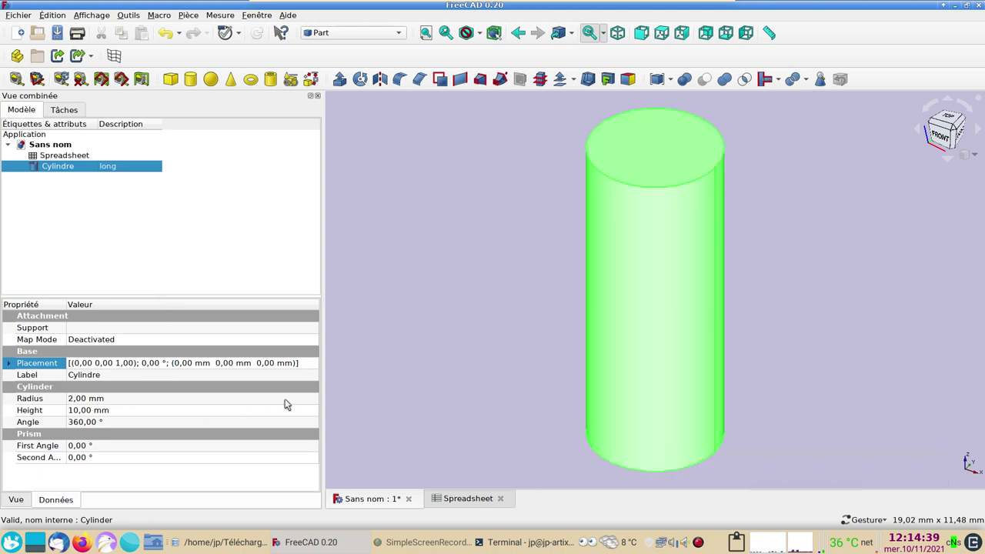
Start the radius expression with Spreadsheet.xx and copy that reference text.
left_click(289, 402)
left_click(938, 128)
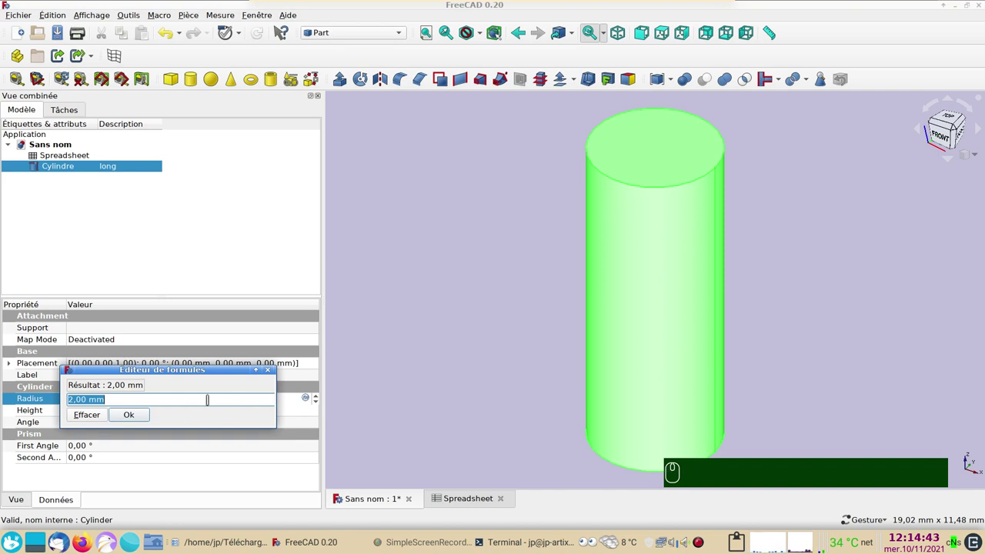
type("sp")
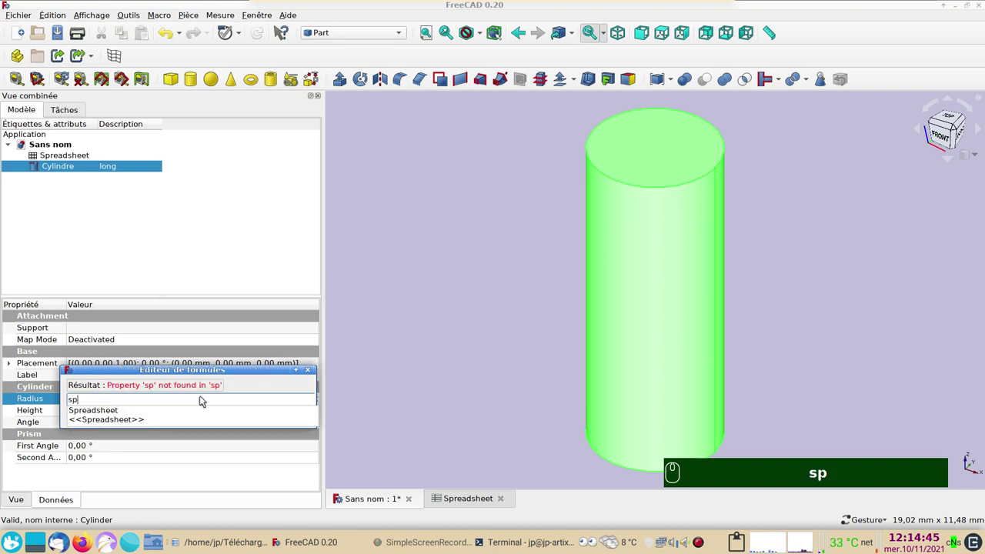
left_click(129, 416)
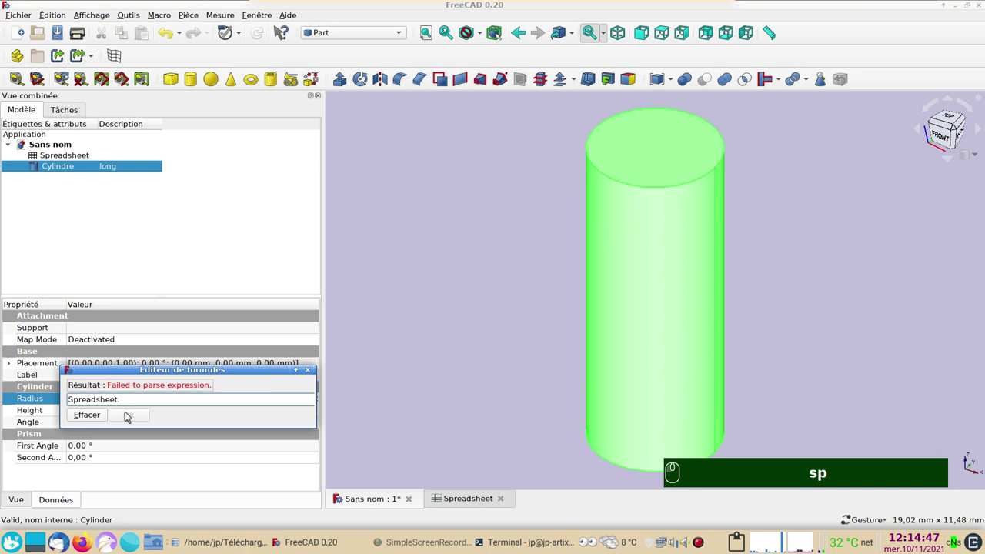
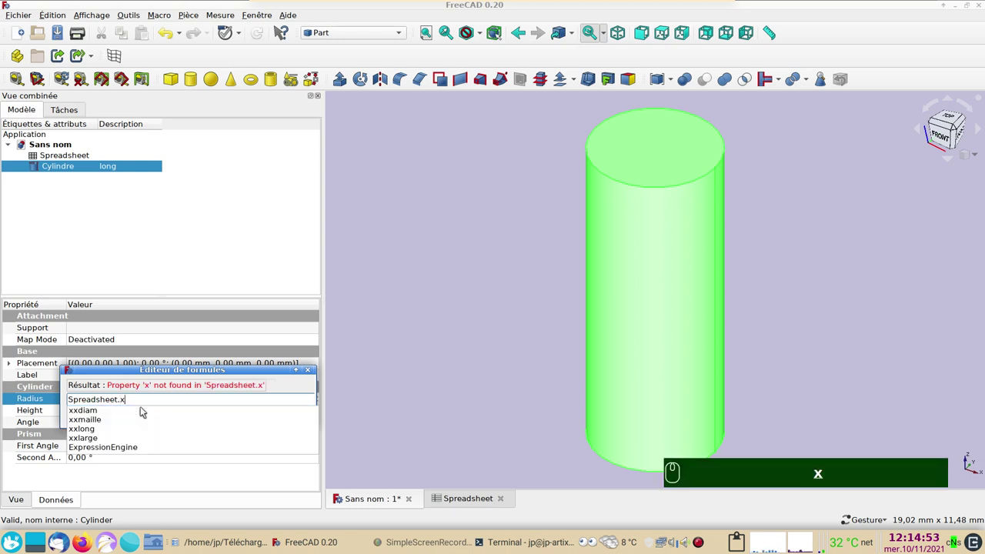
type("xx")
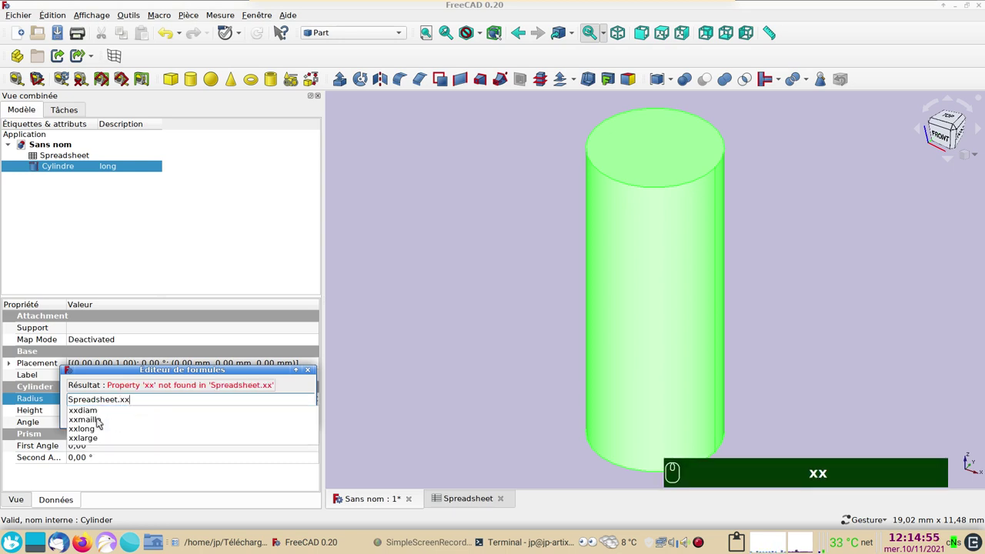
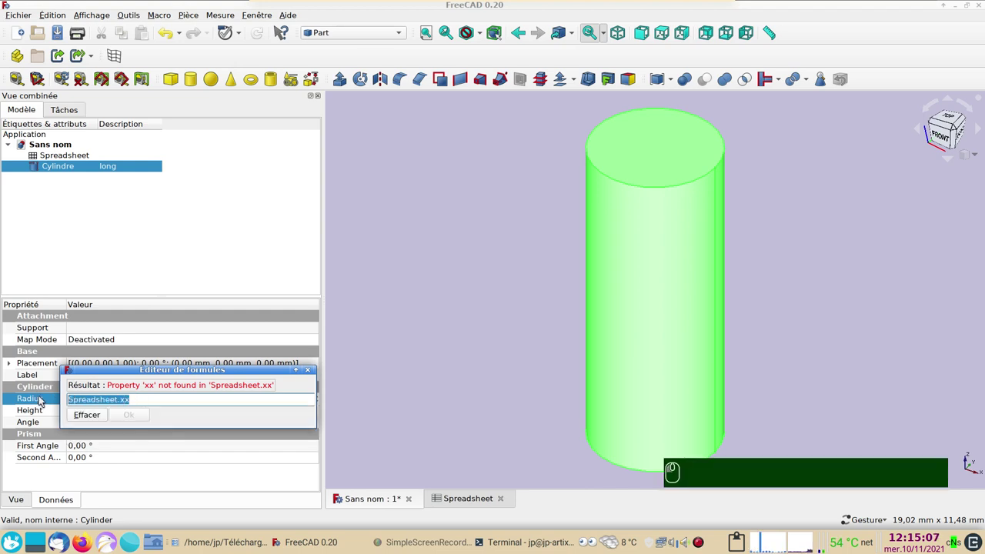
key("ctrl+c")
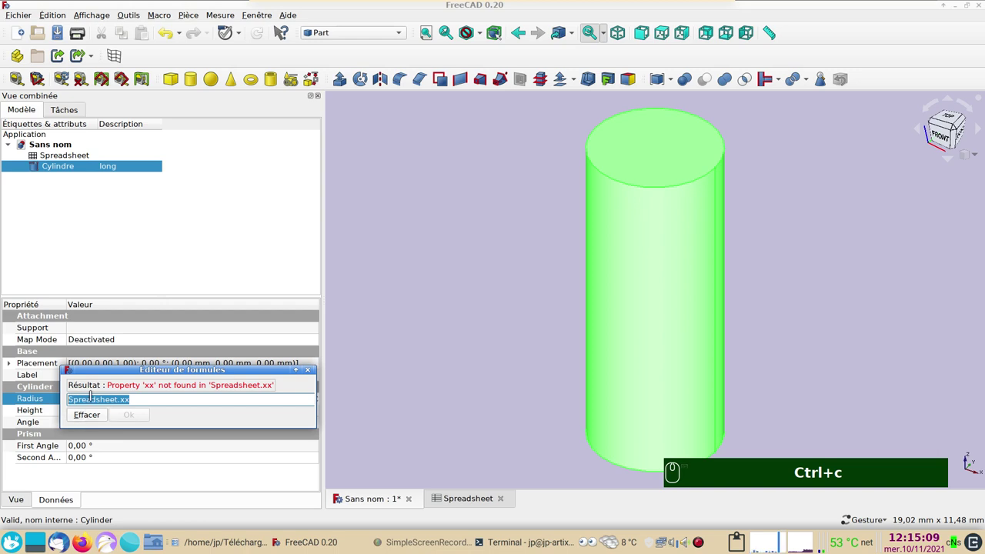
left_click(88, 402)
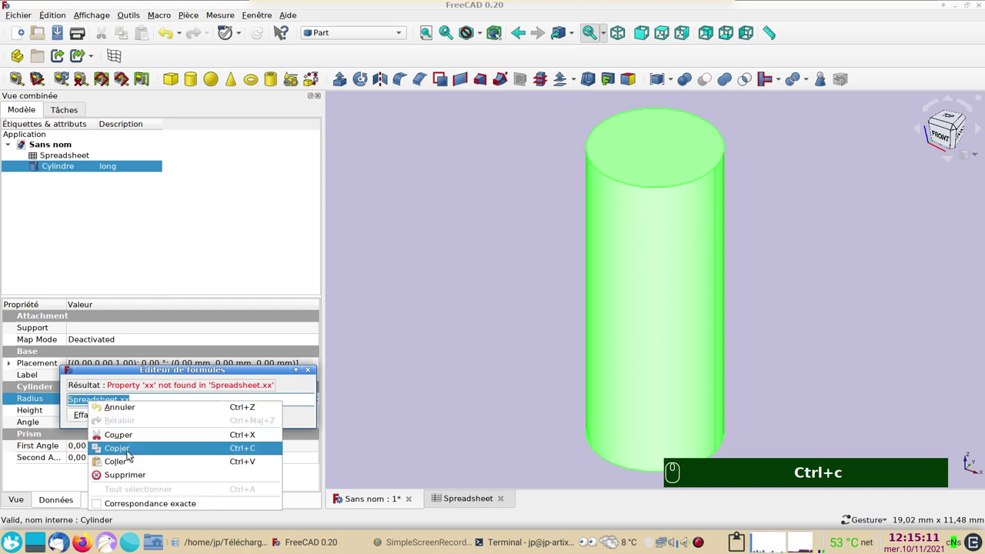
left_click_drag(133, 454, 149, 426)
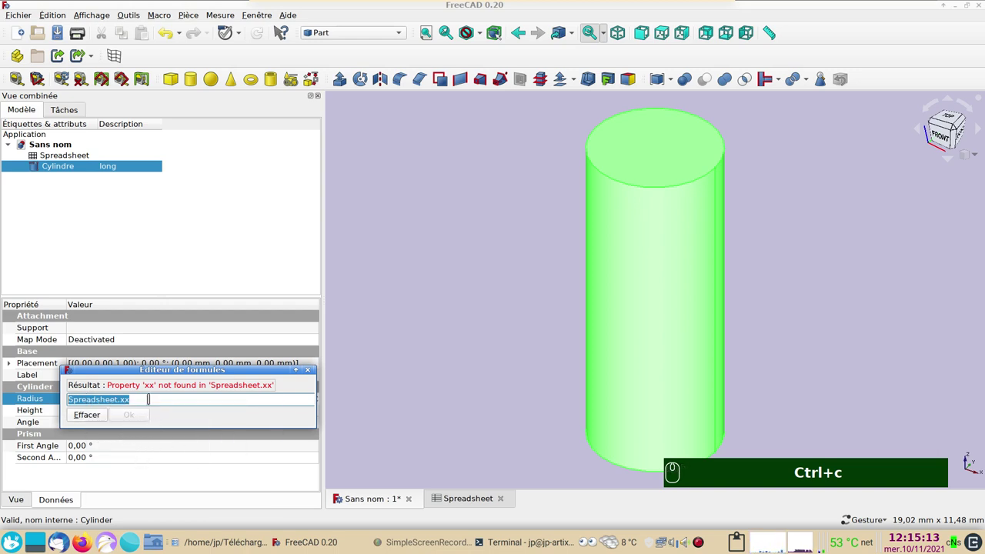
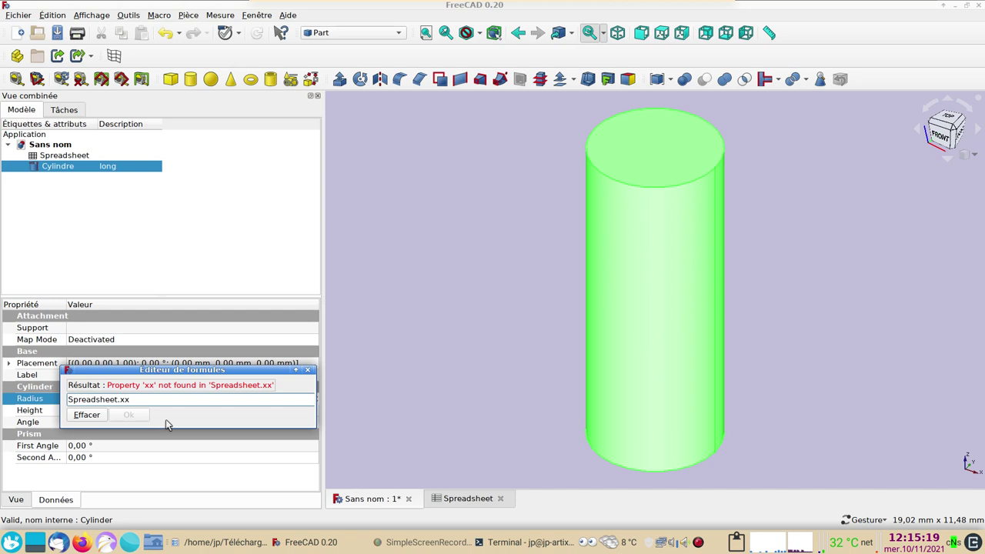
Complete the radius expression as Spreadsheet.xxdiam / 2, giving 2 mm.
key("d")
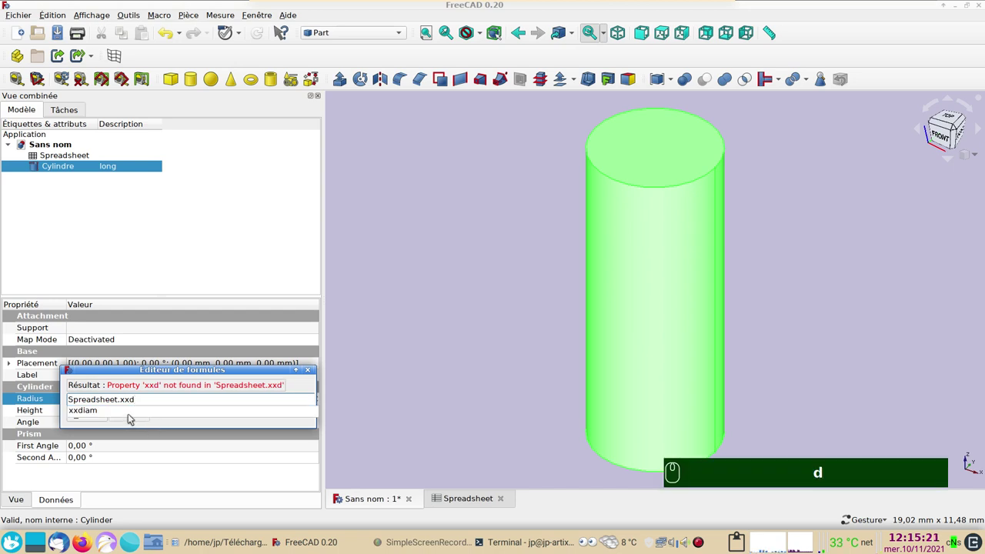
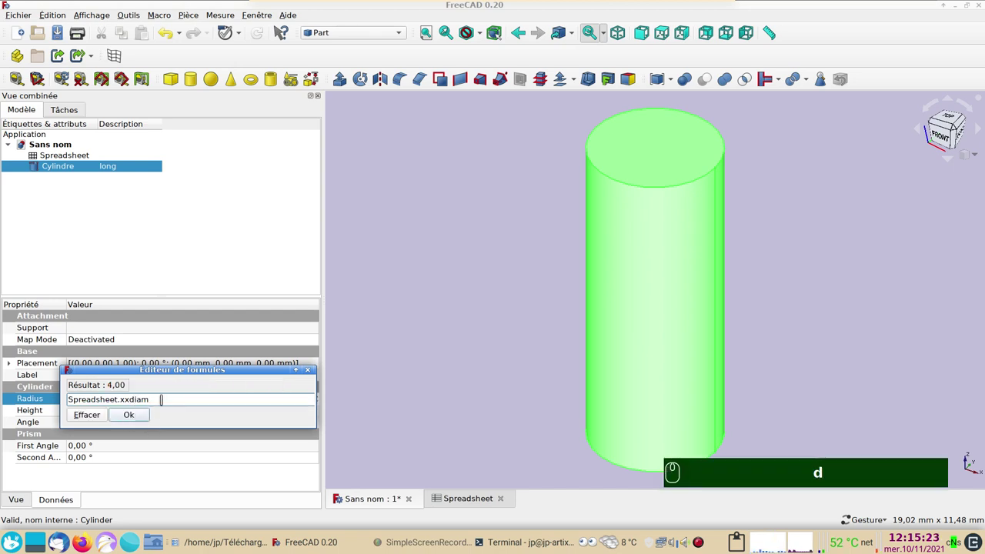
key("KP_Divide")
type("d (/) 2")
key("Return")
left_click_drag(116, 403, 95, 399)
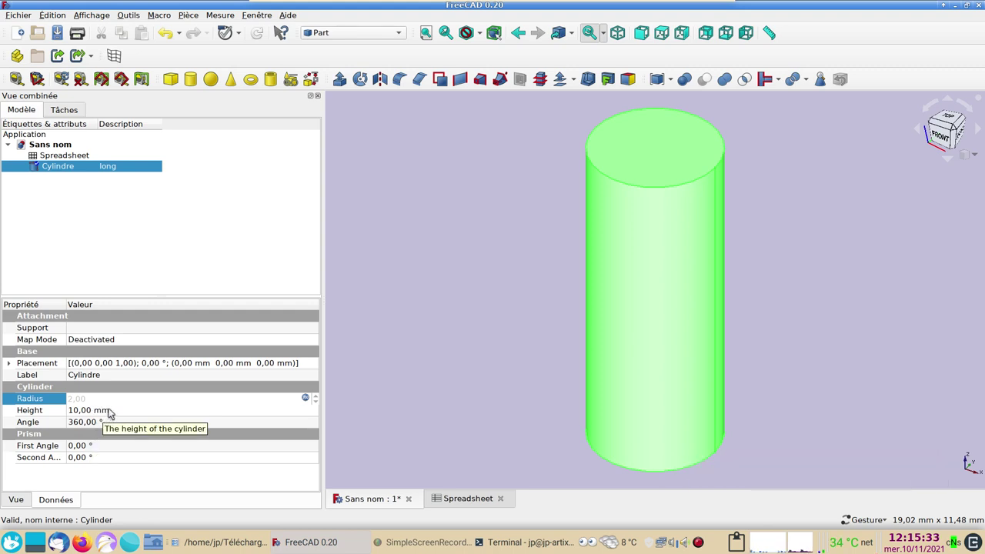
Set the height expression to Spreadsheet.xxlong + Spreadsheet.xxdiam (2004 mm) and zoom out to see it.
left_click(113, 410)
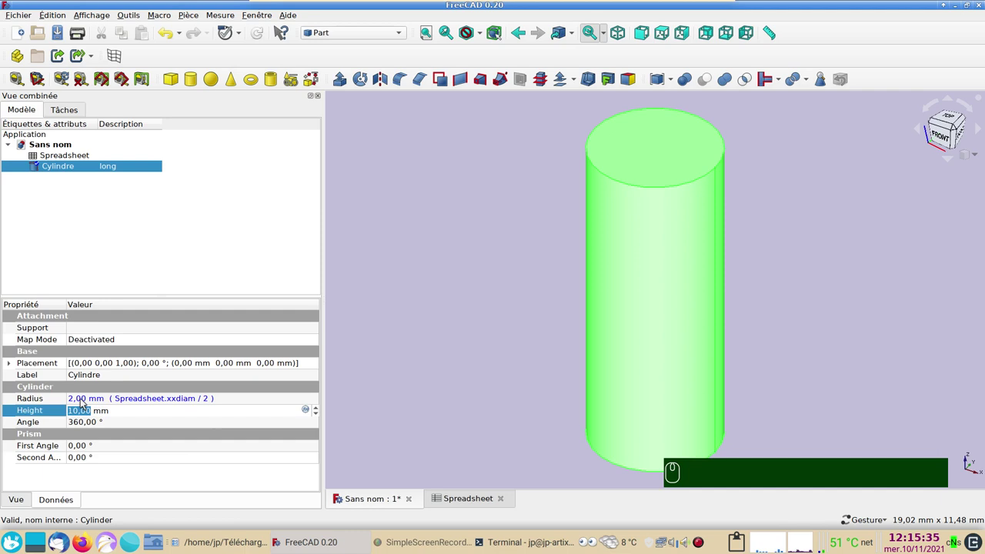
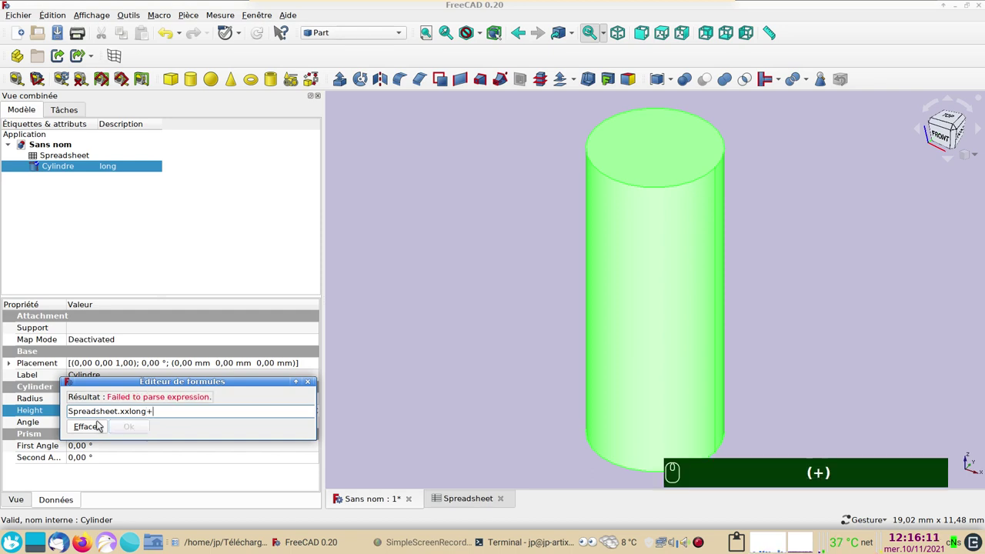
key("ctrl+v")
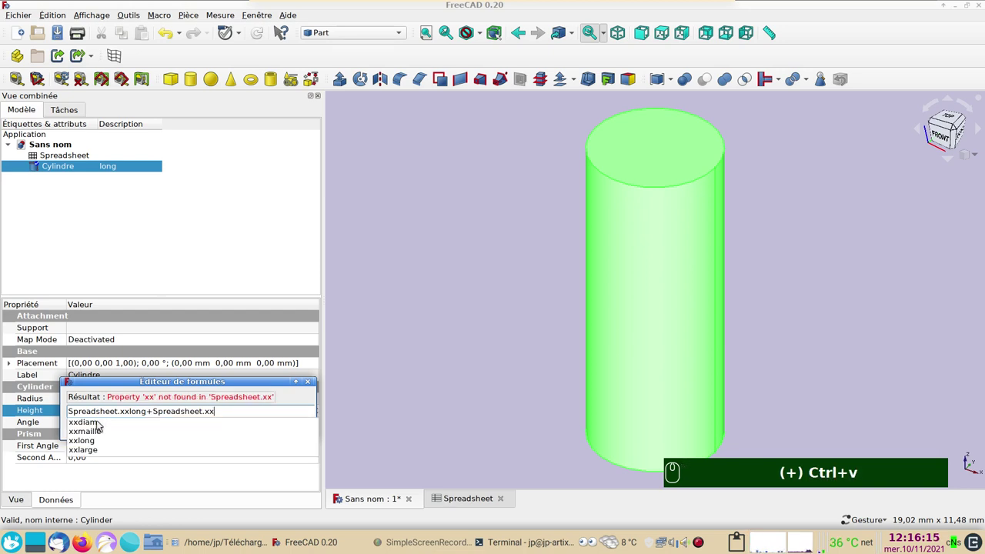
left_click_drag(98, 423, 129, 424)
left_click_drag(262, 33, 121, 414)
left_click_drag(128, 429, 540, 363)
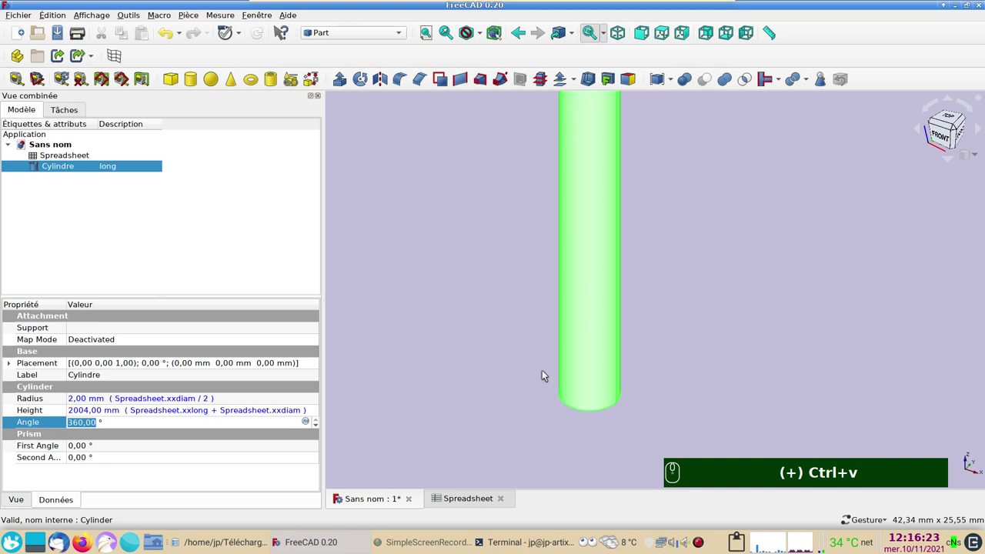
left_click_drag(614, 303, 458, 297)
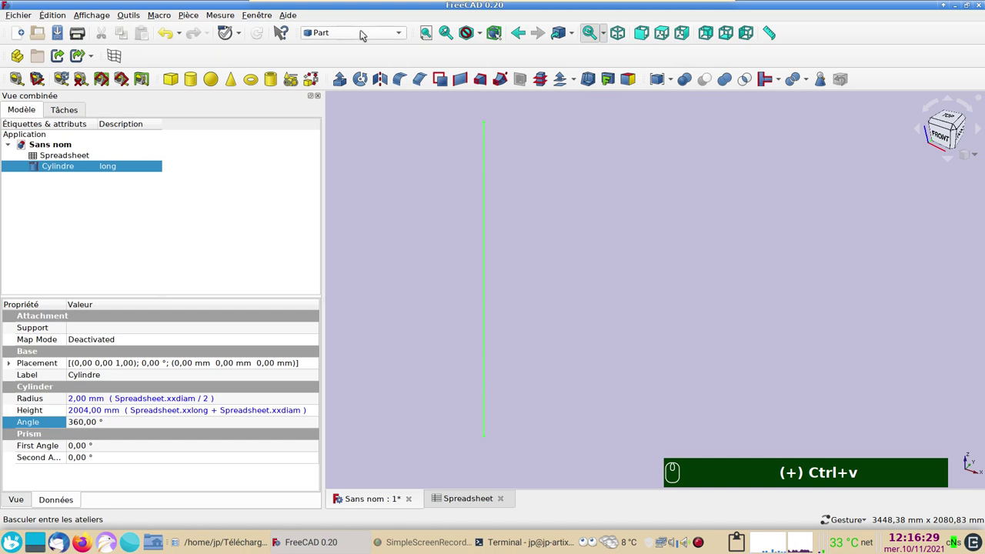
Switch to the Draft workbench and adjust the view around the cylinder.
left_click(365, 33)
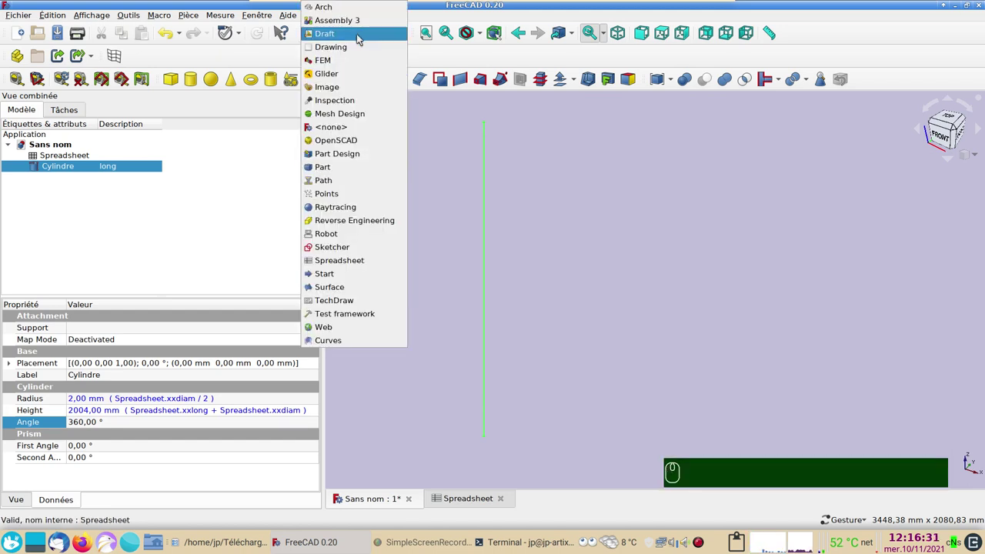
left_click(357, 37)
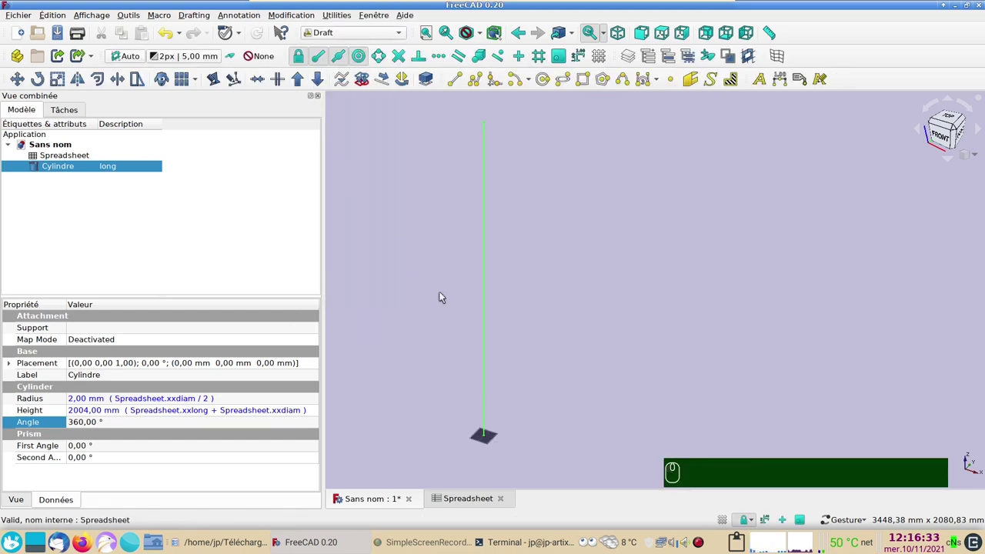
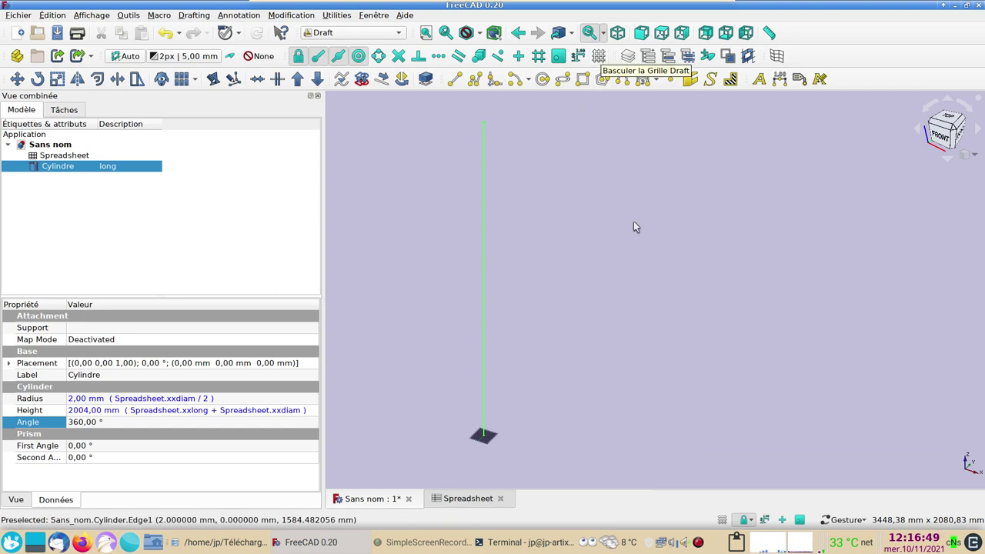
key("g")
type("r")
left_click(644, 269)
type("gr")
type("gr")
left_click(636, 260)
left_click(607, 56)
left_click_drag(532, 154, 240, 222)
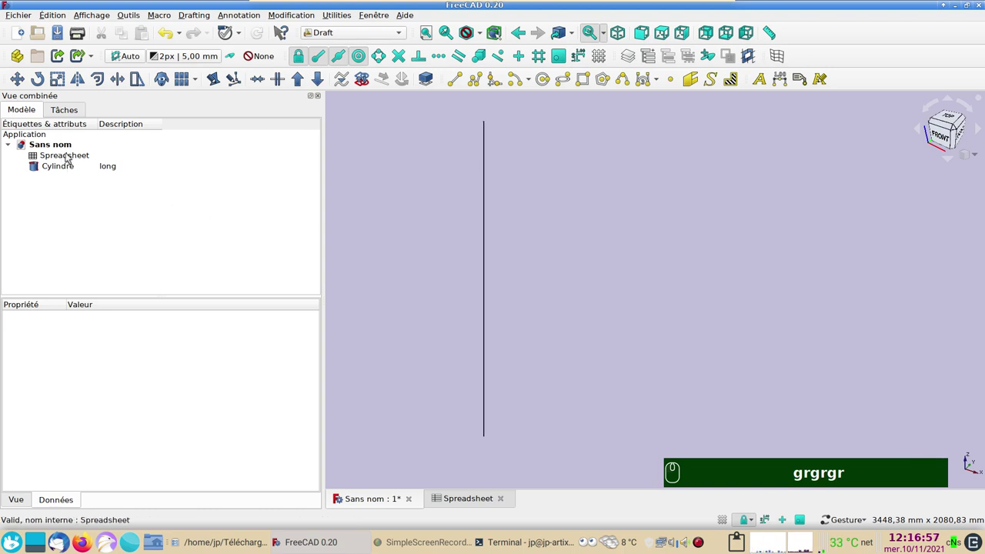
Reselect the cylinder and show it whole in the front view.
left_click(69, 170)
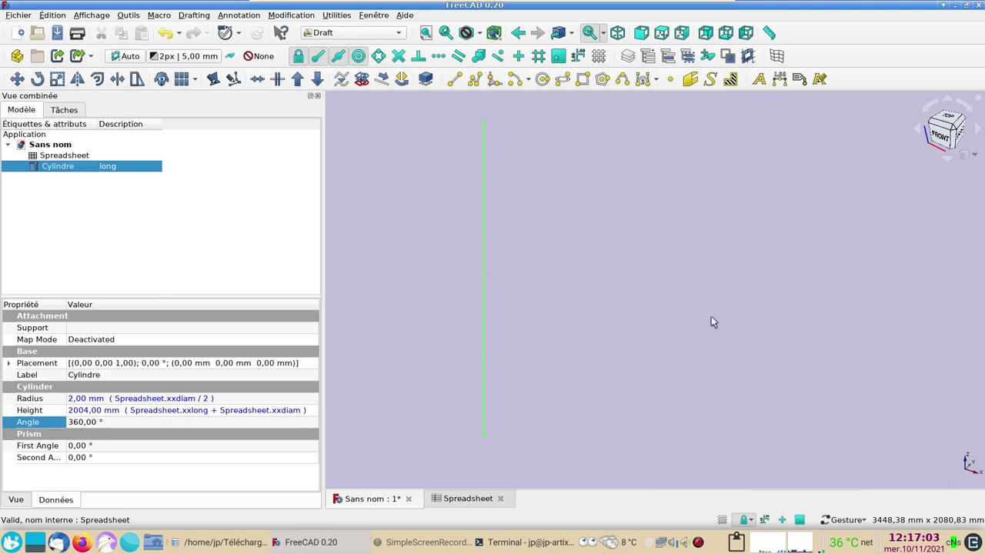
key("1")
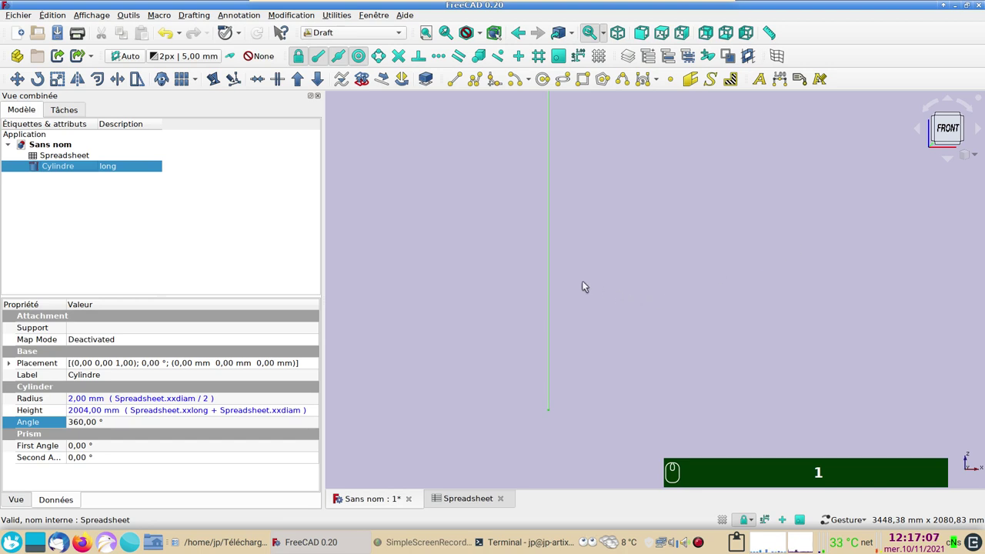
left_click_drag(551, 280, 462, 269)
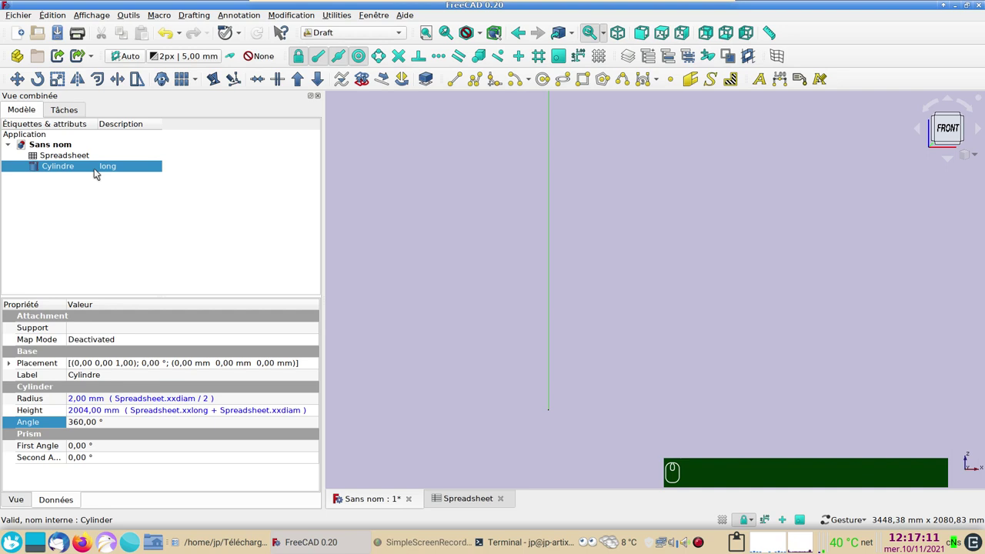
Apply the copper material to the cylinder in its Display Properties, turning it reddish-brown.
key("ctrl+d")
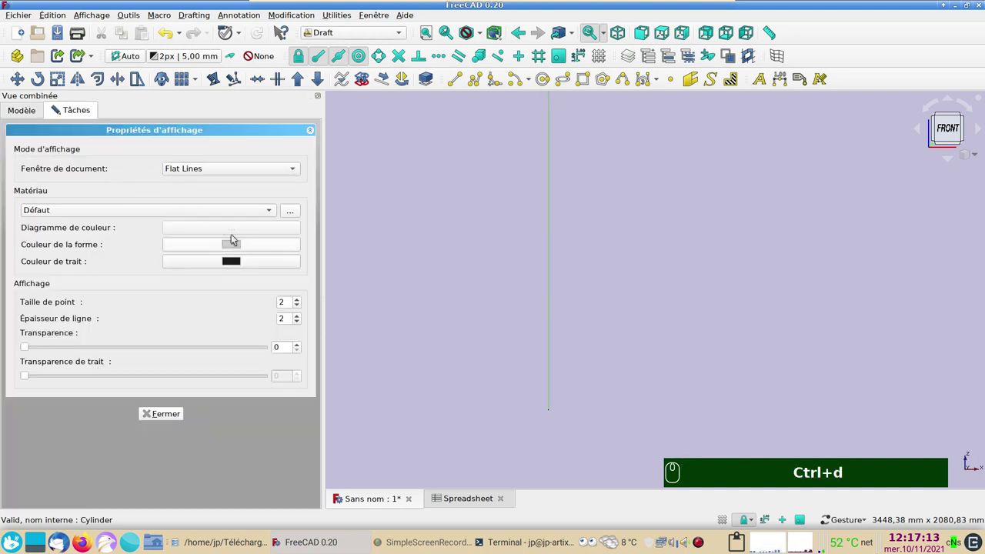
left_click_drag(224, 211, 102, 247)
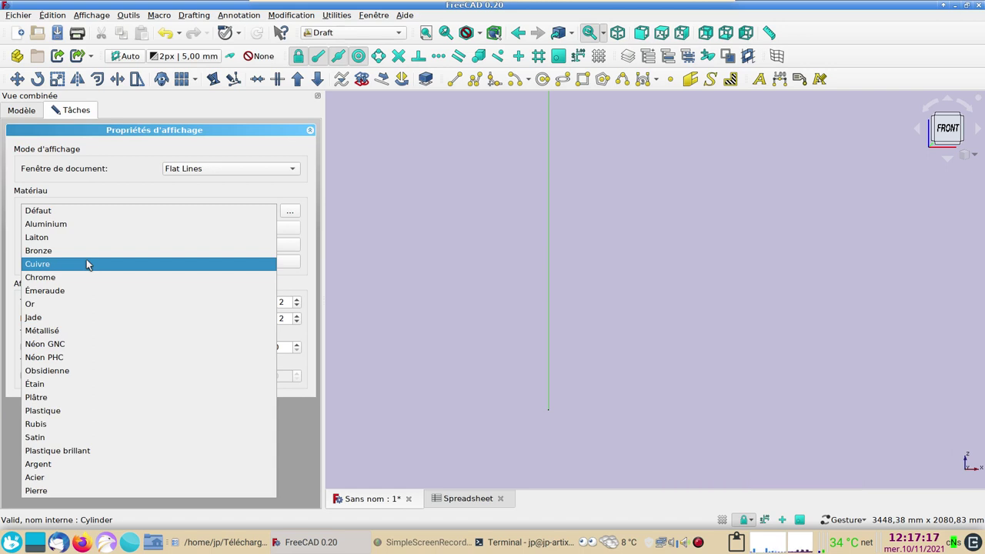
left_click_drag(87, 263, 634, 247)
left_click_drag(634, 247, 57, 166)
left_click_drag(57, 166, 182, 84)
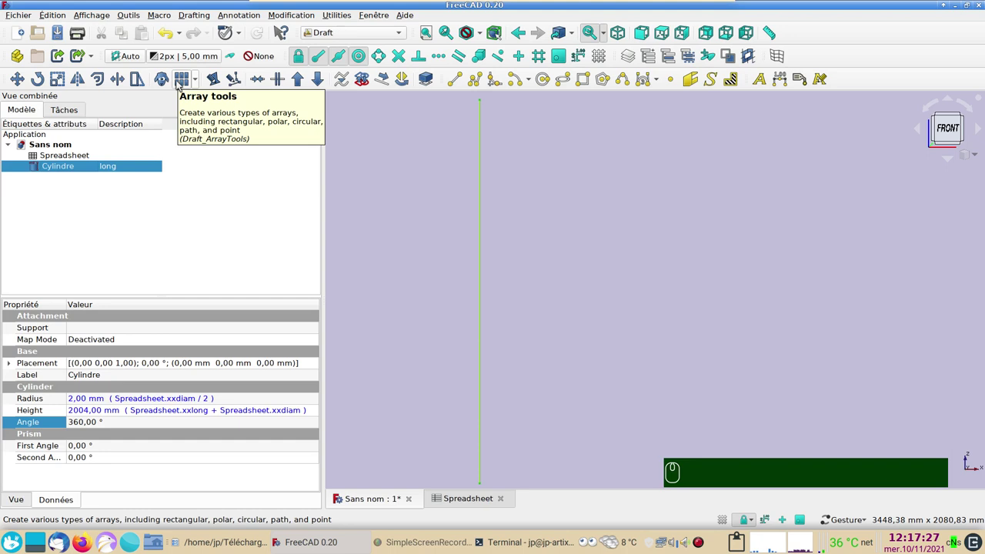
Create a linked orthogonal array of two cylinders with X interval 100 mm and Z interval 0.
left_click(181, 84)
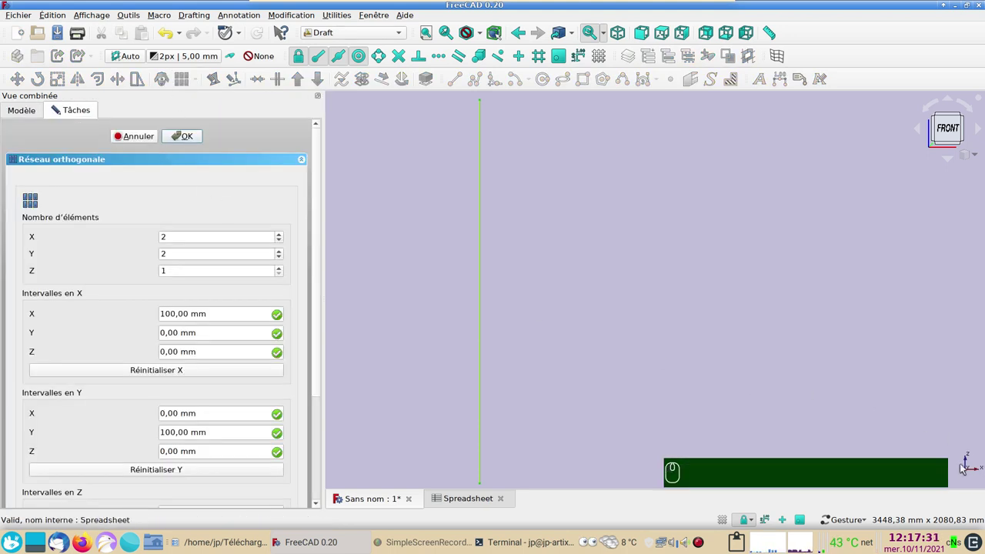
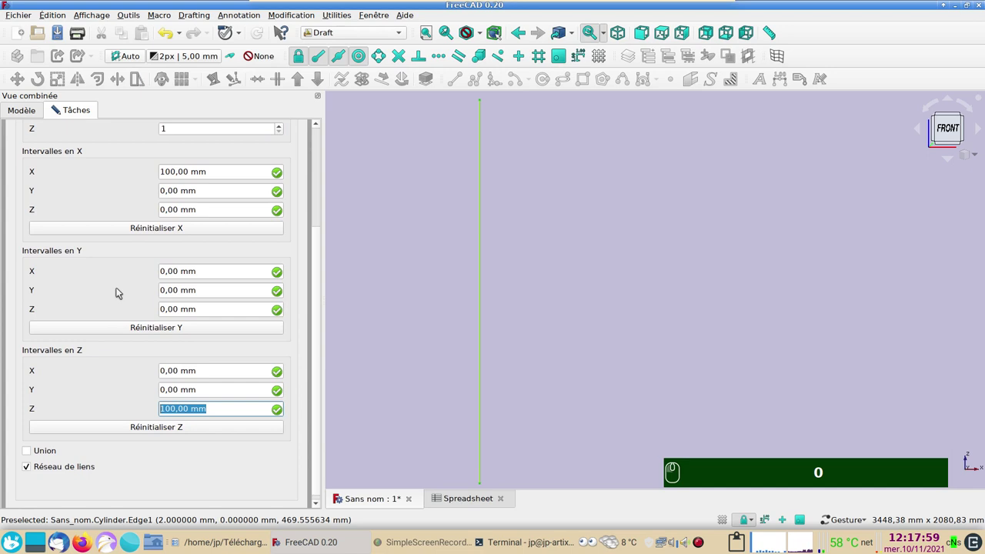
type("0")
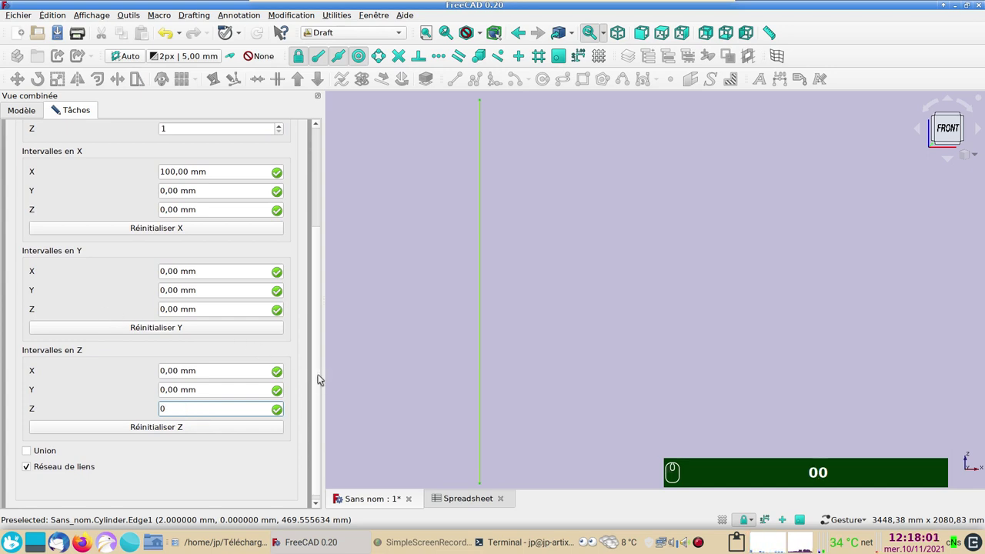
left_click_drag(322, 377, 293, 205)
left_click(194, 138)
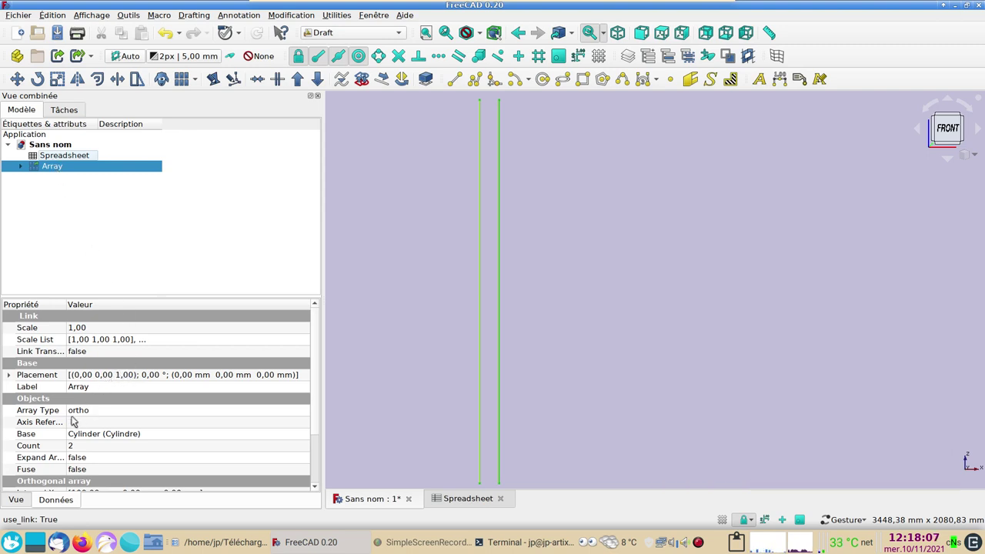
Expand the array's Interval X property to show its x, y and z components.
left_click_drag(48, 166, 110, 450)
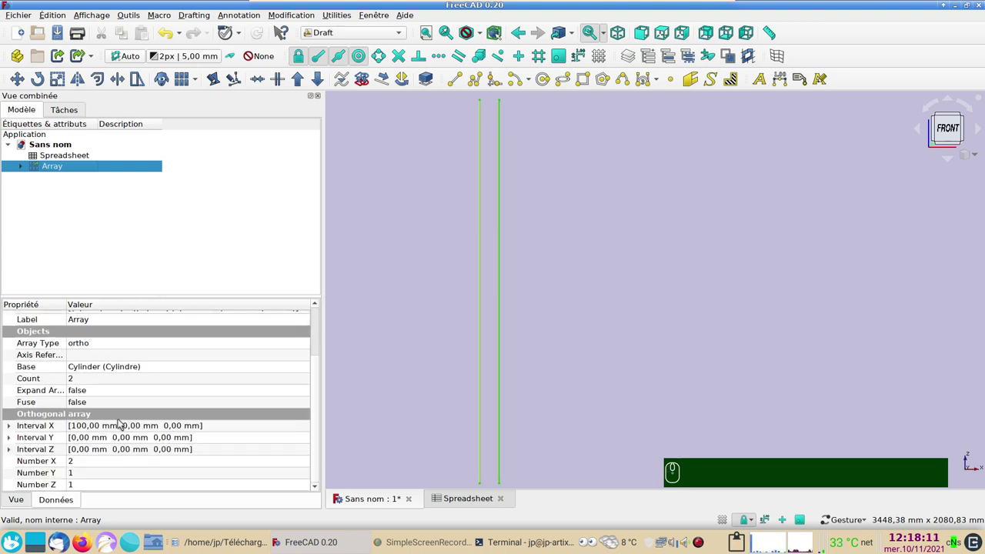
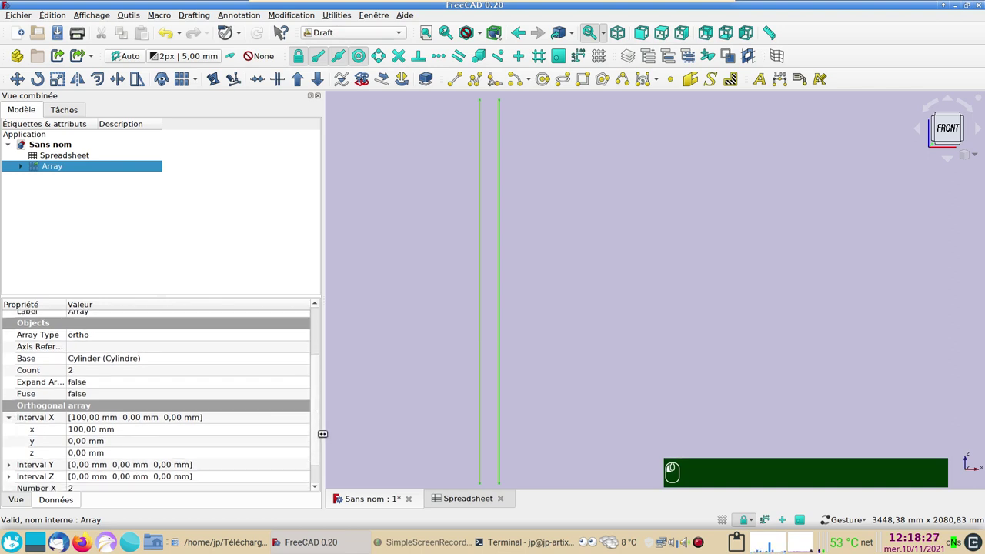
Set the array's Interval X x to Spreadsheet.xxmaille, spacing copies 50 mm apart.
left_click(133, 403)
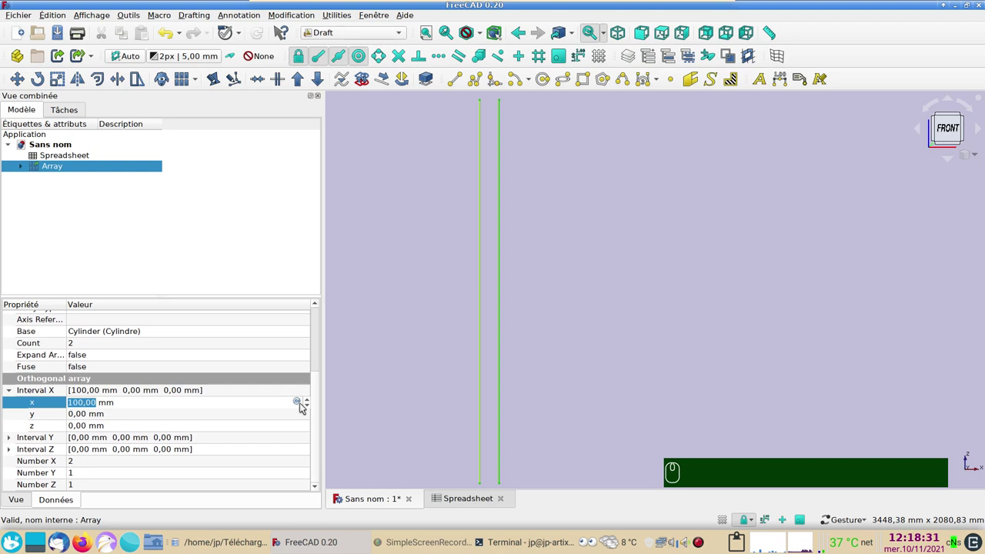
left_click(301, 401)
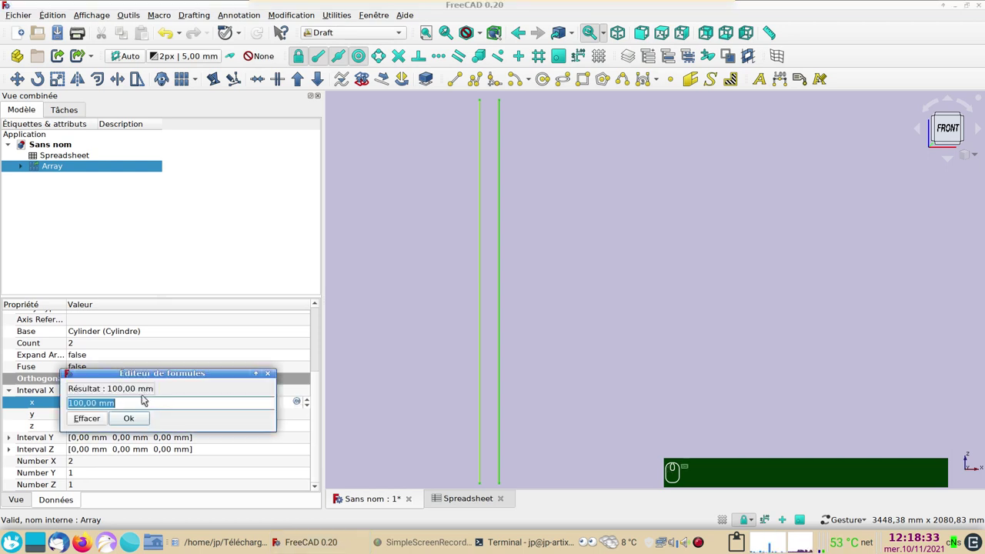
key("ctrl+v")
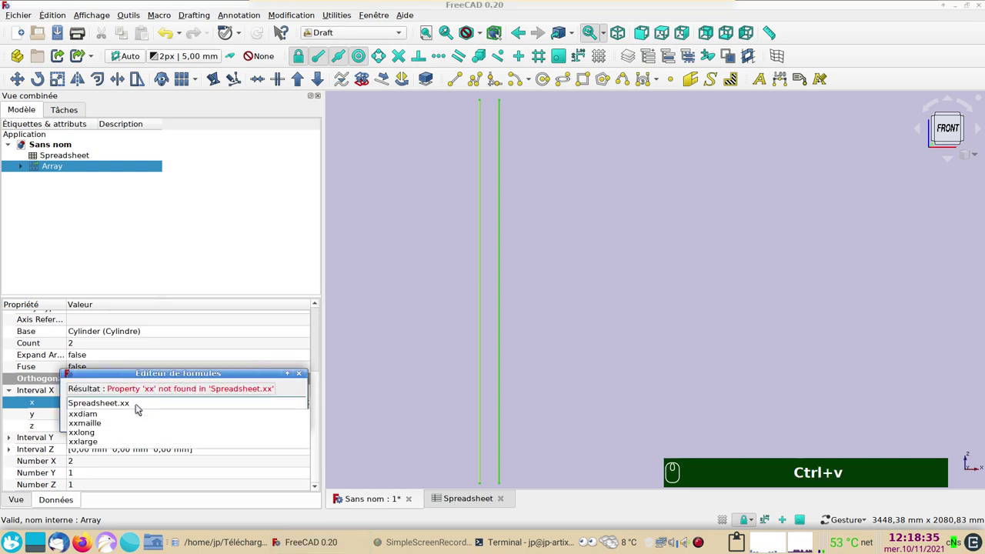
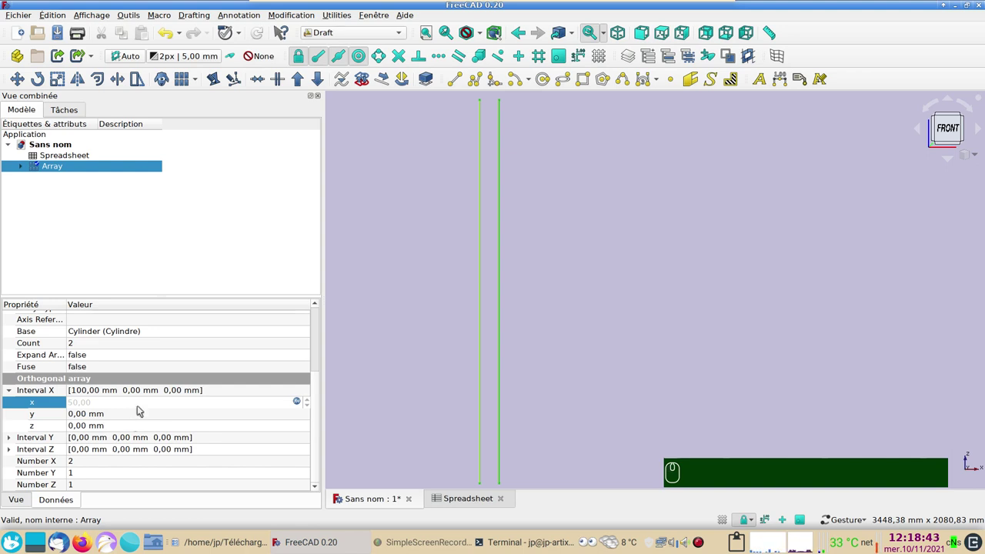
left_click(142, 406)
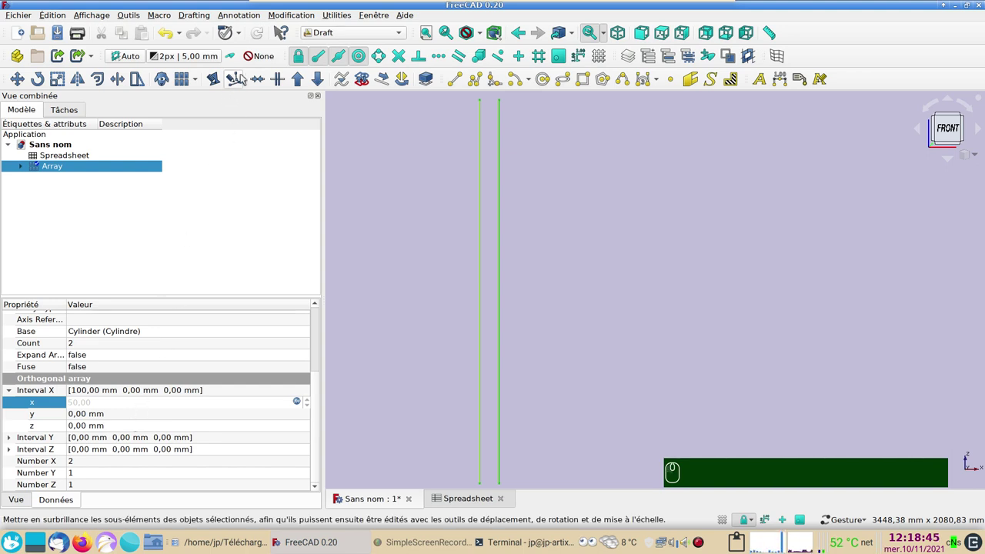
left_click(262, 32)
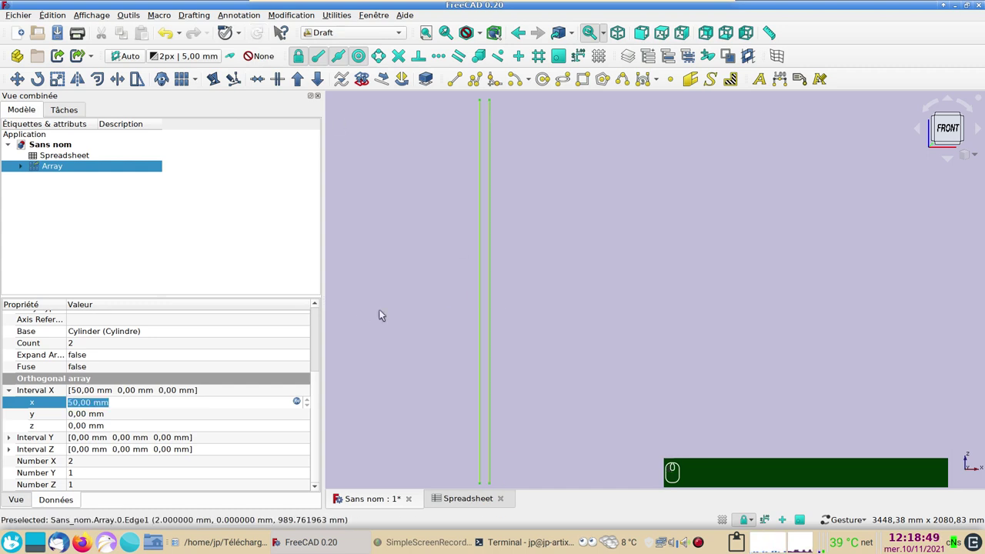
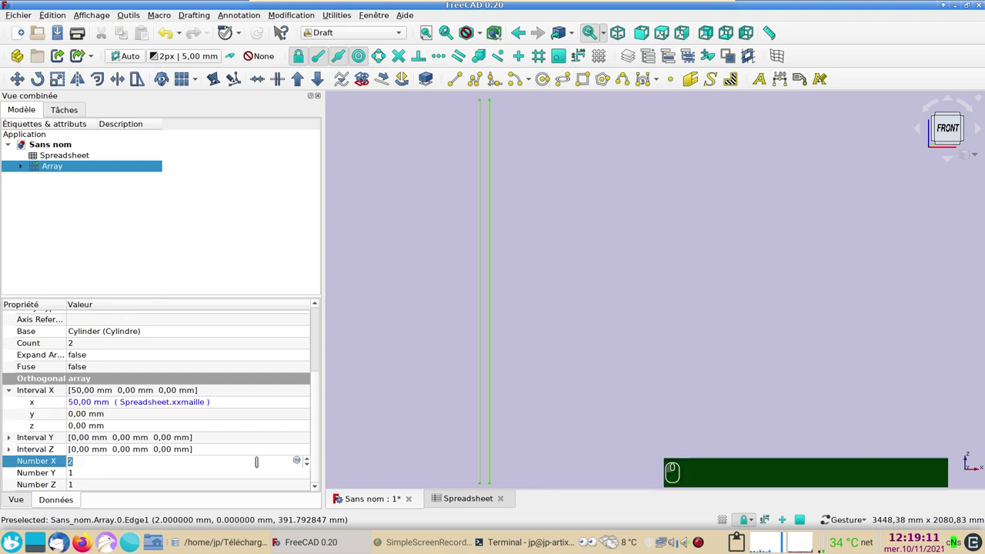
Set Number X to Spreadsheet.xxlarge / Spreadsheet.xxmaille, giving 20 cylinders.
left_click(296, 461)
left_click(220, 436)
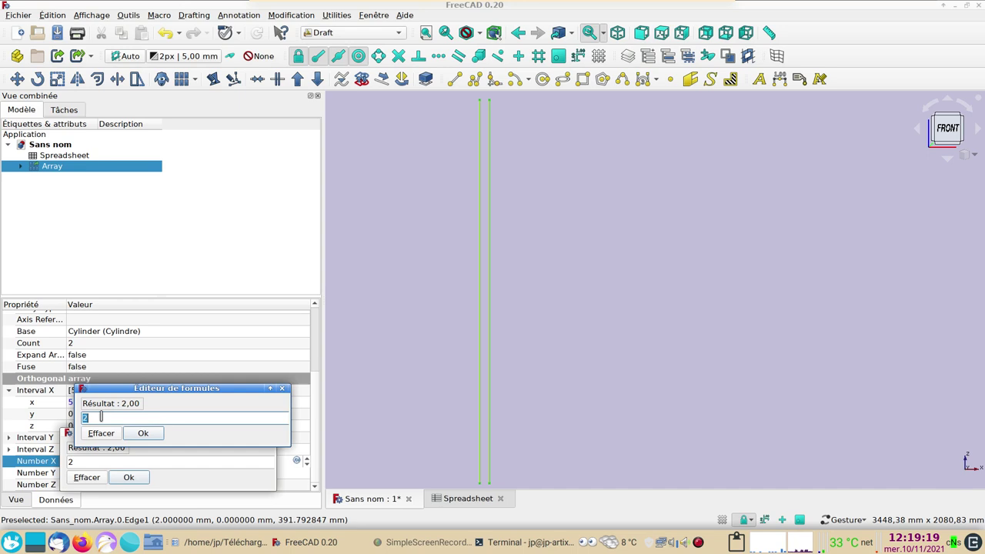
key("ctrl+v")
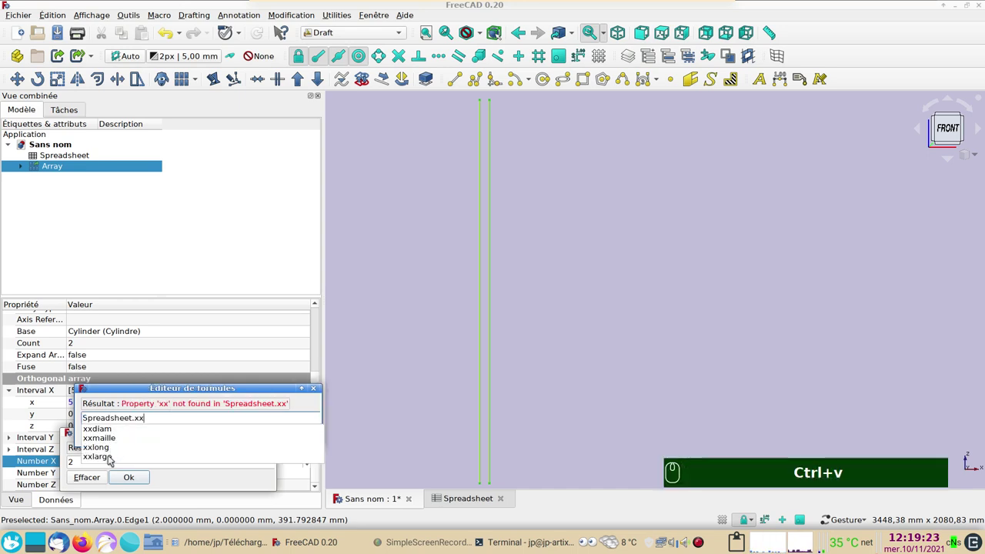
left_click(112, 458)
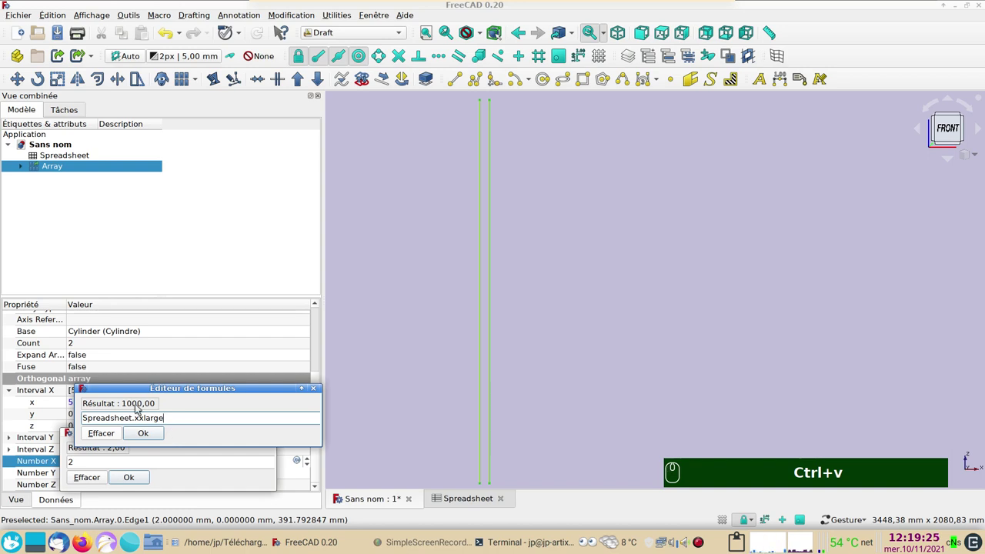
key("/")
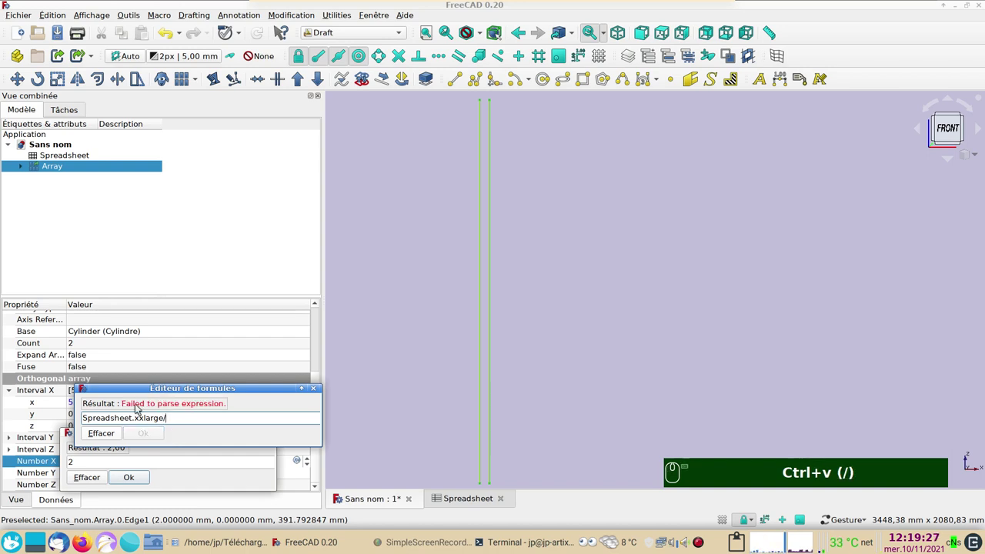
key("ctrl+v")
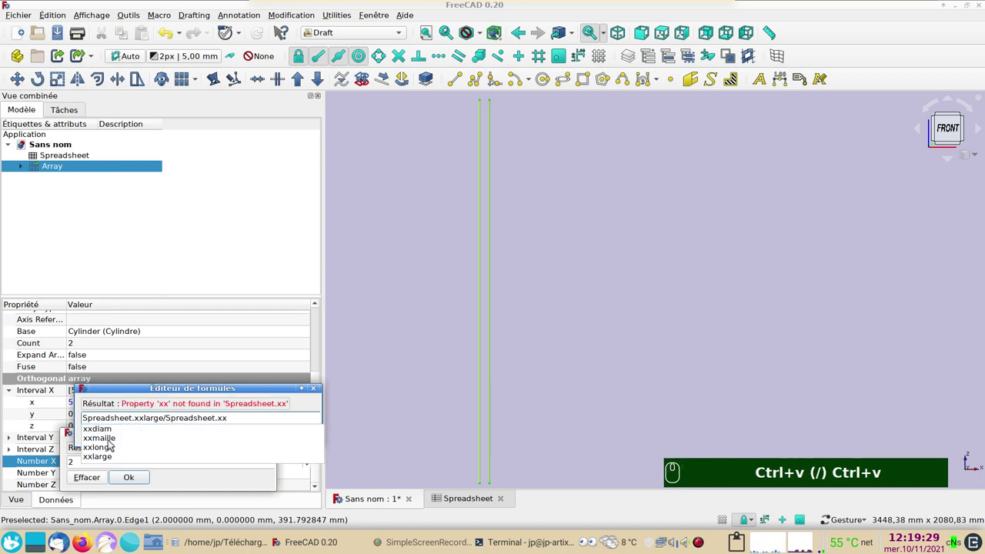
left_click(112, 443)
left_click(133, 475)
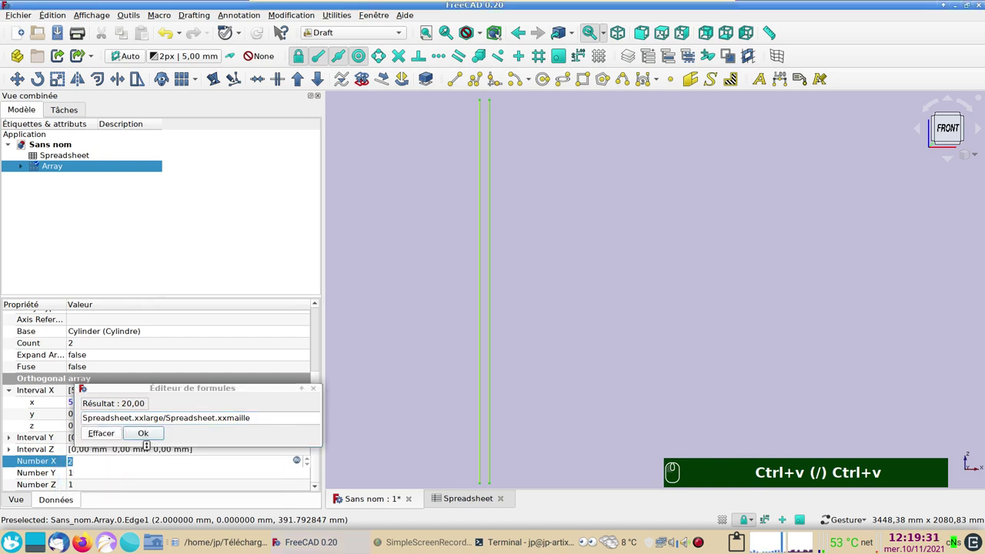
left_click(152, 438)
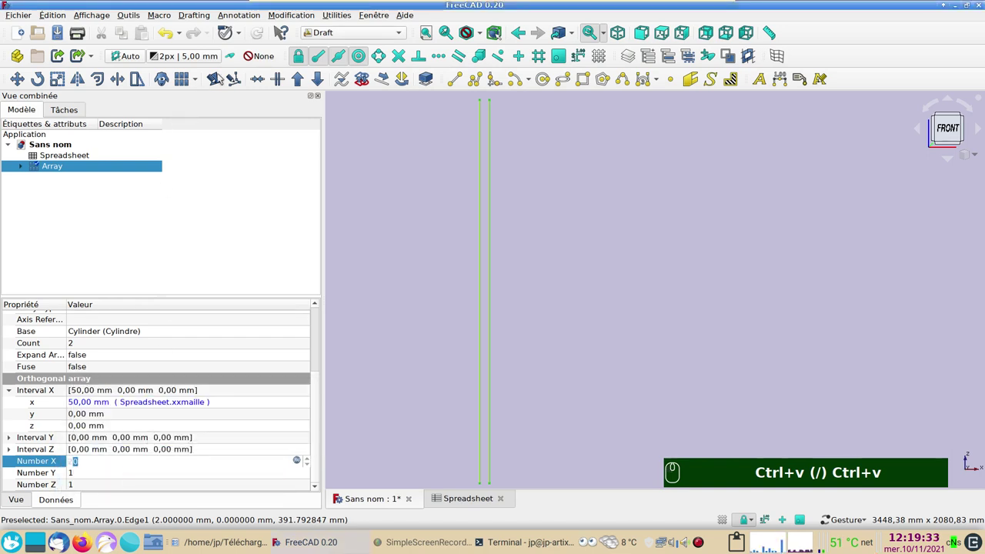
type("(/)")
left_click_drag(263, 41, 476, 273)
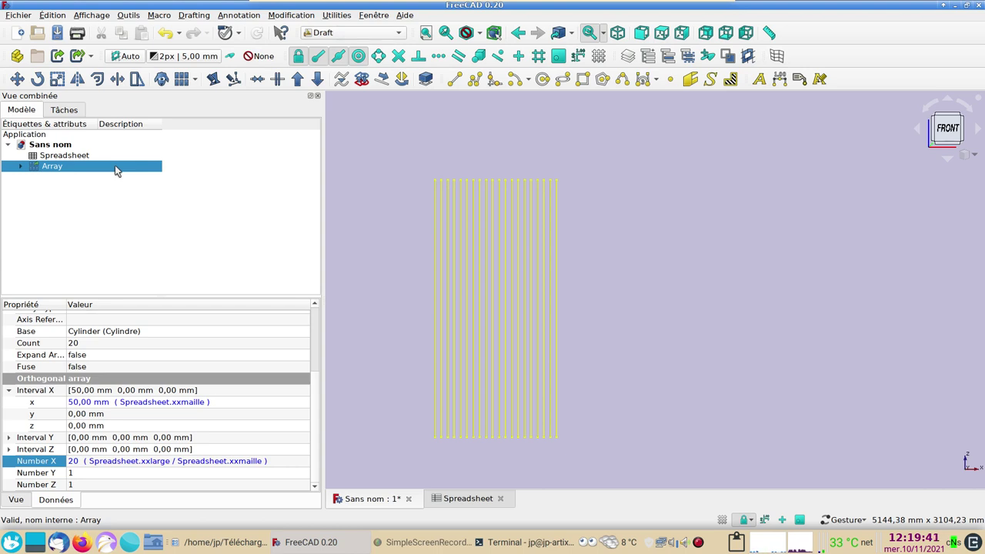
Give the Array the description 'long'.
left_click(116, 167)
key("F2")
key("i")
type("long")
key("Return")
left_click_drag(20, 164, 117, 178)
left_click(24, 169)
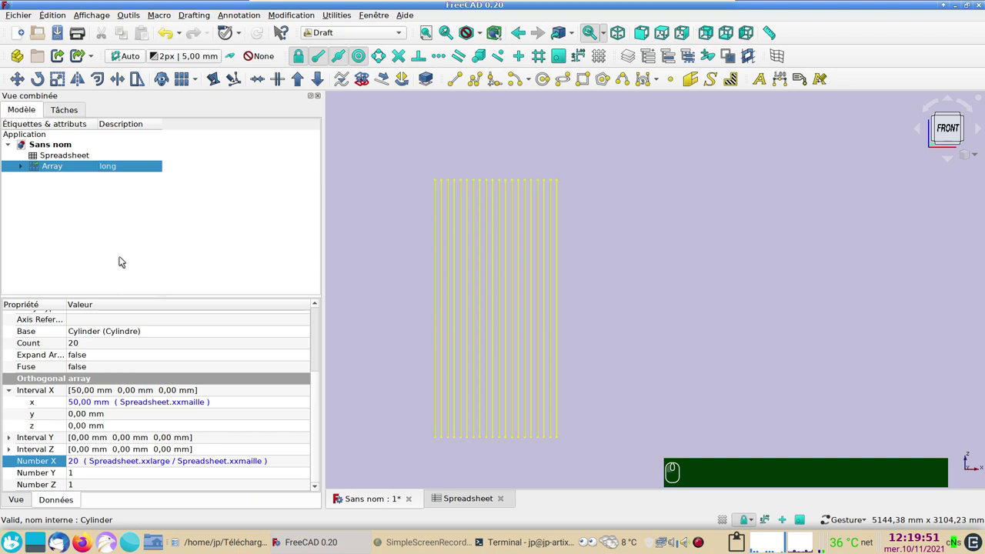
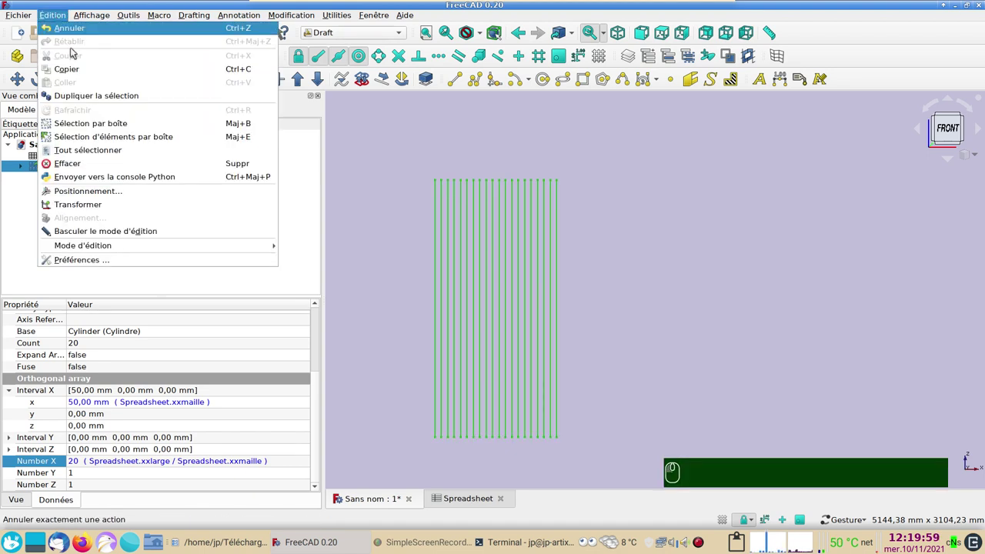
Duplicate the array and its cylinder as Array001, leaving the spreadsheet out of the copy.
left_click(91, 95)
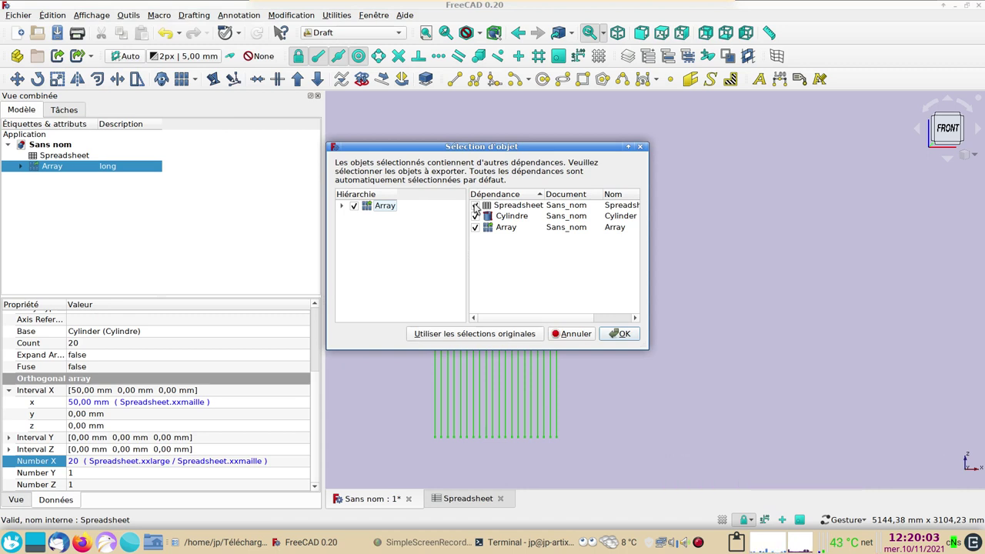
left_click(479, 206)
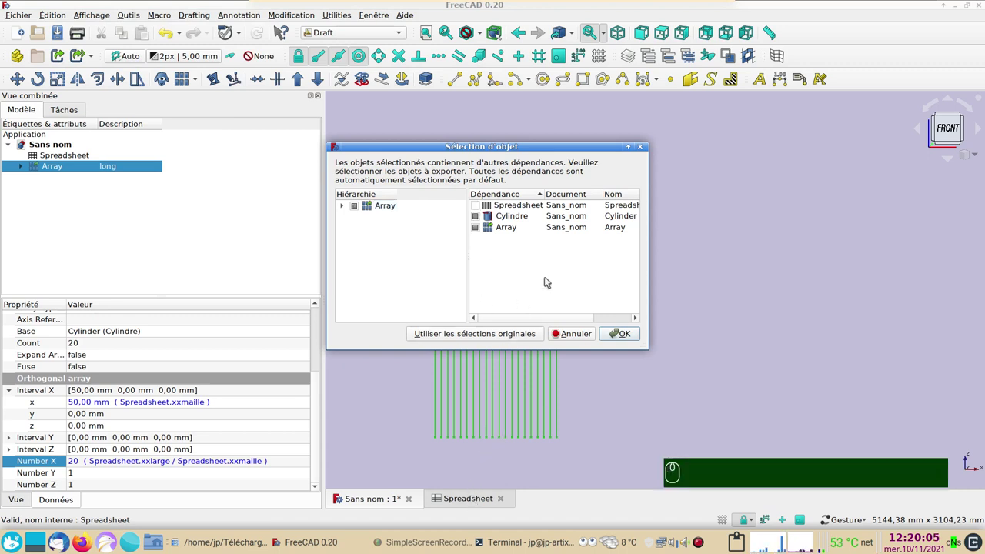
left_click(627, 335)
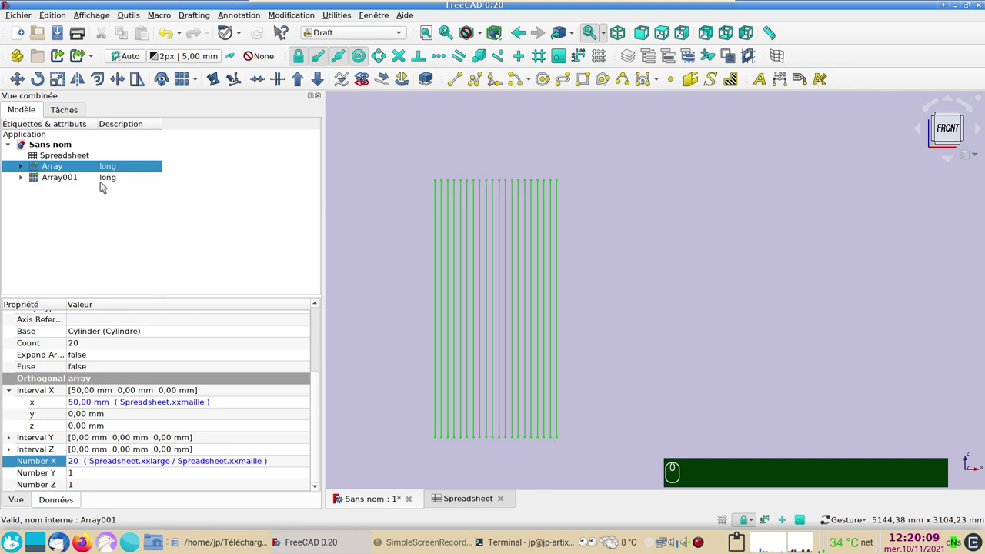
Describe Array001 and its copied cylinder as 'large', correcting a mistyped entry.
left_click(119, 180)
key("F2")
type("lare*")
key("BackSpace")
key("Return")
left_click_drag(27, 181, 119, 194)
key("F2")
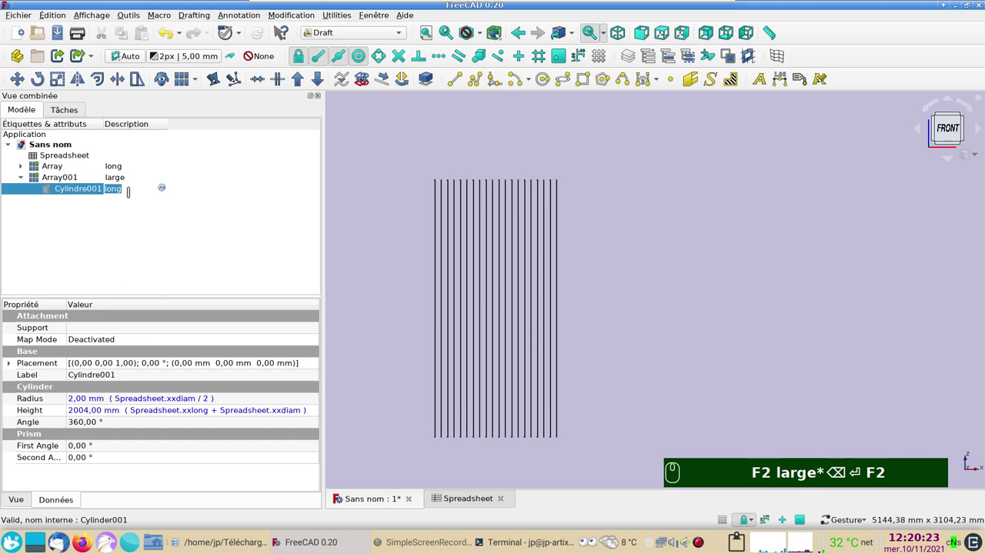
type("arge")
key("Return")
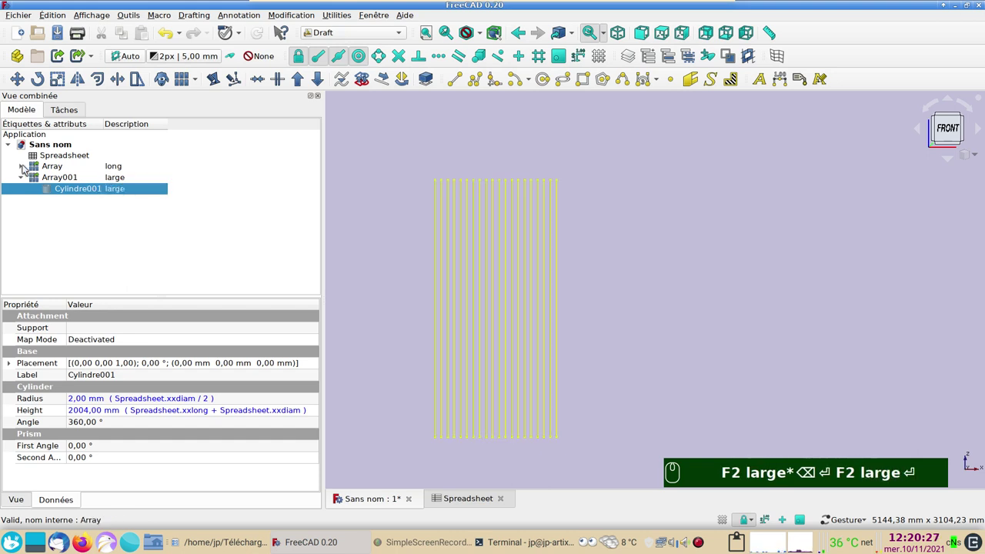
left_click(40, 179)
key("space")
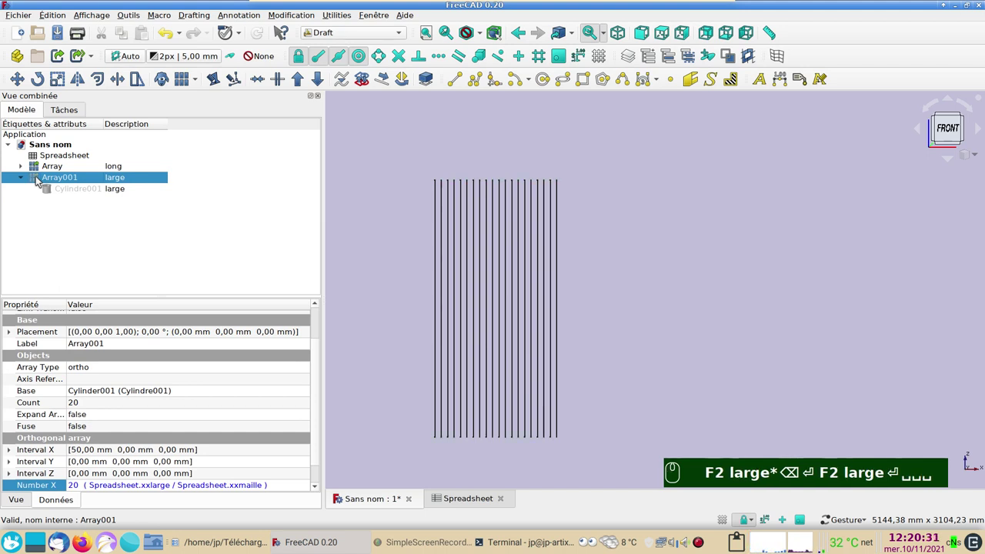
key("space")
type("*⌫⏎ F2 large⏎␣␣␣␣")
left_click(49, 169)
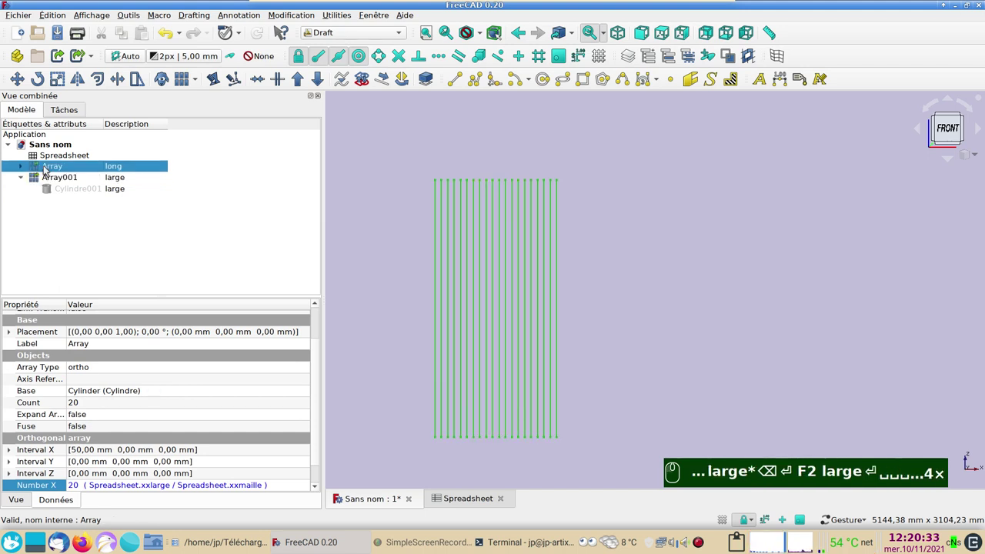
left_click_drag(45, 177, 520, 368)
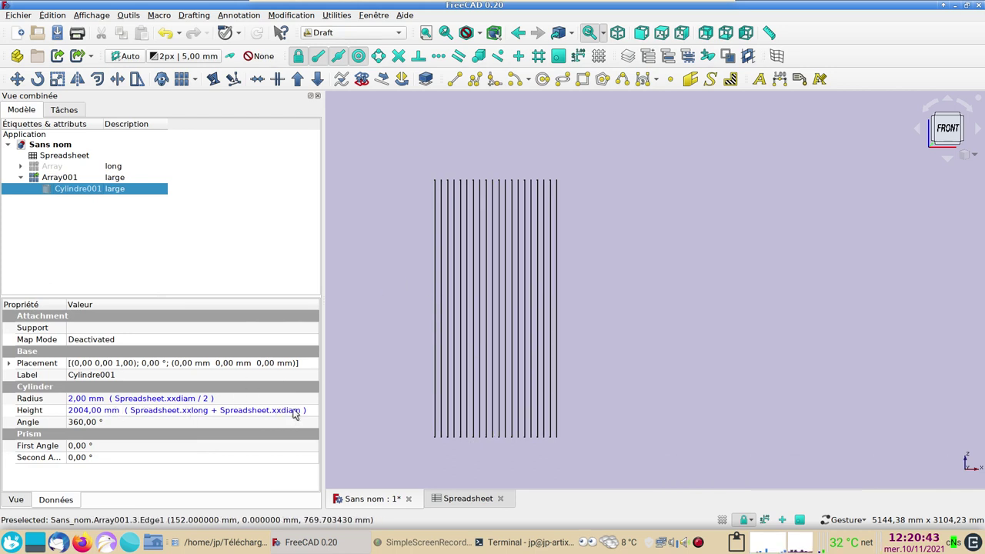
Change Cylindre001's height to Spreadsheet.xxlarge + Spreadsheet.xxdiam, giving 1004 mm.
left_click(298, 412)
left_click(308, 410)
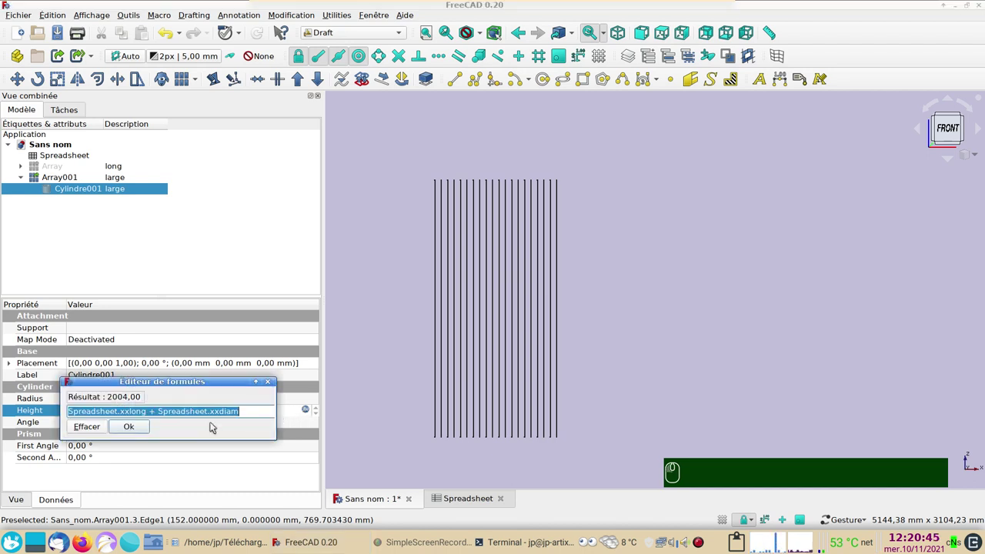
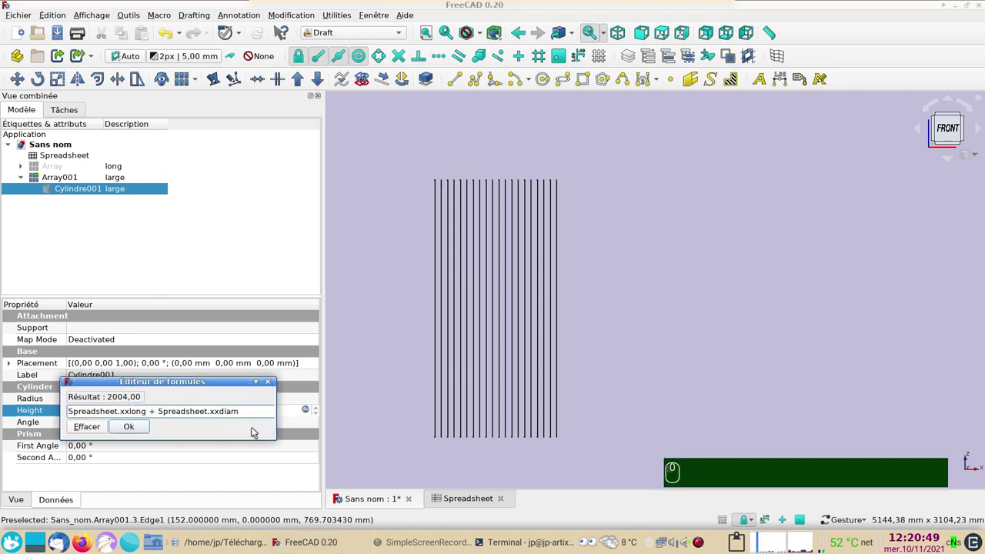
key("BackSpace")
key("BackSpace")
key("BackSpace")
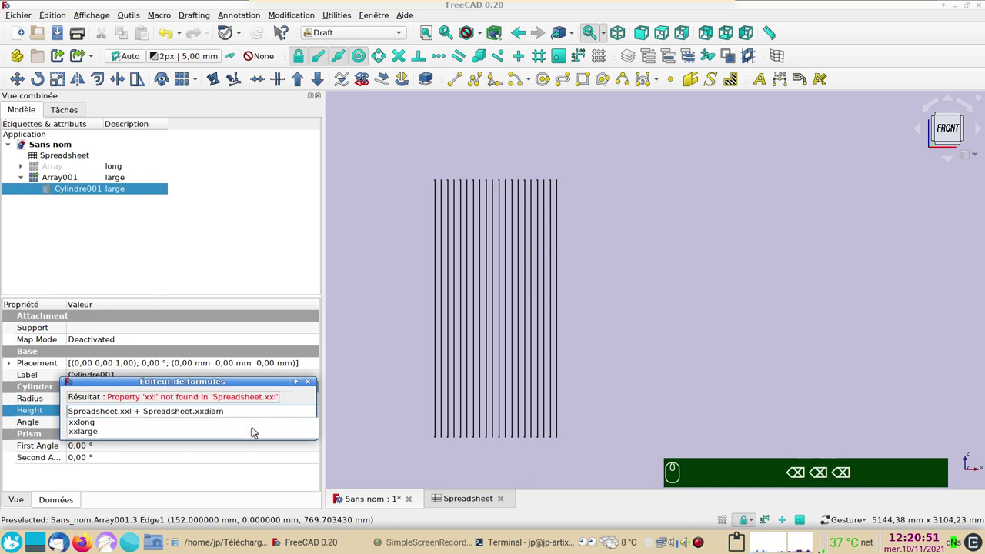
type("ar")
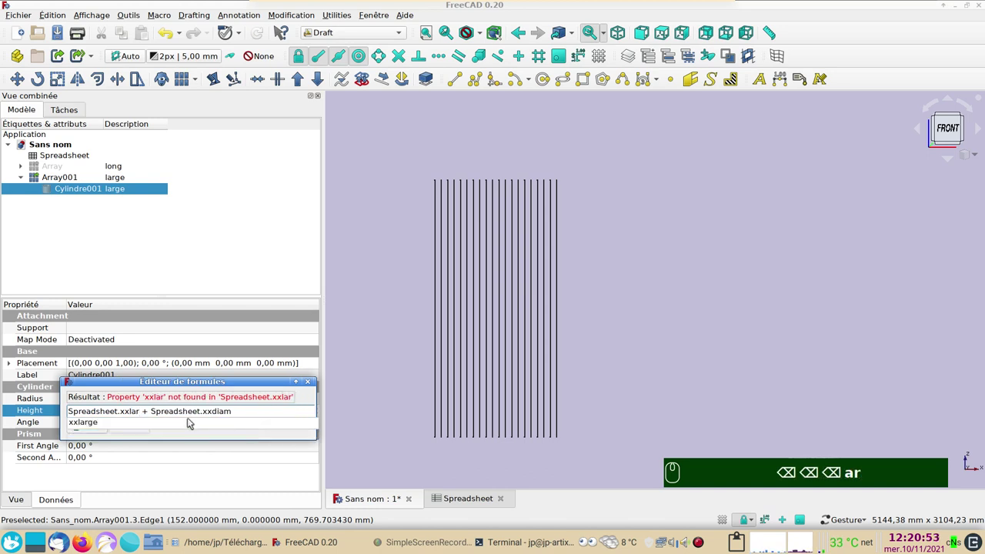
left_click_drag(188, 425, 233, 424)
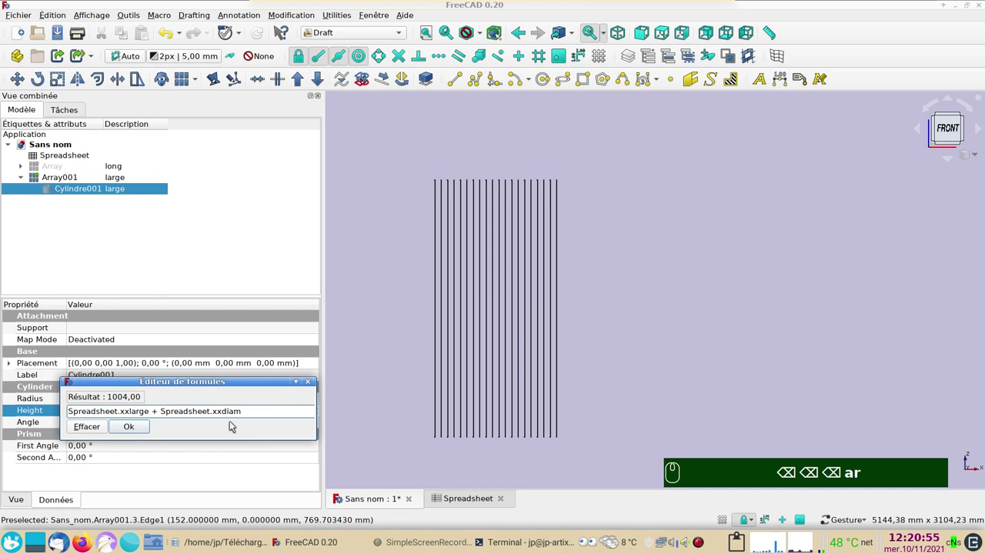
left_click(141, 431)
left_click(256, 38)
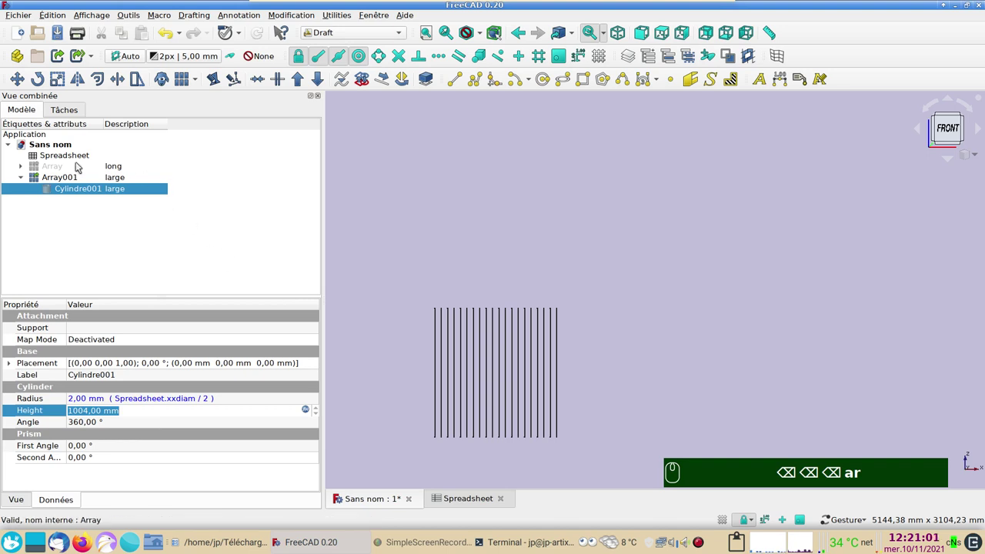
Select Array001 and bring up the formula behind its Number X count.
left_click(76, 164)
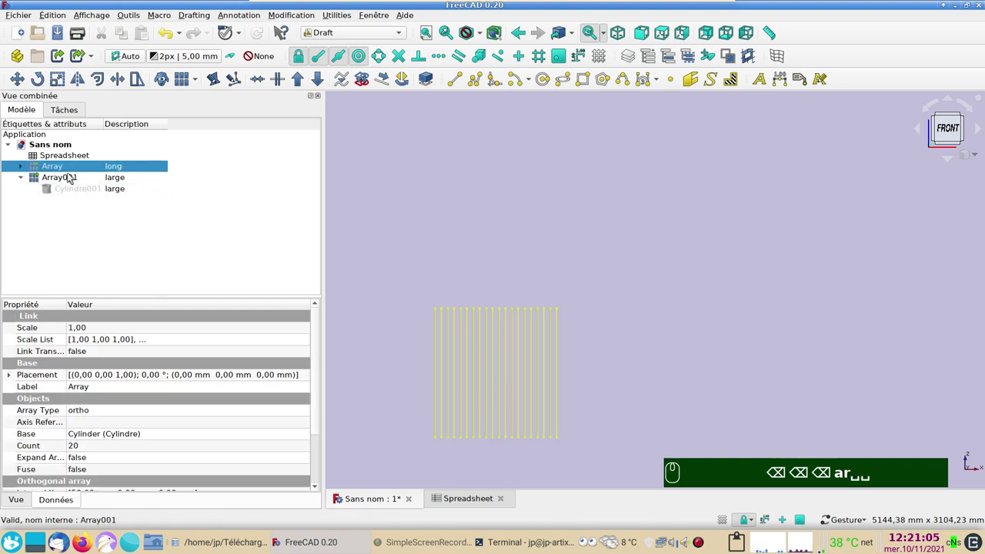
left_click(74, 183)
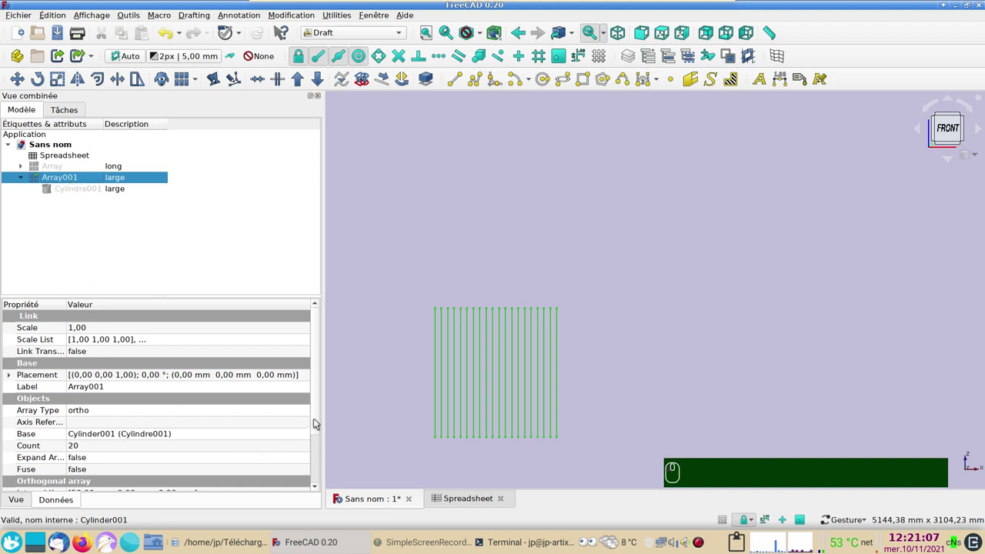
left_click_drag(319, 421, 72, 470)
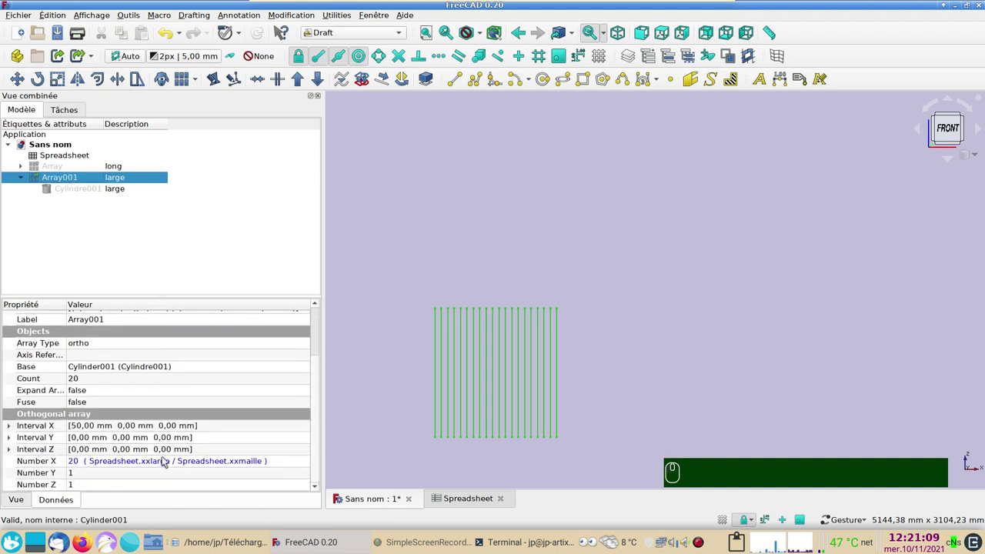
left_click(287, 465)
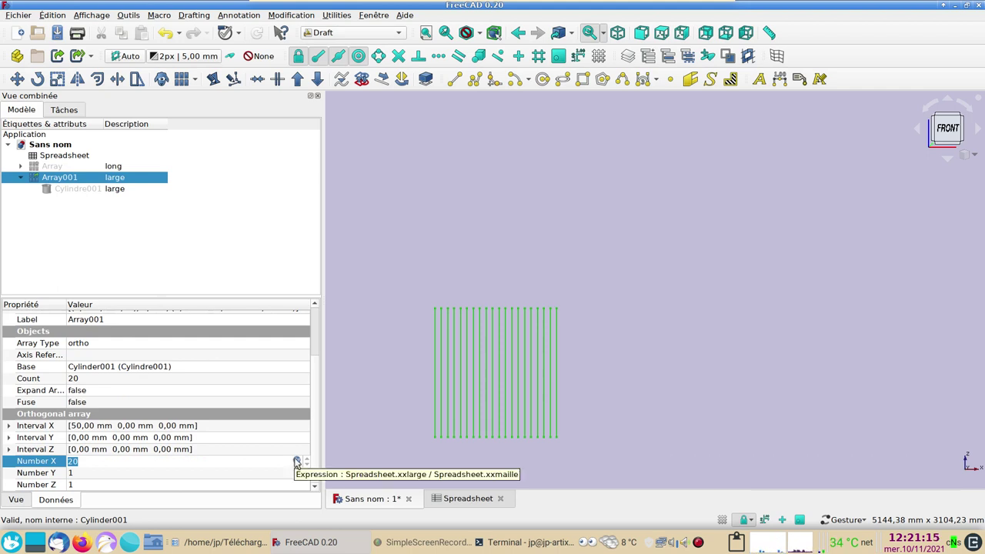
left_click_drag(300, 461, 217, 471)
Replace xxlarge with xxlong so Number X is Spreadsheet.xxlong / Spreadsheet.xxmaille, giving 40 bars.
key("BackSpace")
key("BackSpace")
key("BackSpace")
key("BackSpace")
key("BackSpace")
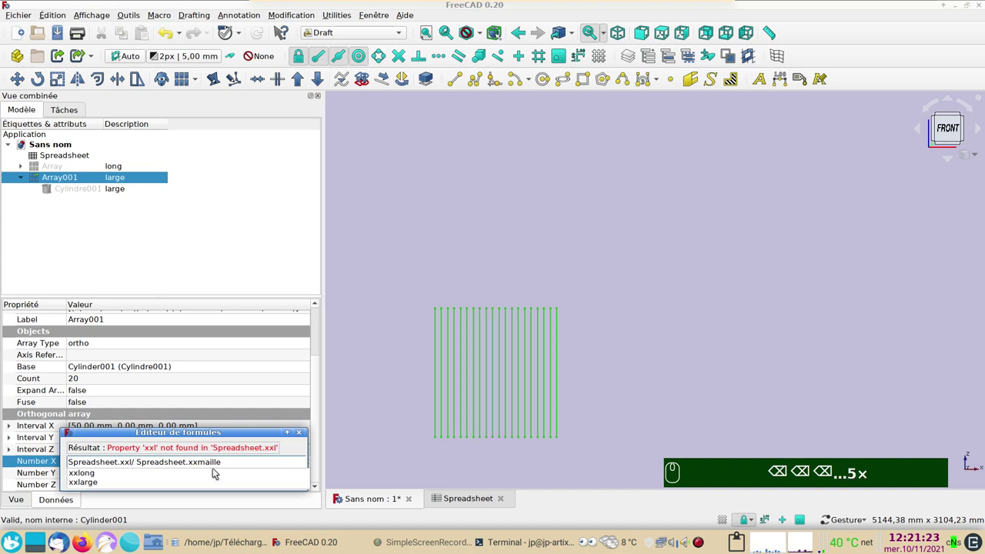
type("ong")
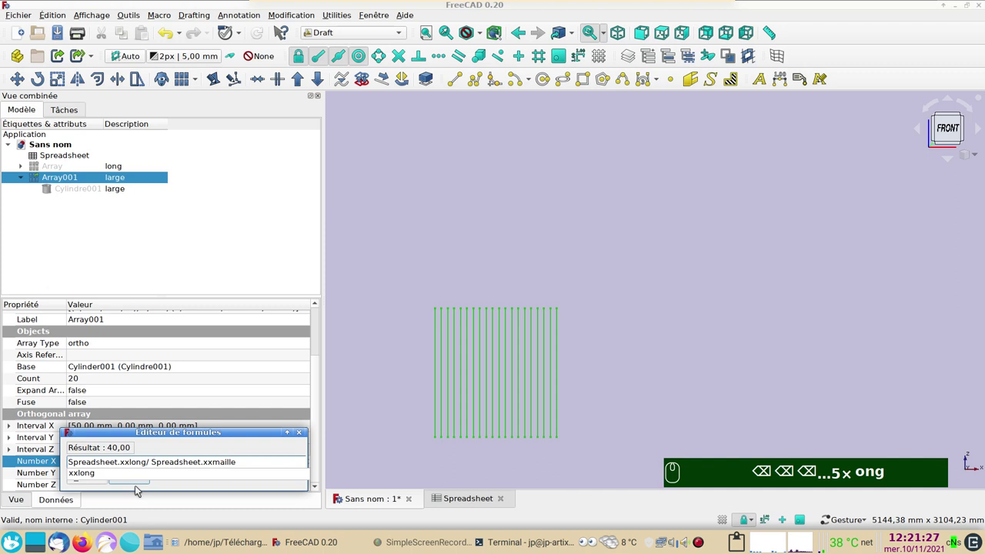
left_click(177, 445)
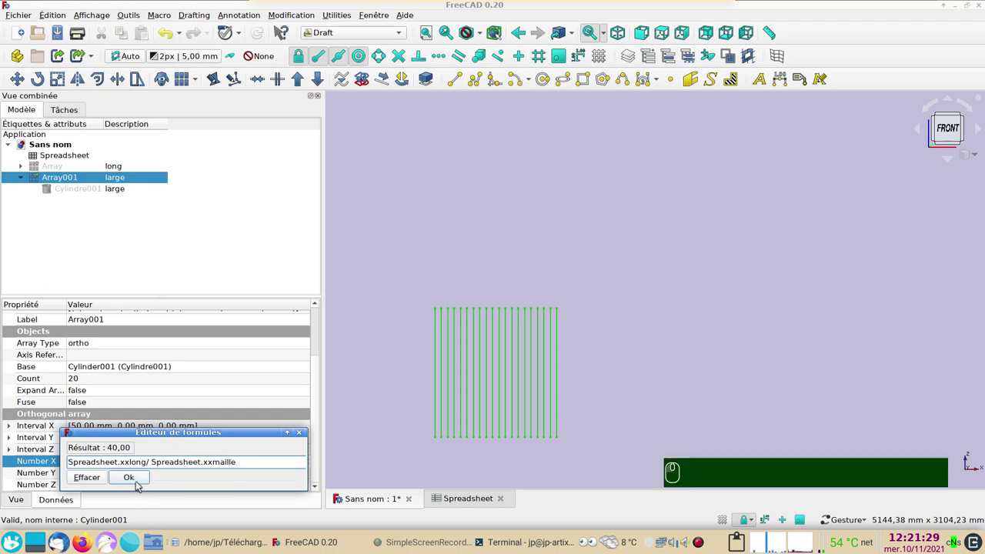
left_click(137, 477)
left_click(267, 37)
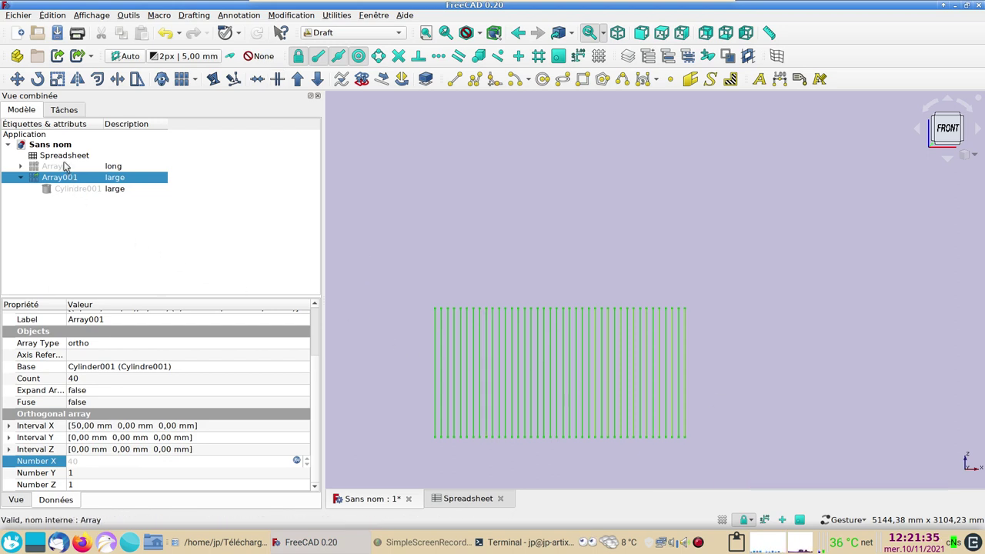
left_click(68, 167)
Start transforming the long Array and rotate it a quarter turn toward horizontal.
key("space")
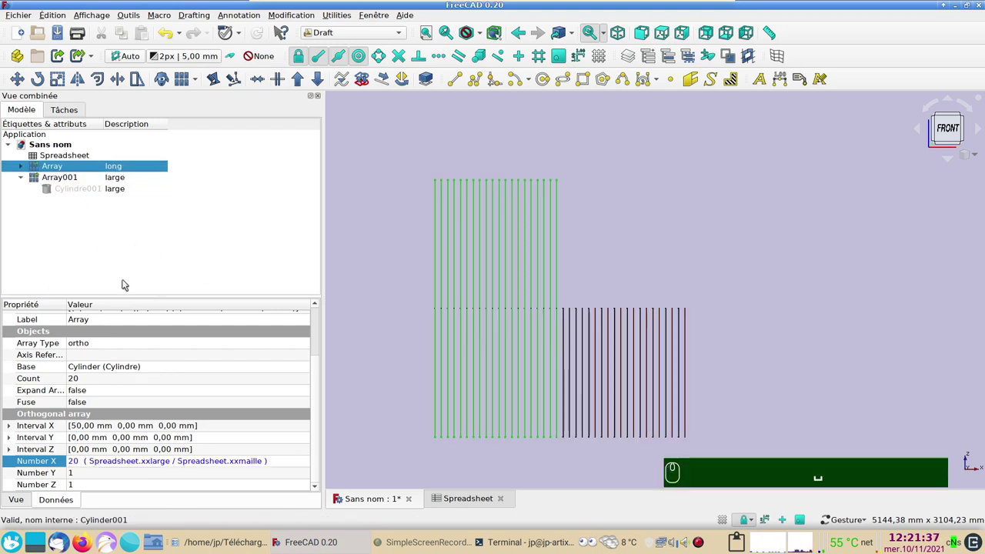
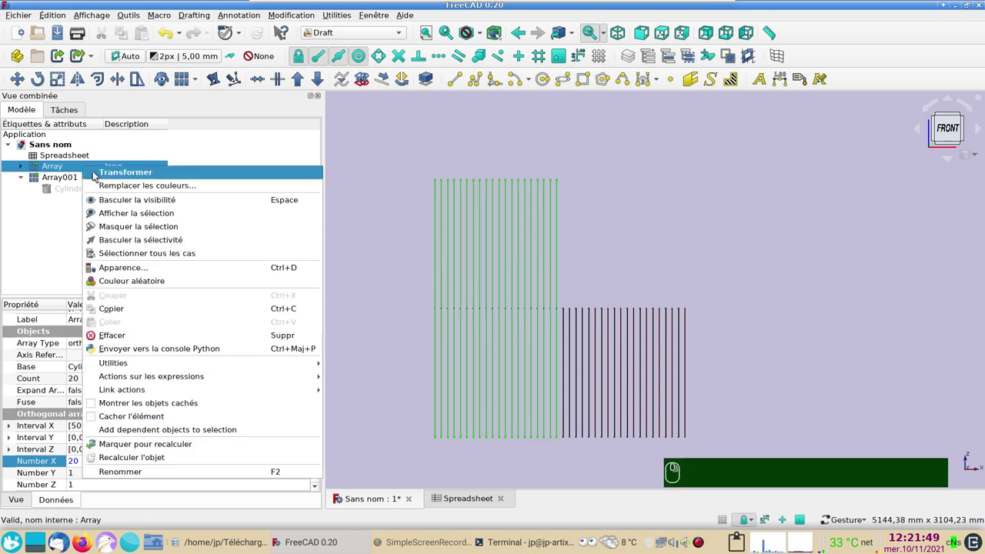
left_click(124, 174)
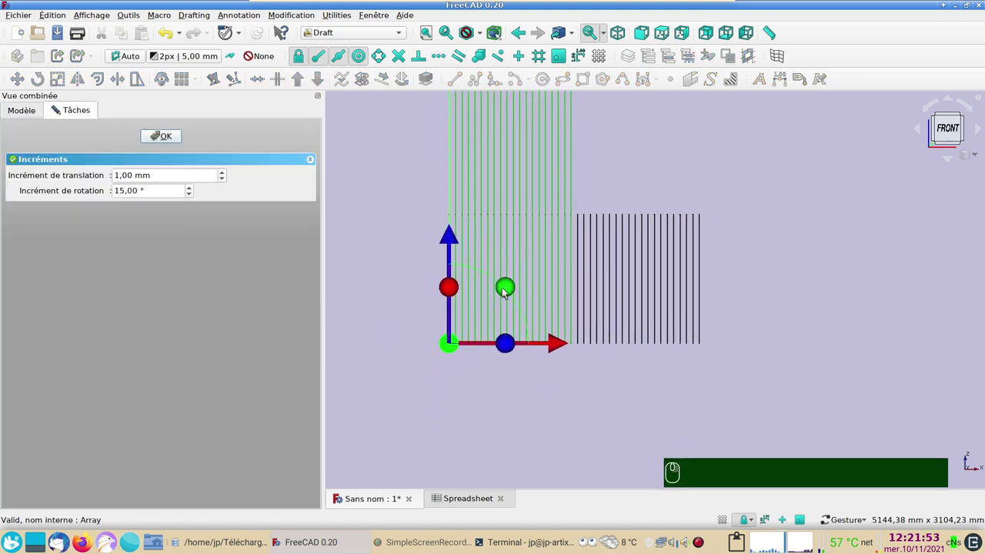
left_click_drag(512, 287, 492, 396)
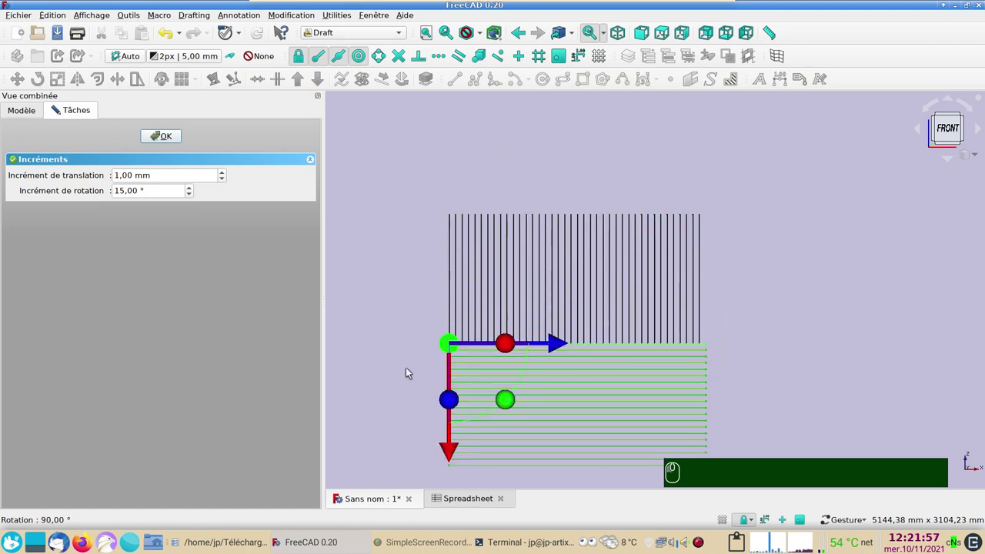
left_click_drag(391, 358, 460, 362)
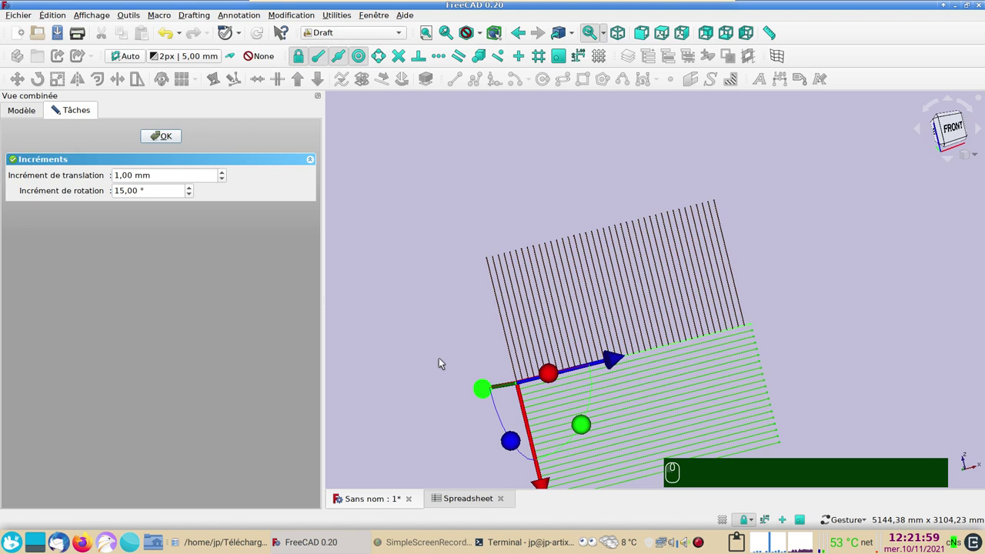
Turn the array to lay its bars across Array001's vertical ones and confirm the orientation.
type("1")
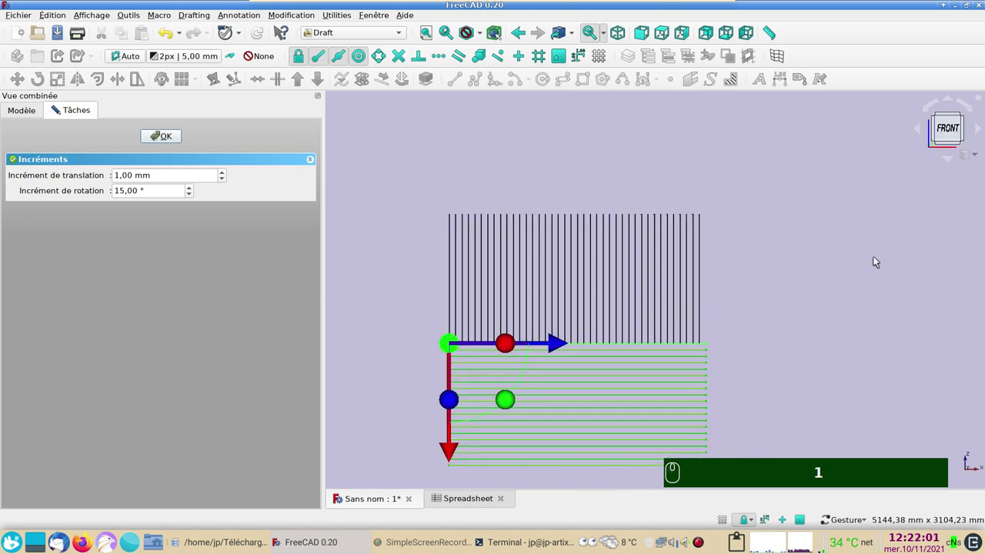
type("3")
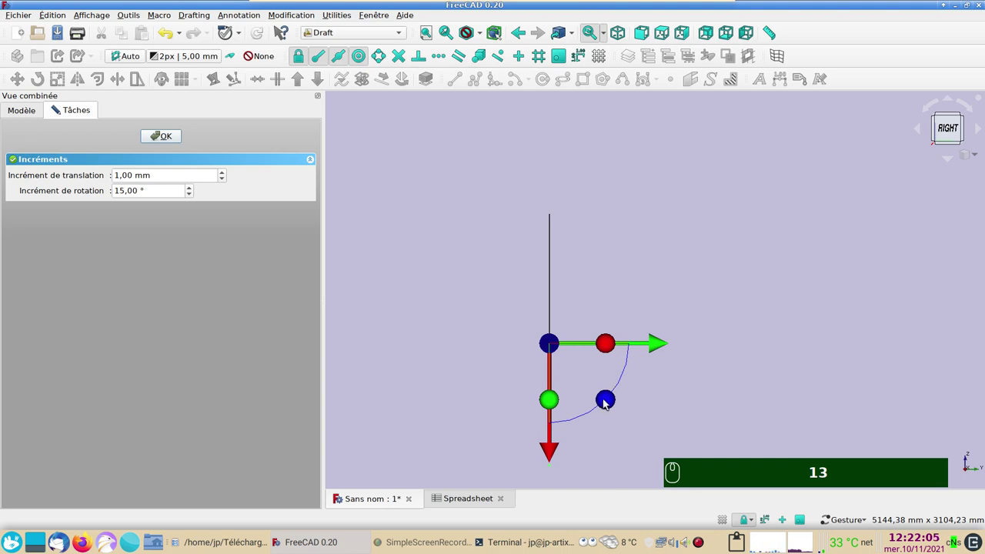
left_click_drag(608, 405, 458, 241)
left_click_drag(678, 300, 549, 273)
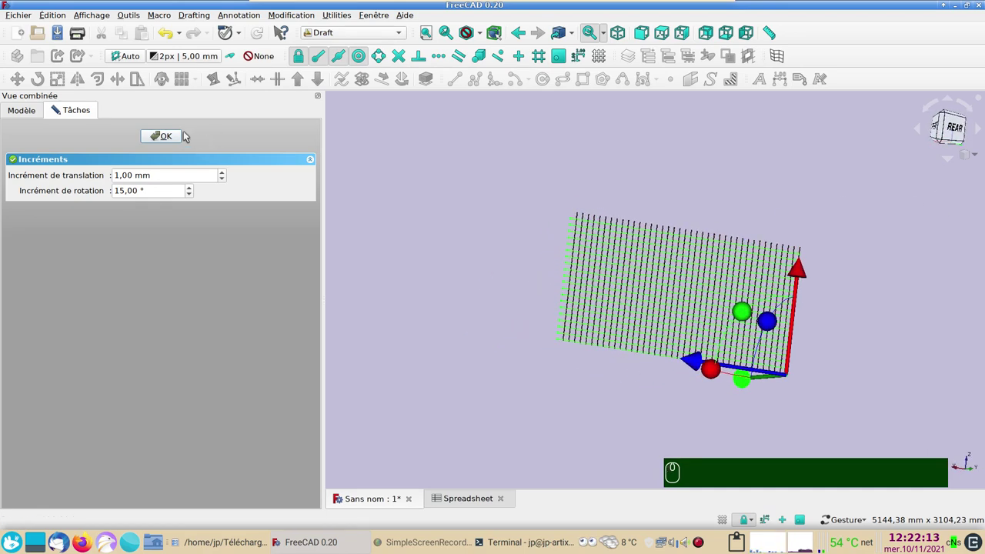
left_click(172, 134)
Fit the whole crossed grid in the view and select the long Array's Number X, currently 20.
key("1")
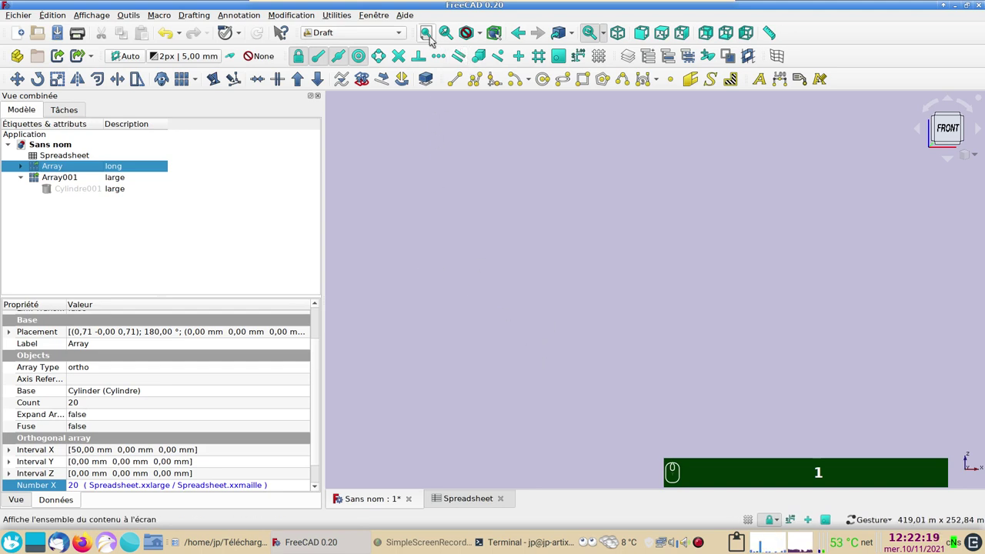
left_click(431, 37)
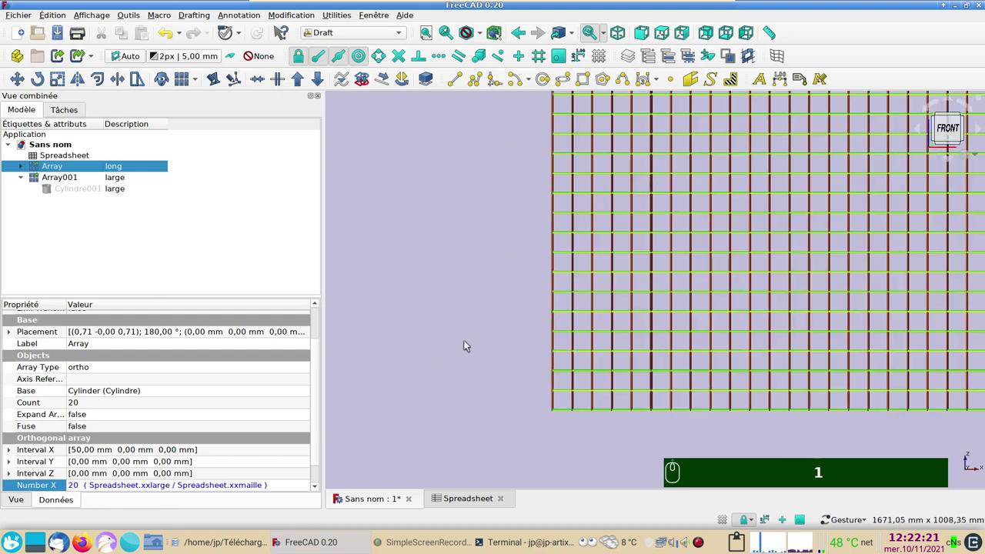
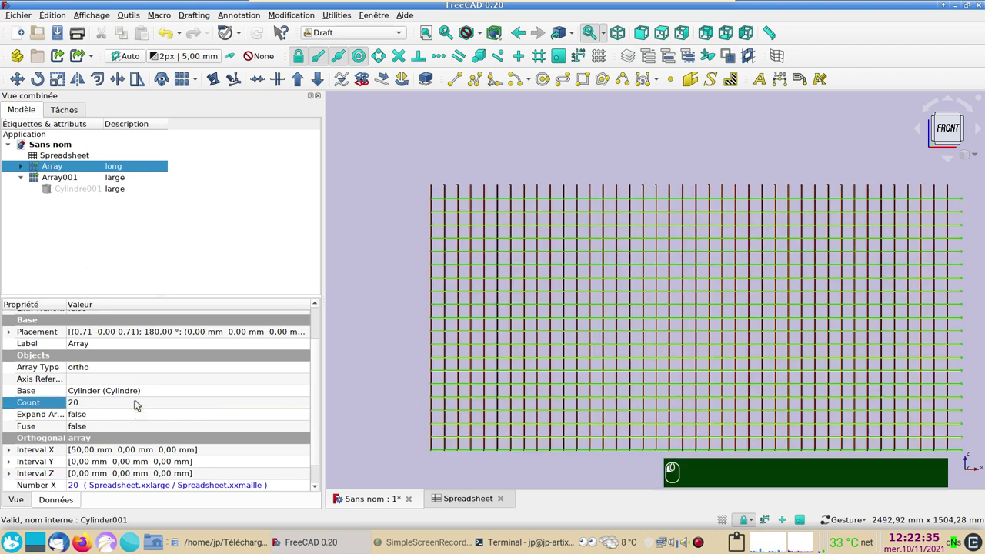
left_click_drag(230, 404, 314, 404)
left_click(320, 404)
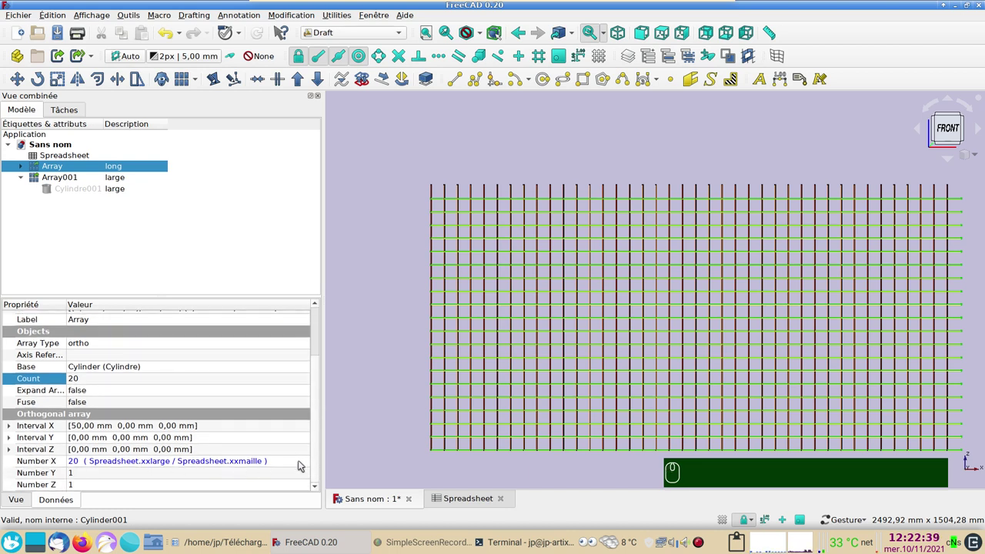
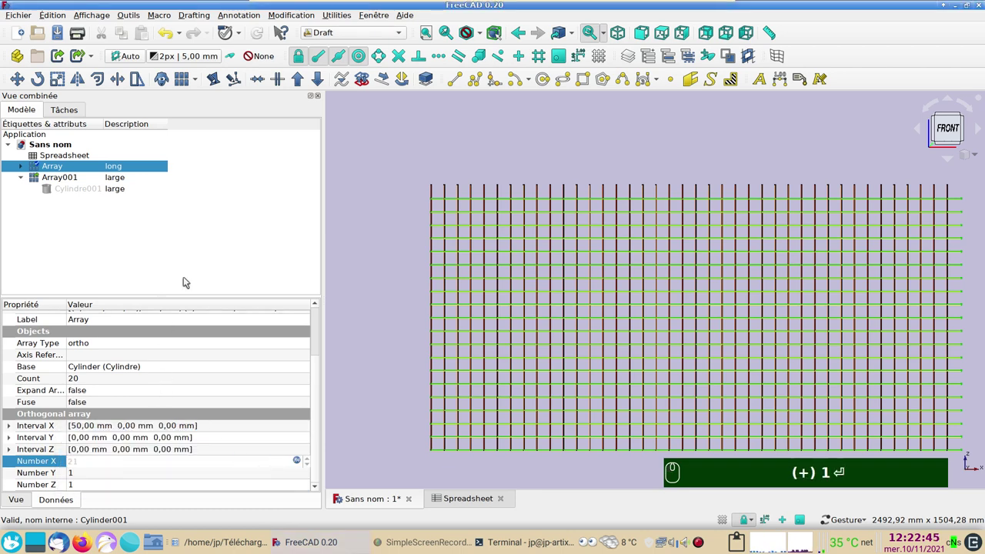
Add +1 to both arrays' Number X so the grid closes, then select Array for placement.
left_click(256, 33)
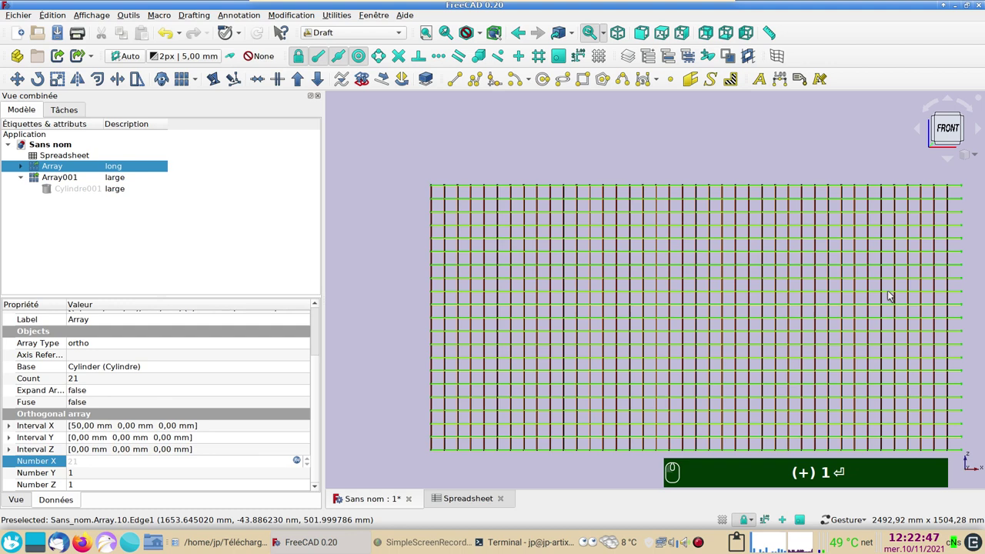
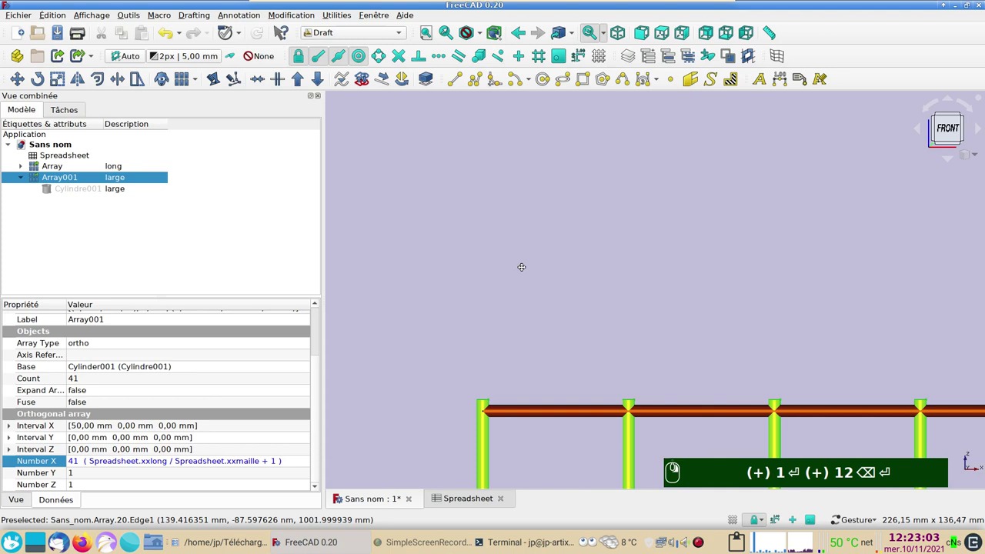
left_click(62, 171)
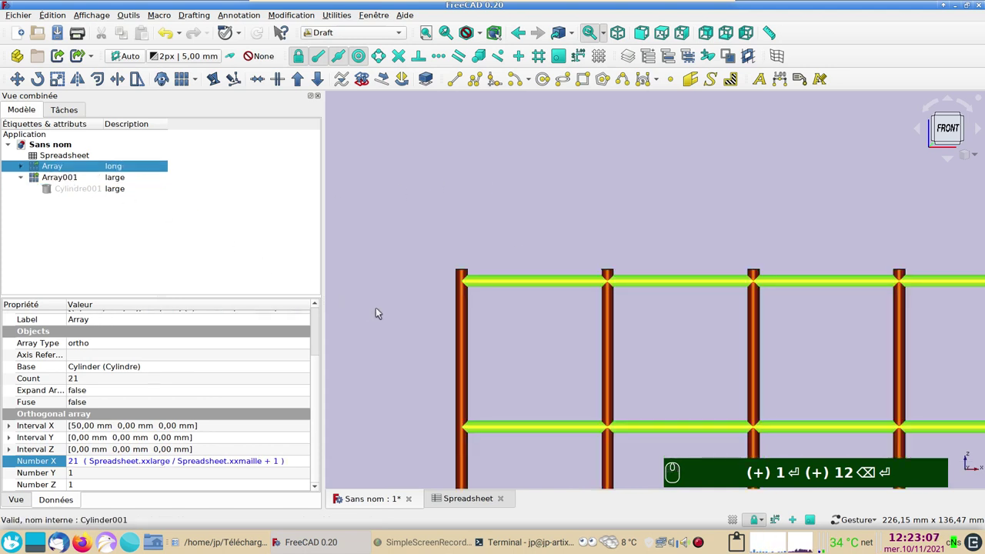
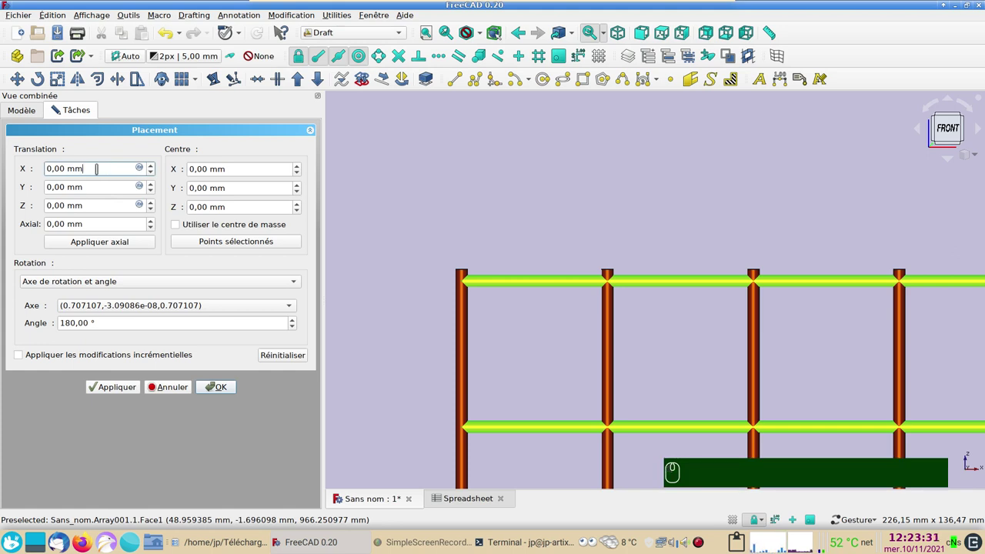
Drive Array's Translation X by the expression -Spreadsheet.xxdiam/2, evaluating to -2 mm.
scroll("down", 3)
scroll("up", 3)
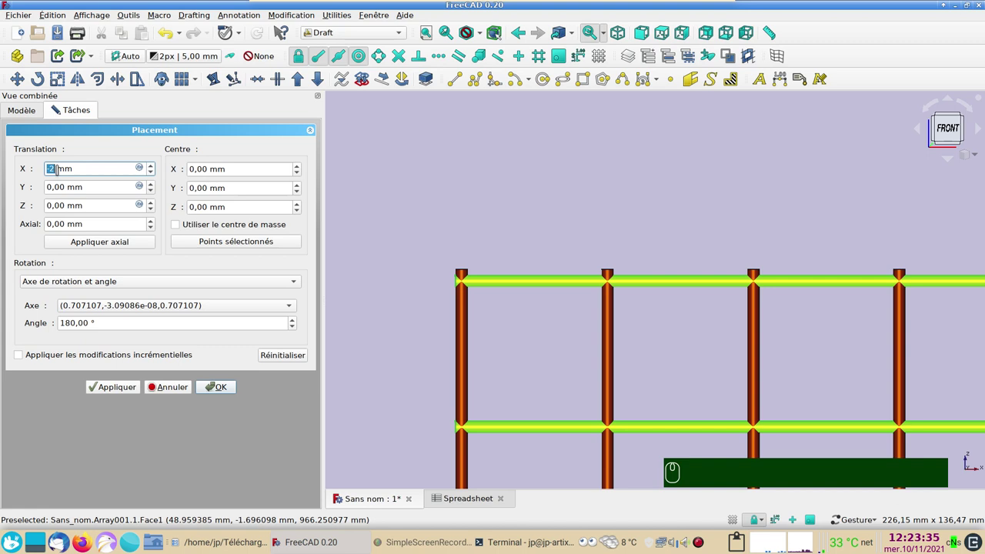
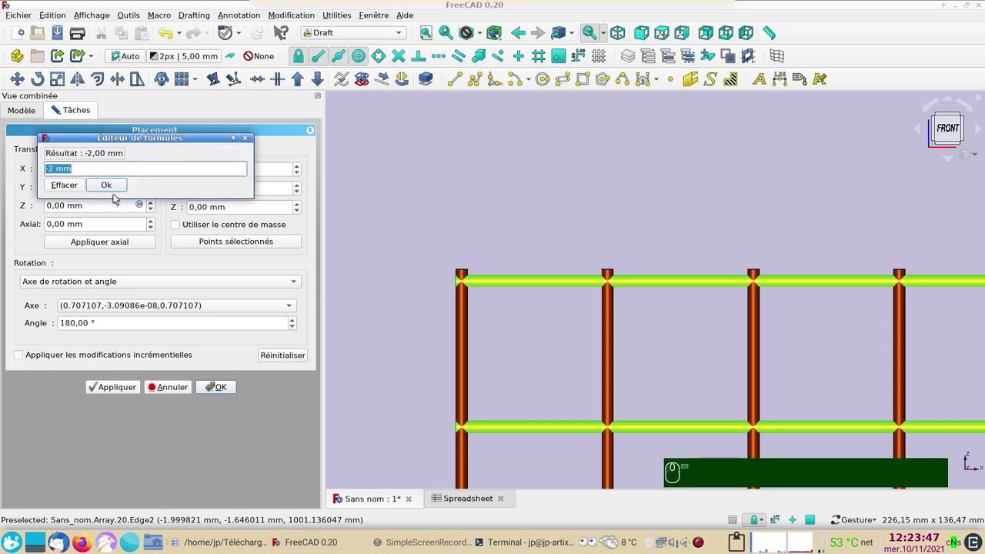
key("ctrl+v")
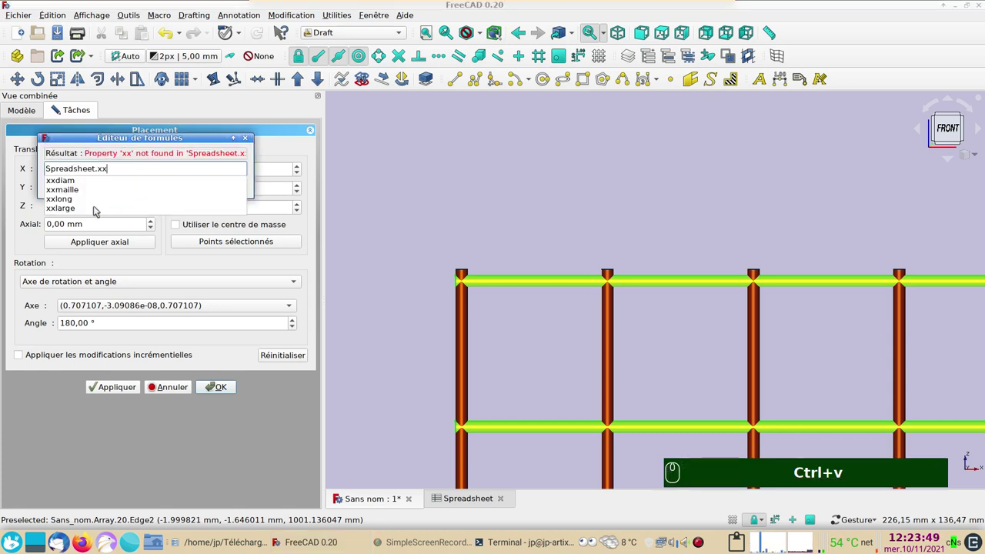
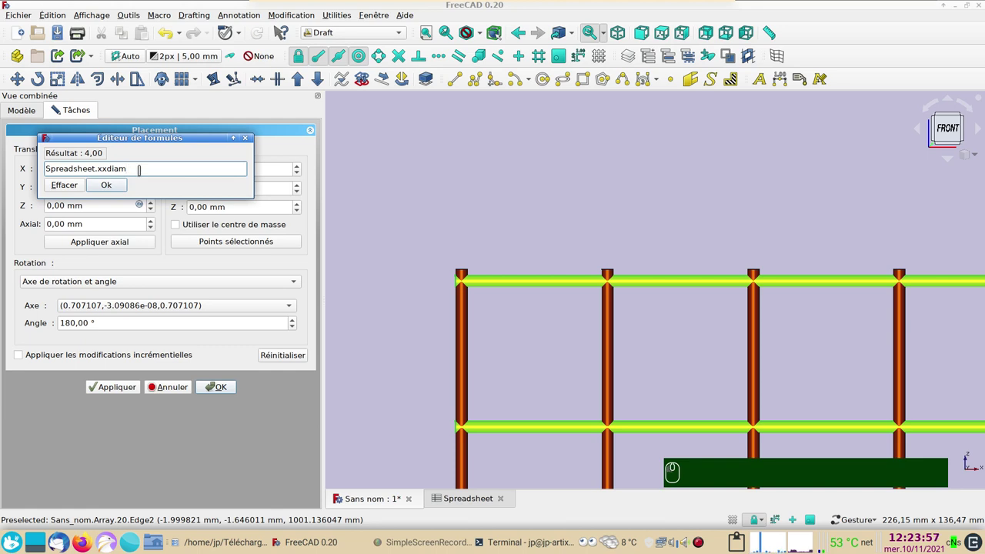
type("(/) 2")
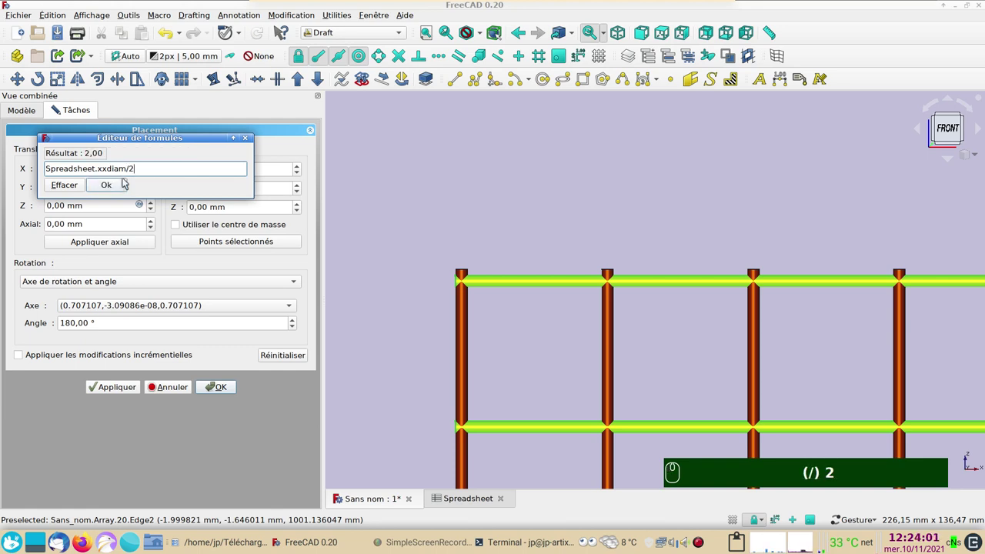
left_click(115, 182)
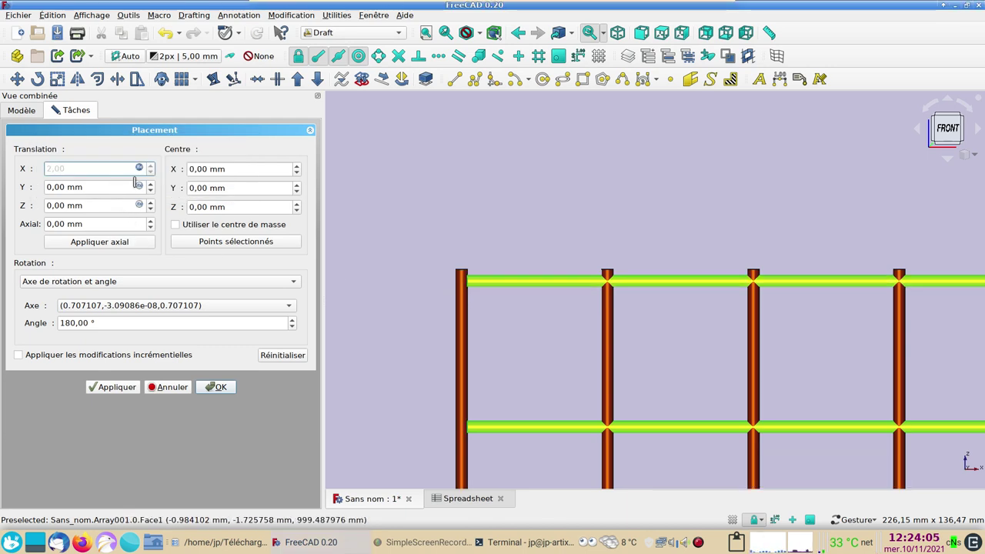
left_click(143, 168)
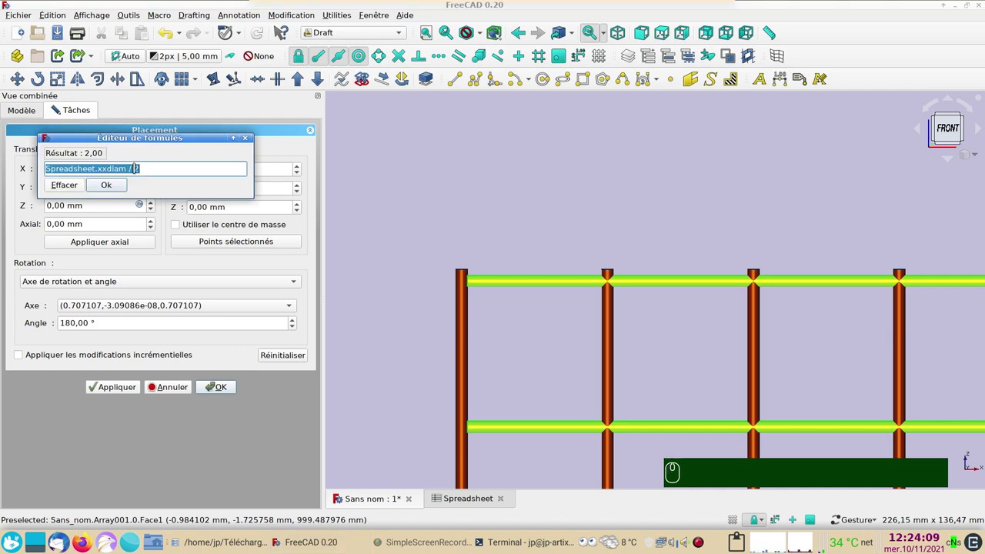
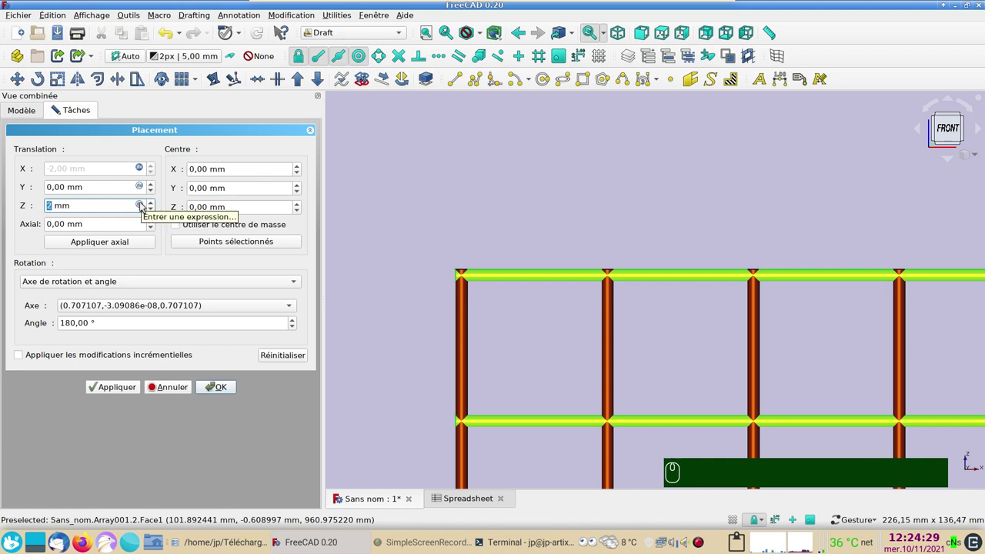
Drive Array's Translation Z by Spreadsheet.xxdiam/2, evaluating to 2 mm.
left_click_drag(144, 205, 113, 219)
key("ctrl+v")
left_click_drag(94, 220, 130, 217)
key("/")
key("/")
left_click(128, 225)
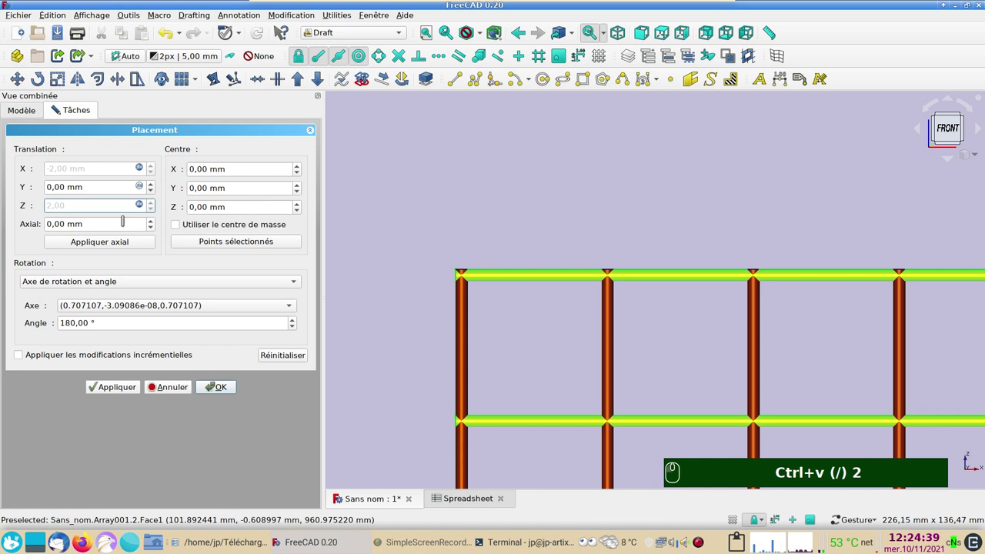
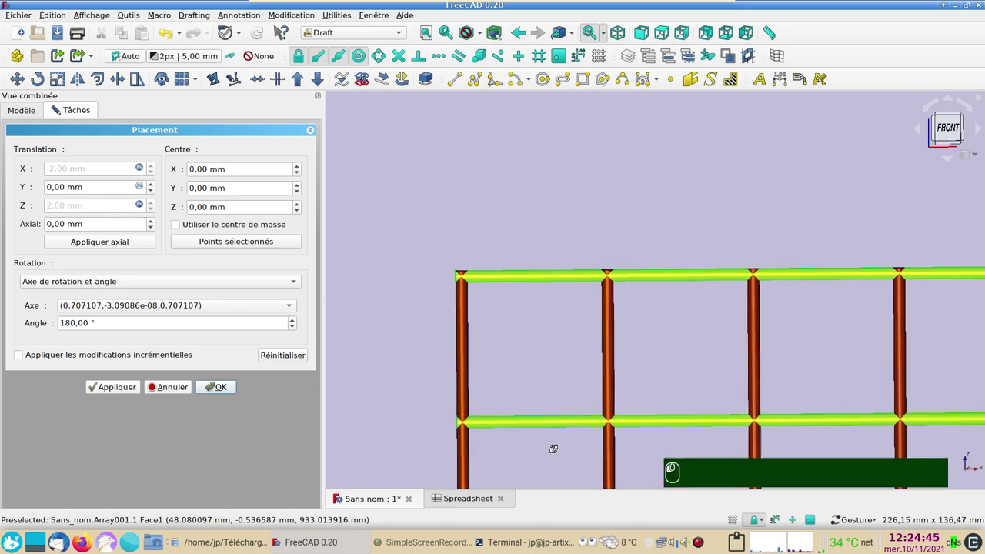
scroll("up", 3)
Drive Array's Translation Y by Spreadsheet.xxdiam (4 mm) and confirm the placement.
right_click(619, 418)
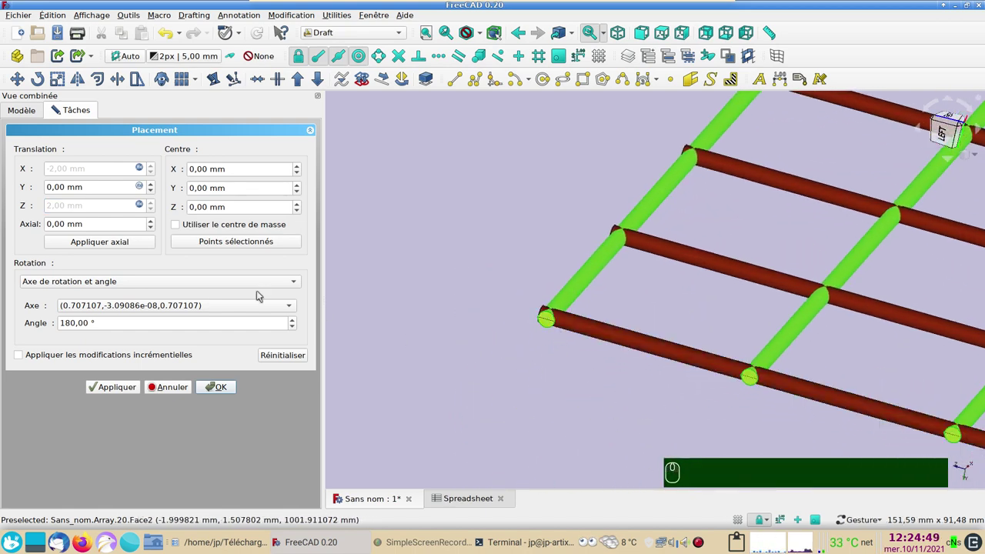
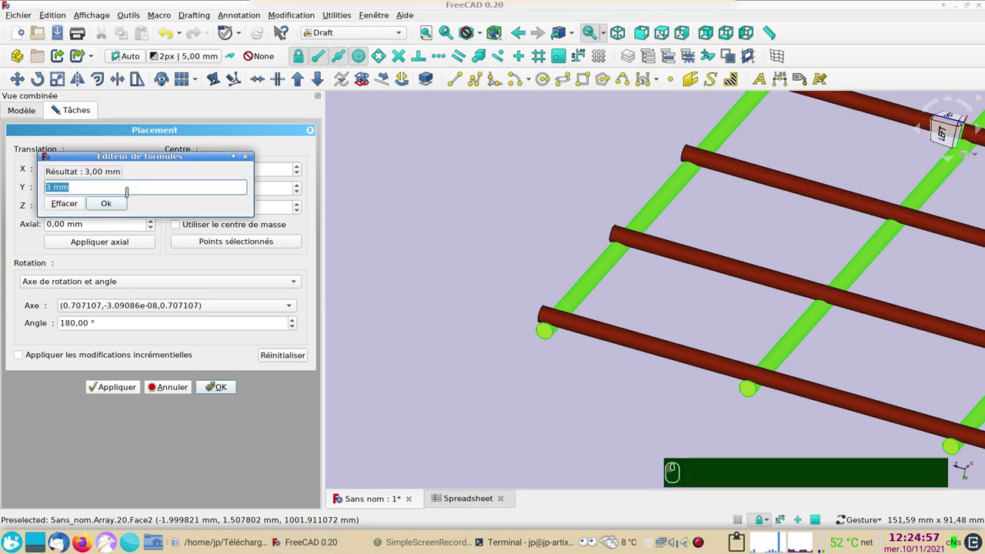
key("ctrl+v")
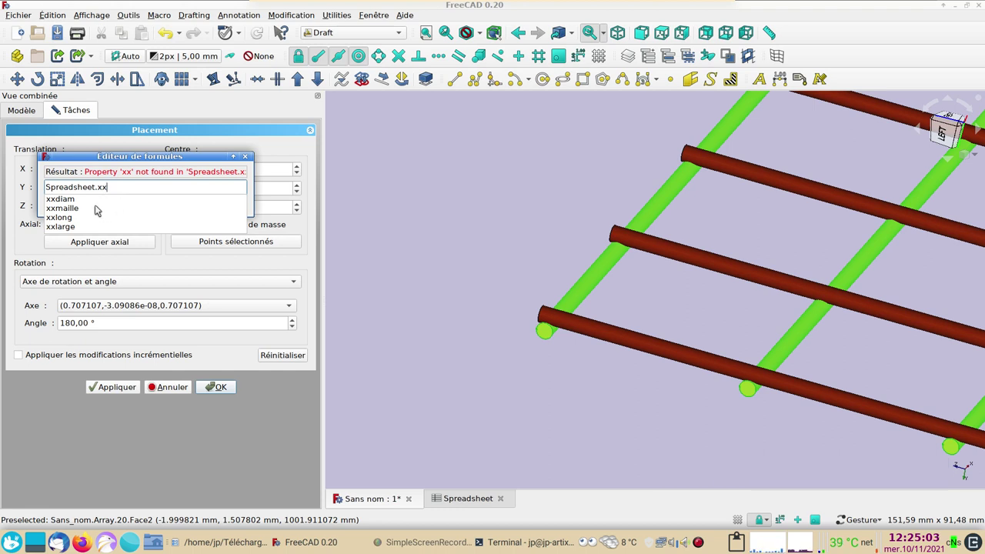
left_click_drag(94, 204, 138, 210)
left_click_drag(152, 218, 296, 254)
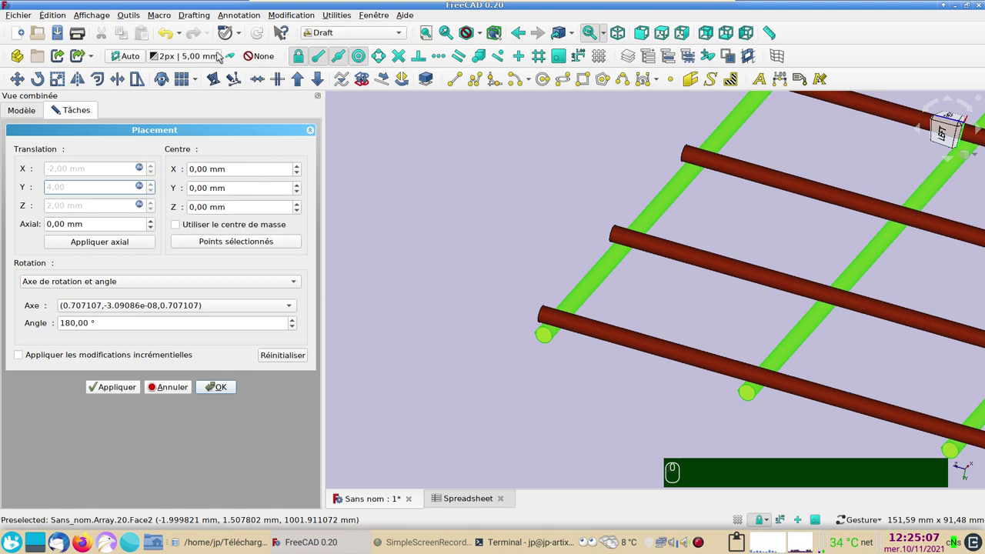
left_click_drag(263, 35, 501, 307)
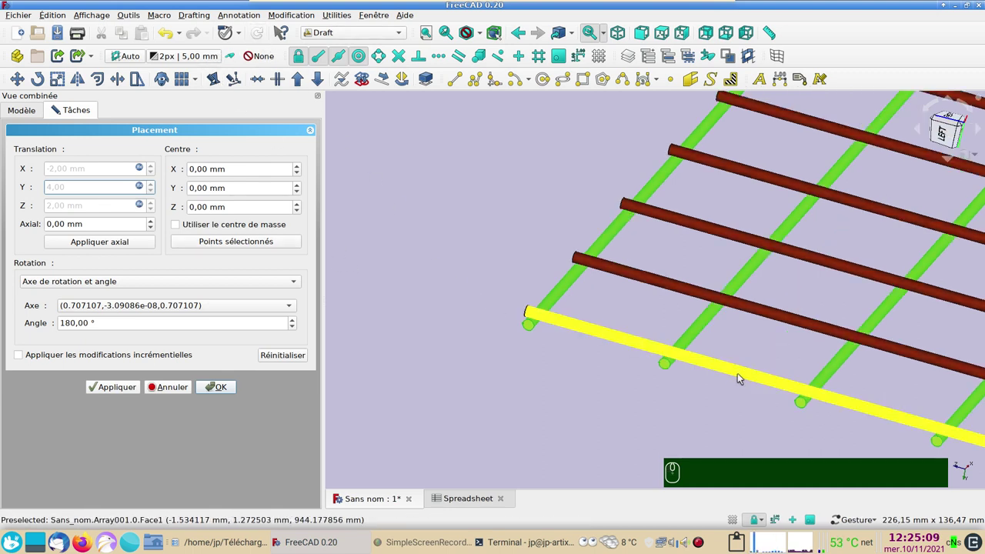
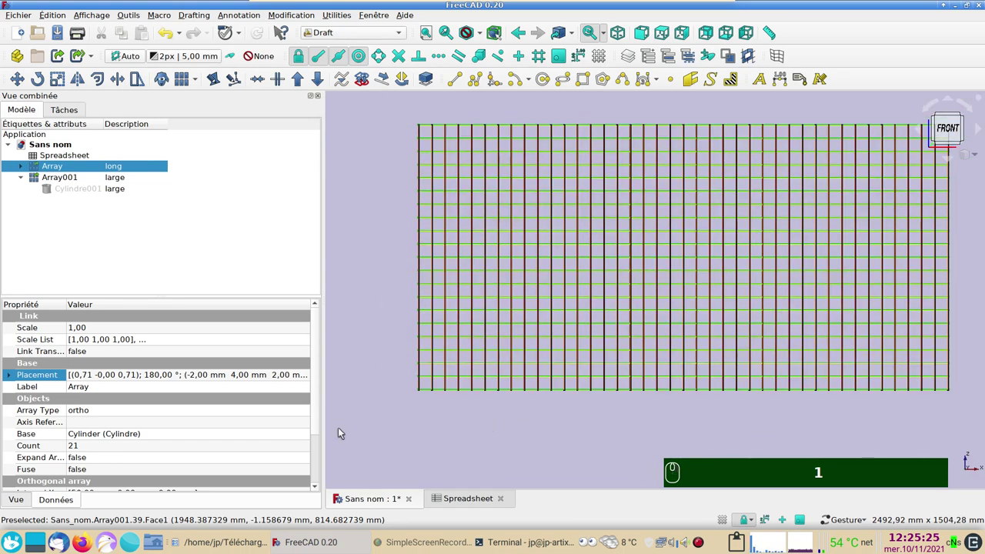
Set the spreadsheet Largeur width to 200 and check the regenerated grid.
left_click(437, 498)
left_click(465, 197)
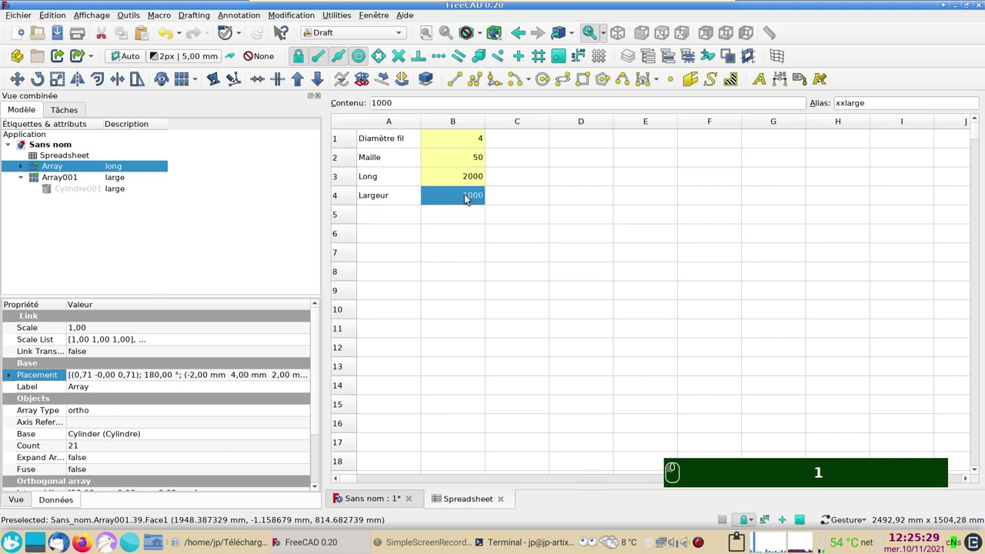
type("200")
key("Return")
left_click(390, 498)
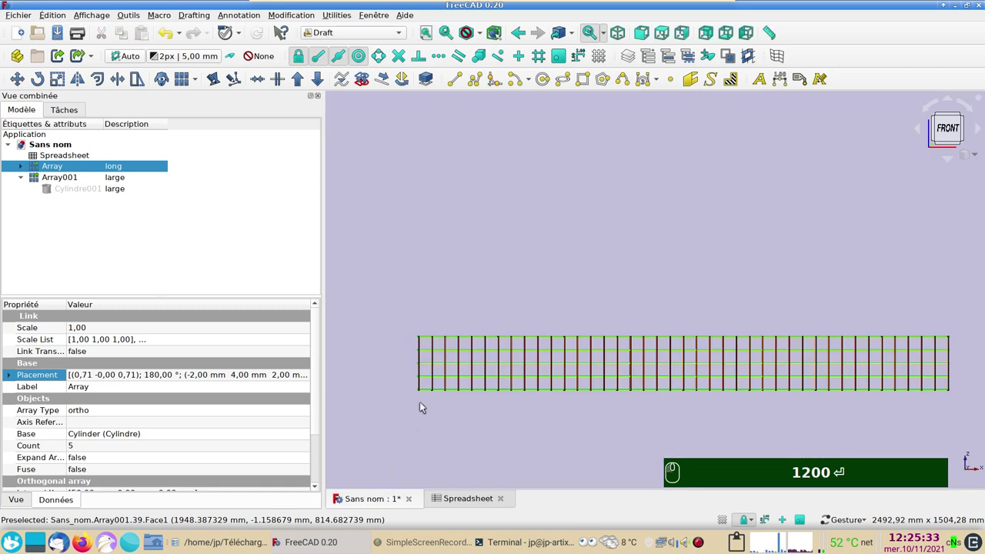
scroll("up", 3)
Set wire diameter to 2 and Maille spacing to 25, then view the denser mesh.
left_click(470, 501)
left_click(458, 141)
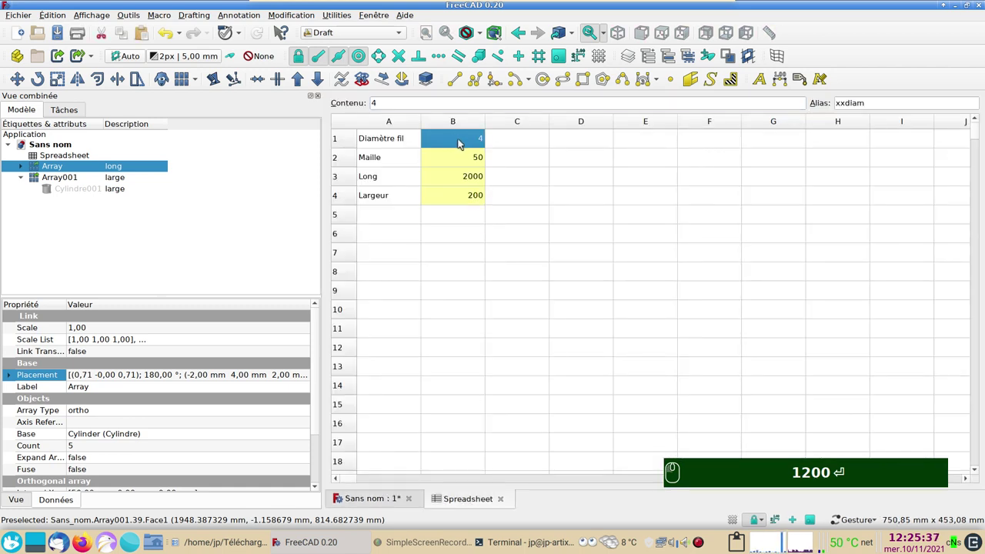
key("Return")
type("2")
key("Return")
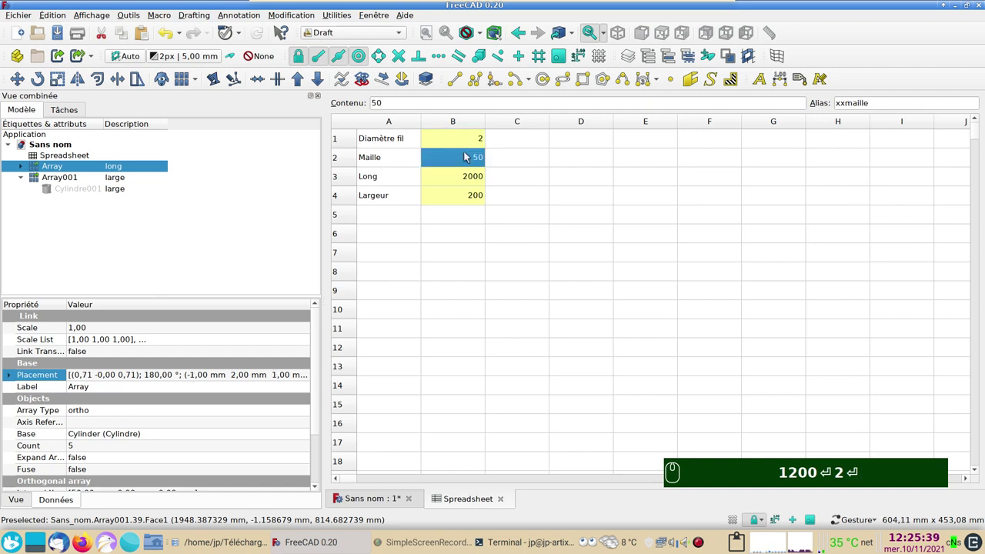
left_click(469, 159)
type("25")
key("Return")
left_click(393, 504)
left_click(403, 407)
scroll("up", 3)
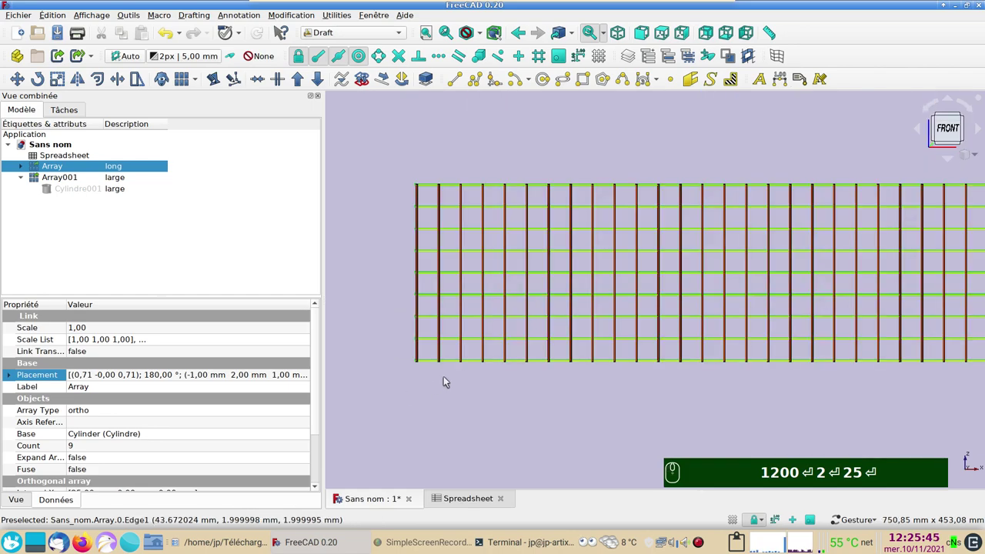
left_click(453, 388)
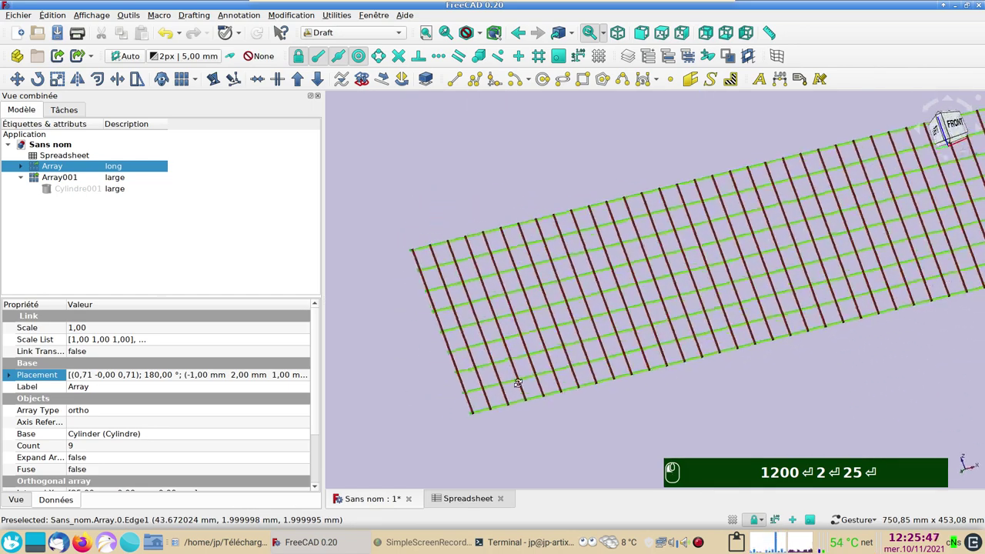
left_click(510, 376)
scroll("up", 3)
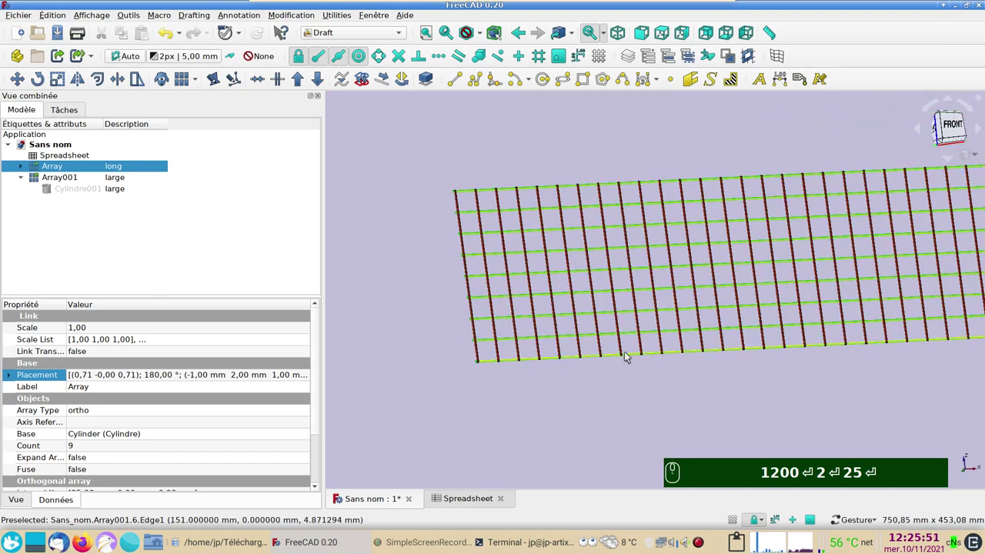
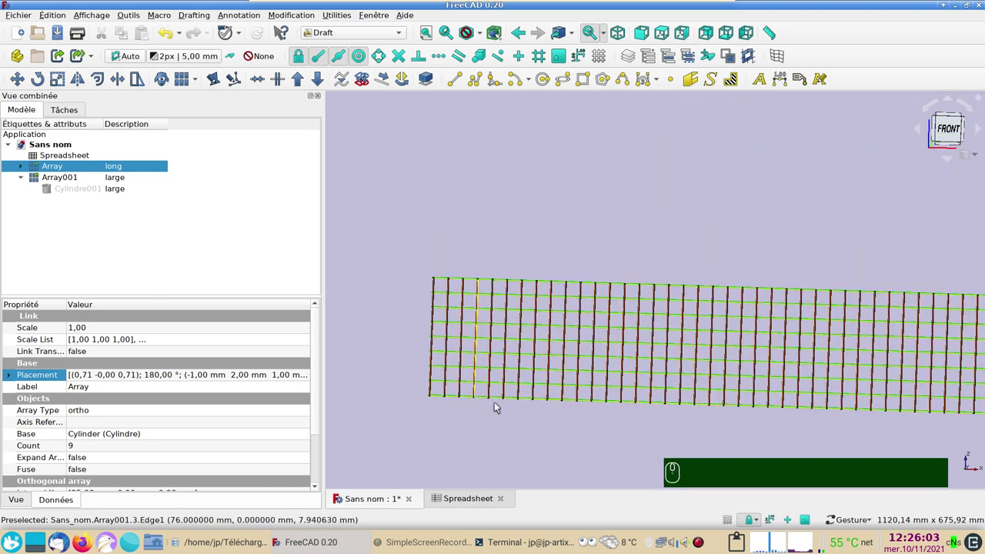
left_click_drag(551, 426, 587, 396)
scroll("up", 3)
scroll("down", 3)
left_click_drag(647, 415, 581, 406)
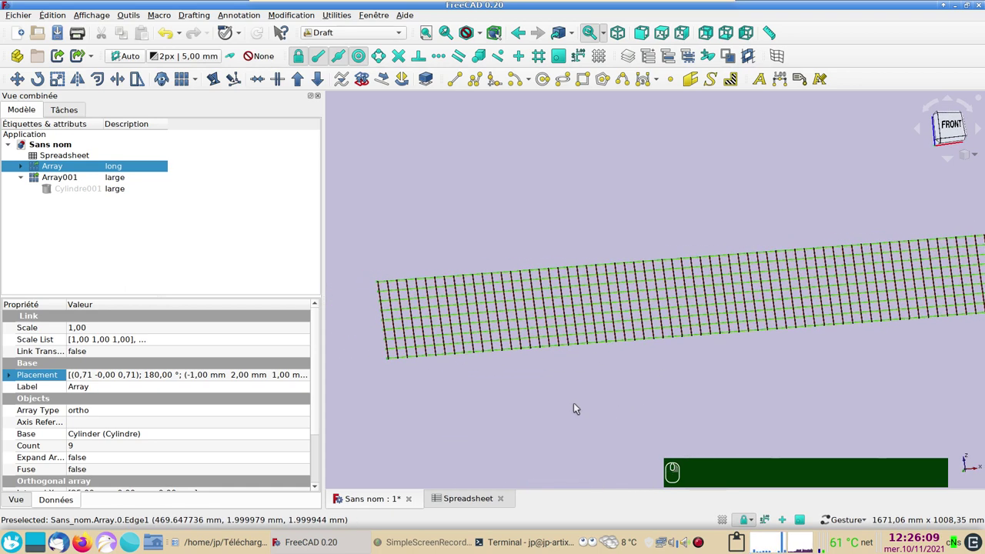
right_click(578, 410)
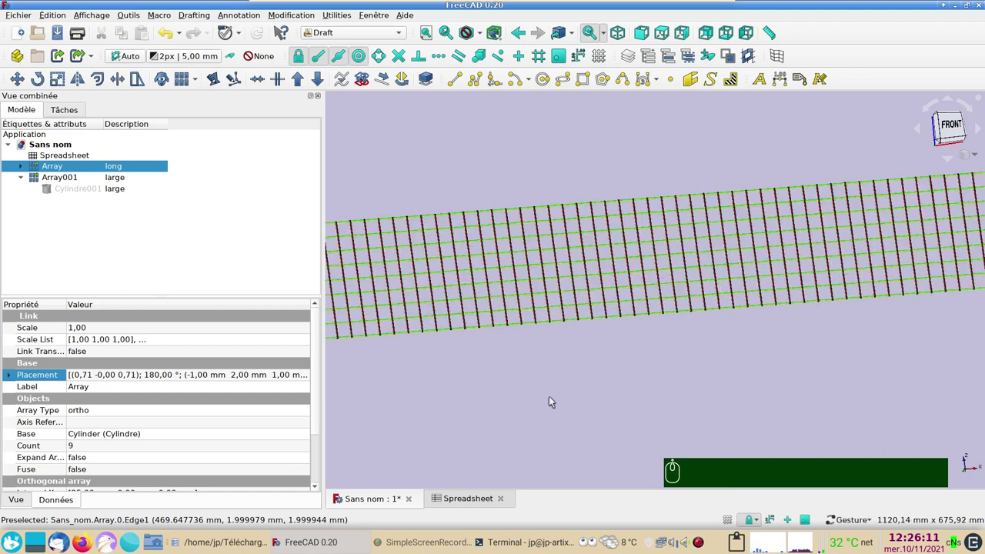
left_click_drag(516, 405, 561, 410)
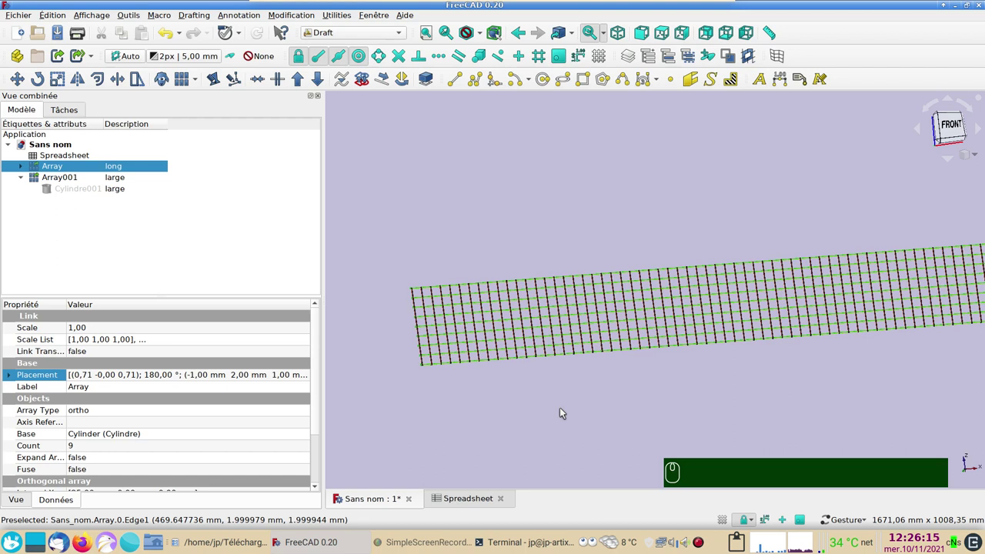